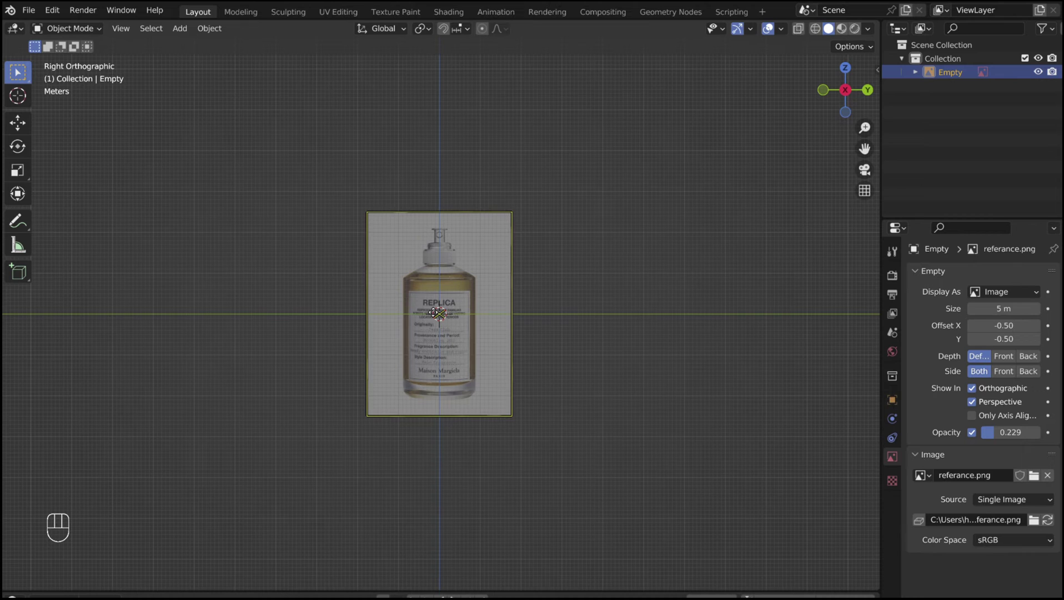
- Add a cylinder over the reference bottle and scale it to the bottle's width in Edit Mode
{"action": "key", "text": "shift+a"}
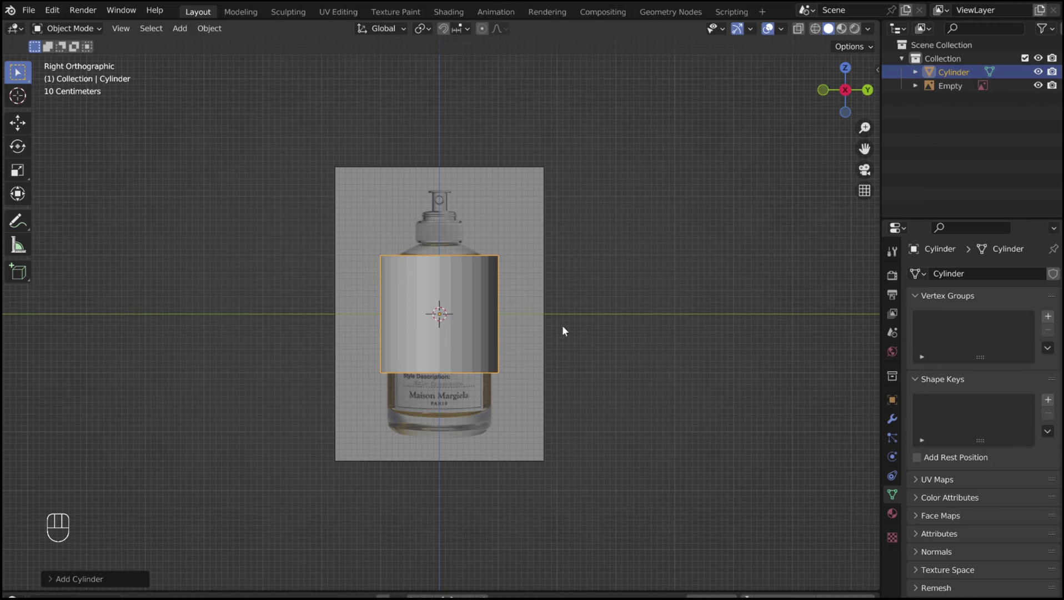
{"action": "key", "text": "Tab"}
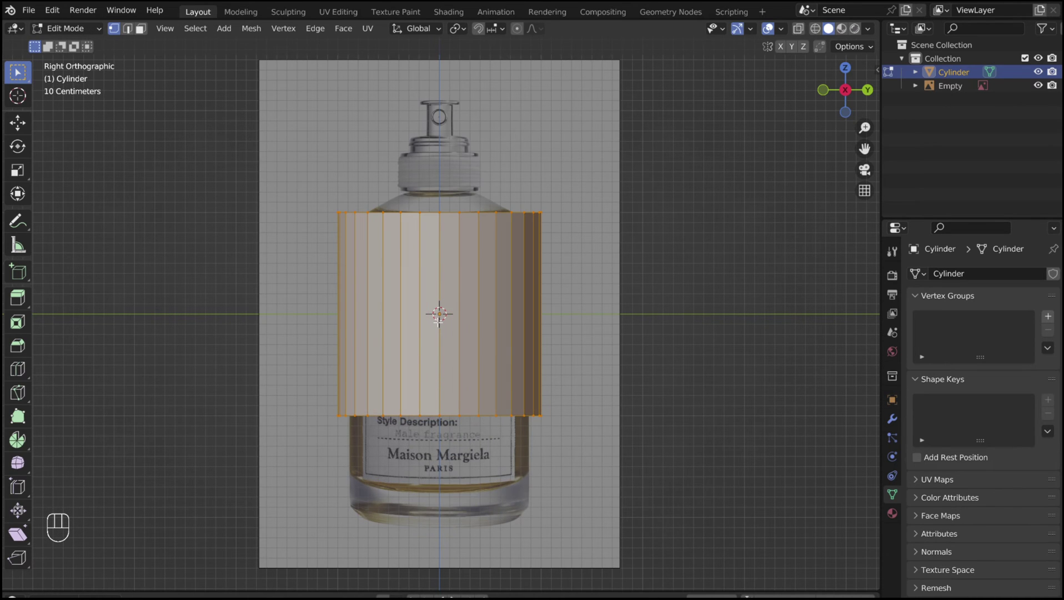
{"action": "key", "text": "s"}
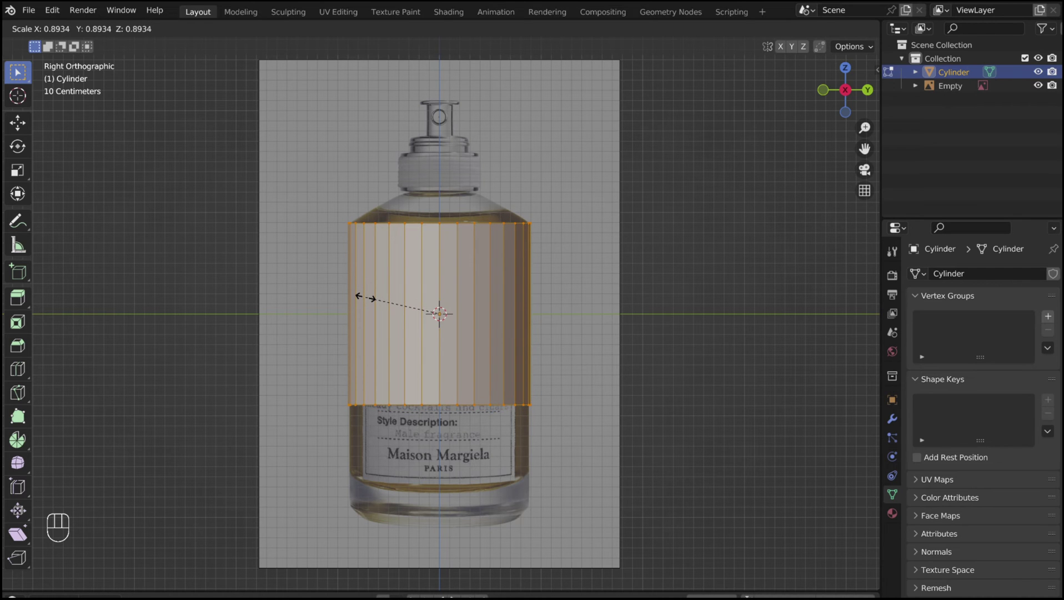
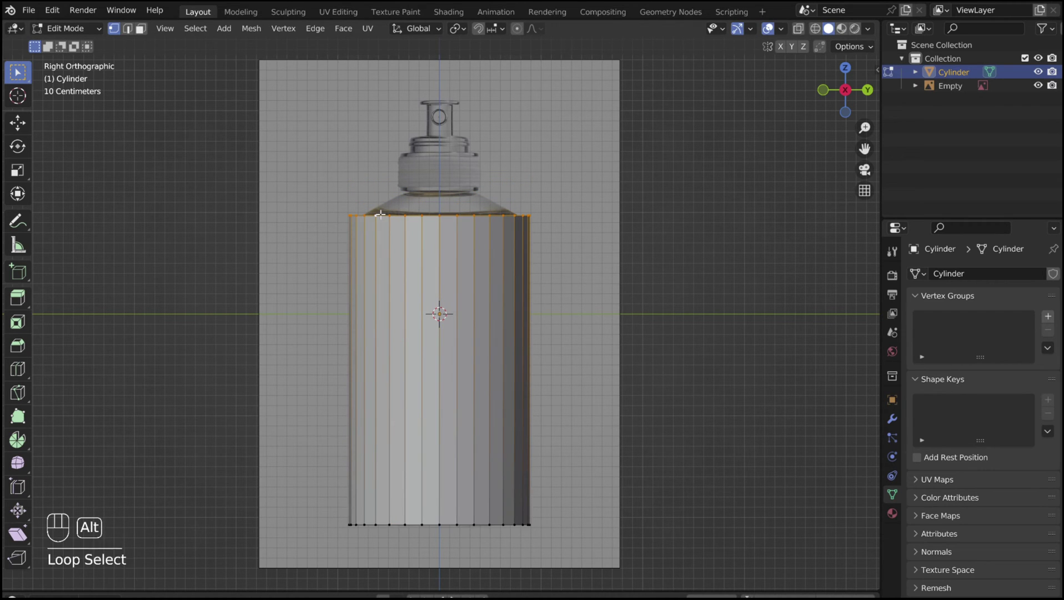
- Extrude the cylinder's top ring upward and scale it inward to form the shoulder and neck
{"action": "key", "text": "e"}
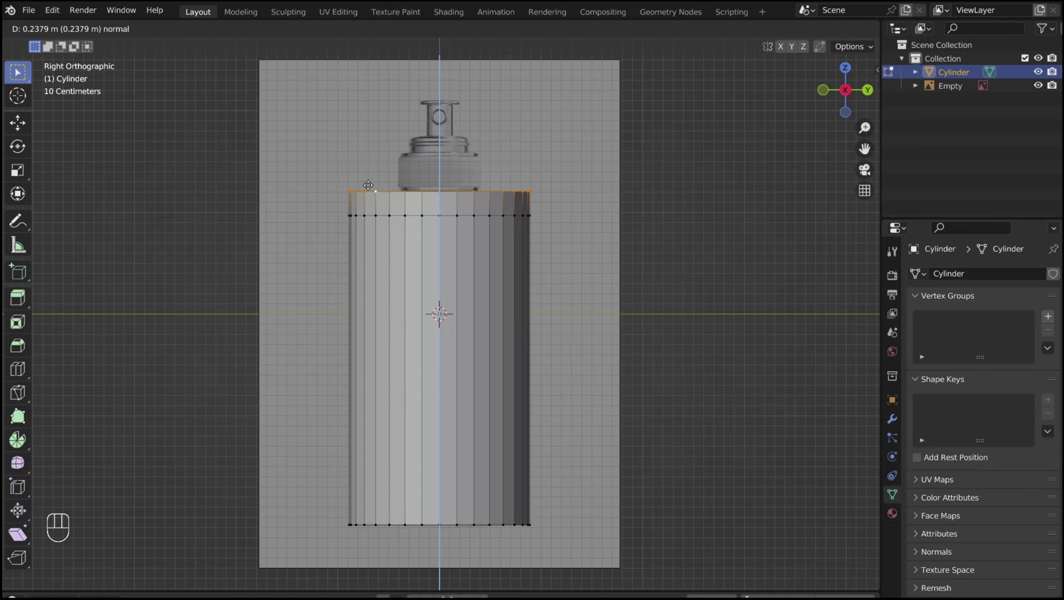
{"action": "left_click", "coordinate": [374, 187]}
{"action": "key", "text": "s"}
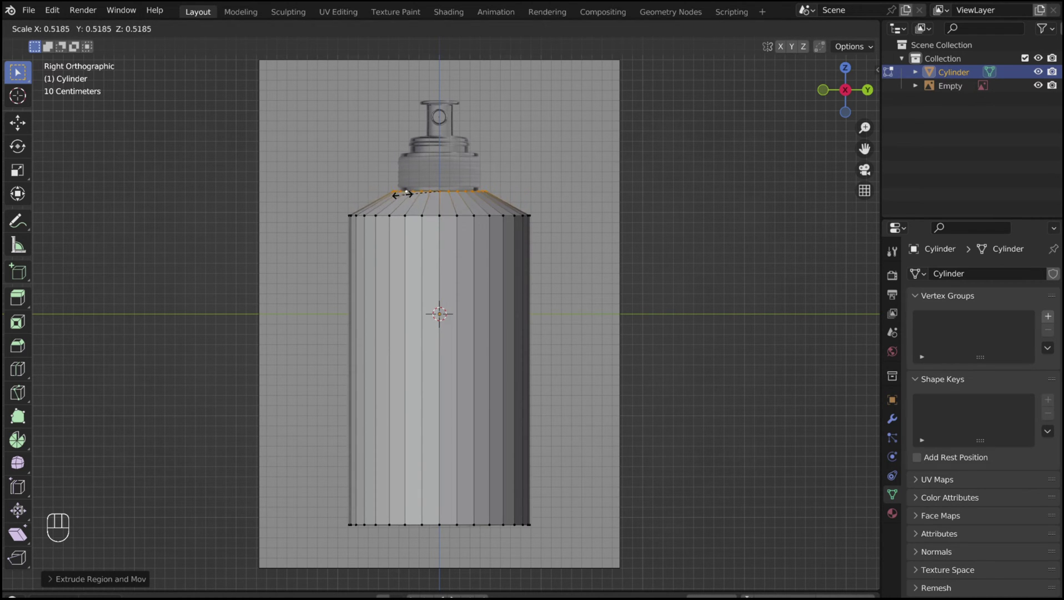
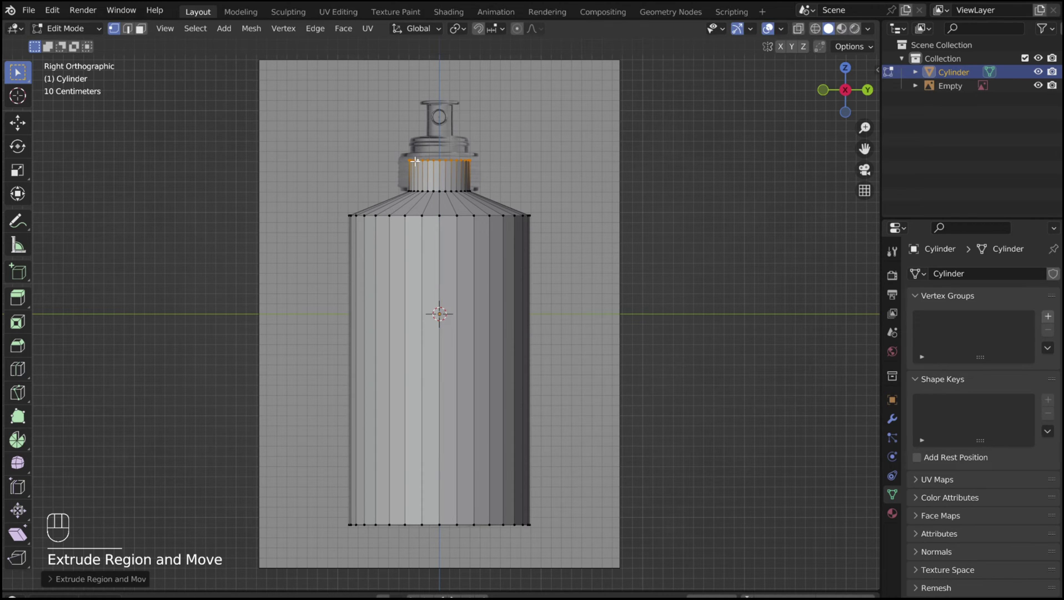
- Add a Solidify modifier at 0.07 m thickness to the bottle, then remove it again
{"action": "key", "text": "Tab"}
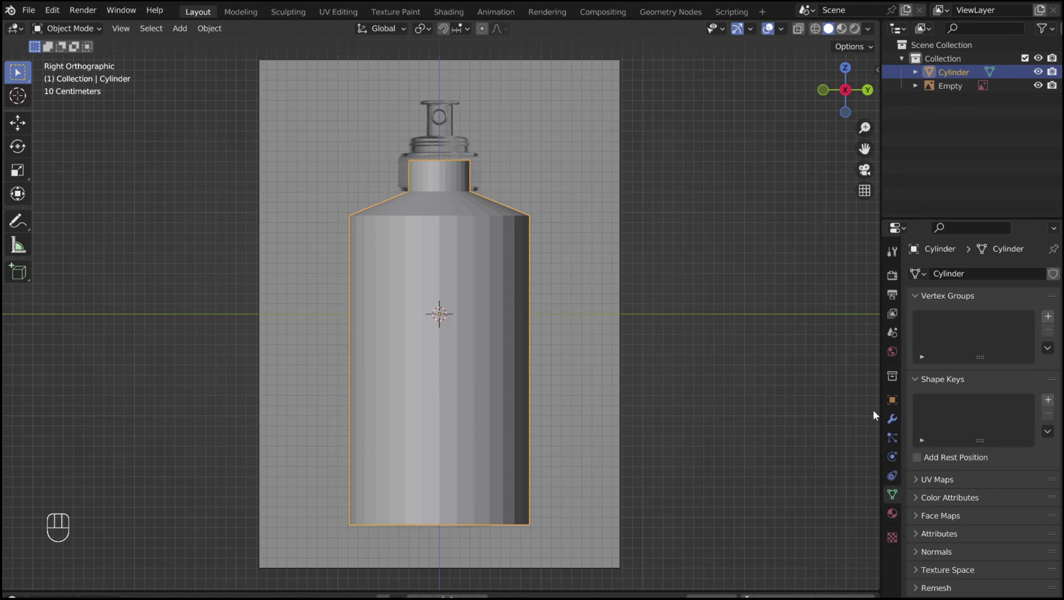
{"action": "left_click", "coordinate": [895, 422]}
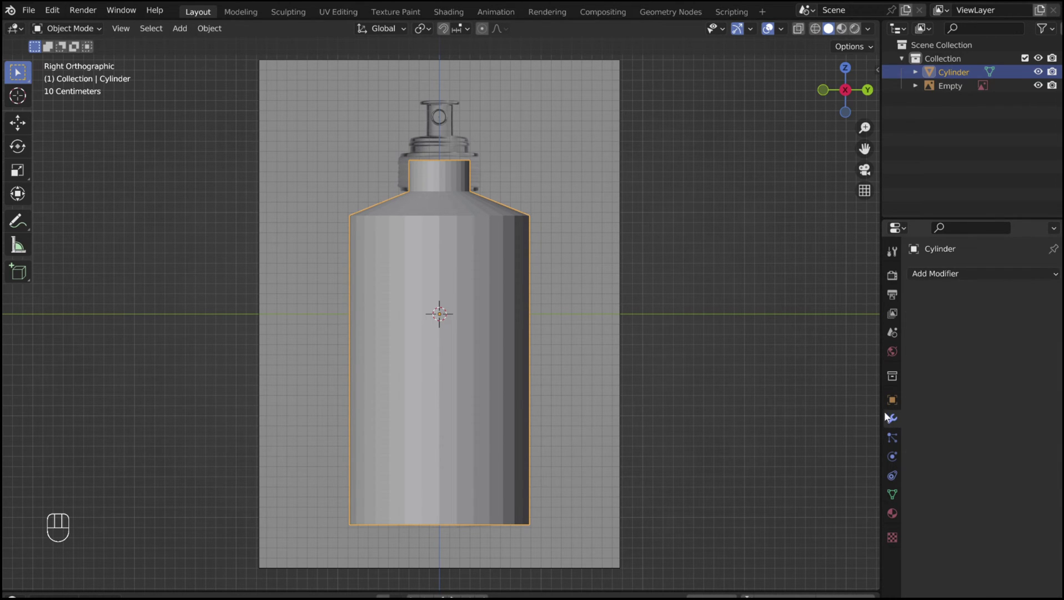
{"action": "left_click_drag", "start_coordinate": [953, 274], "coordinate": [790, 510]}
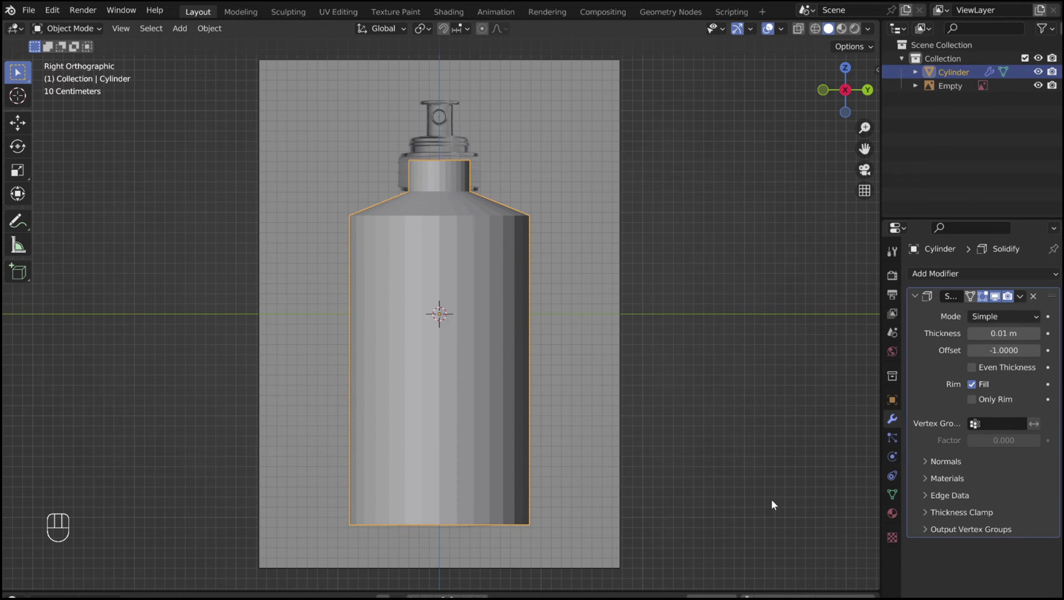
{"action": "left_click", "coordinate": [802, 35]}
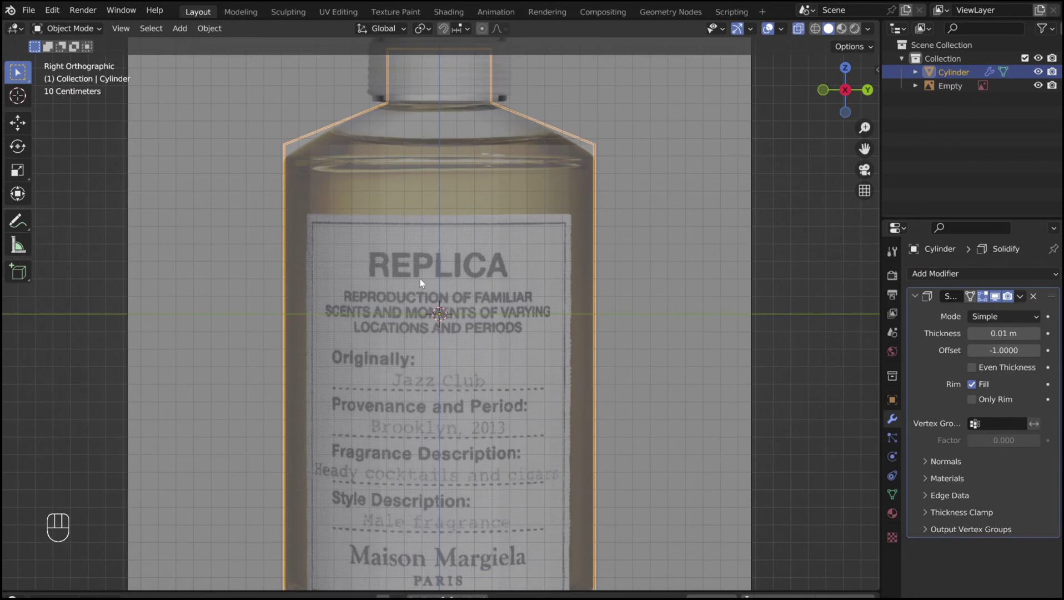
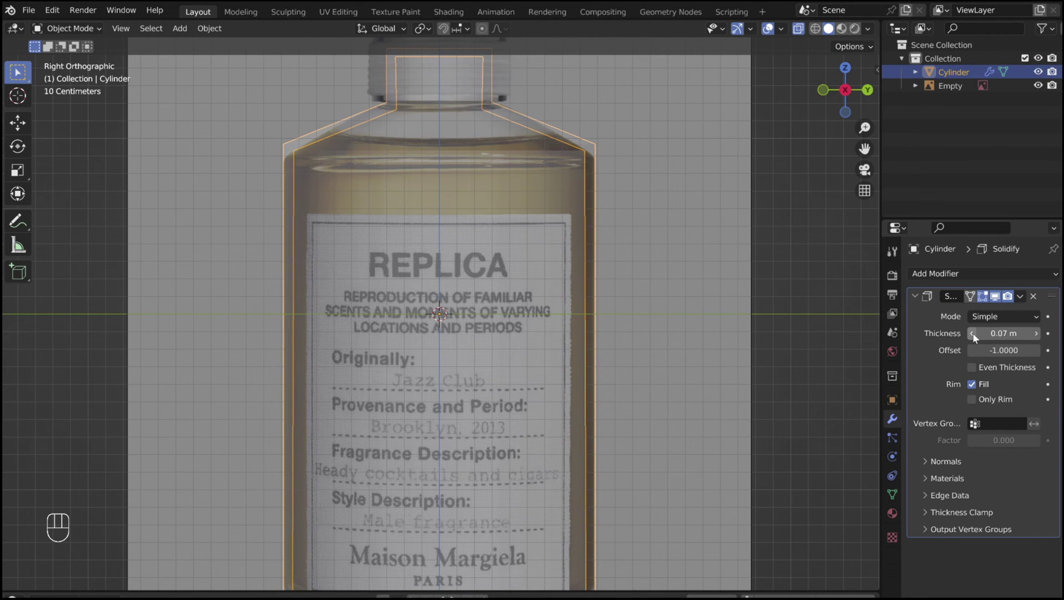
{"action": "left_click_drag", "start_coordinate": [1024, 304], "coordinate": [1009, 316]}
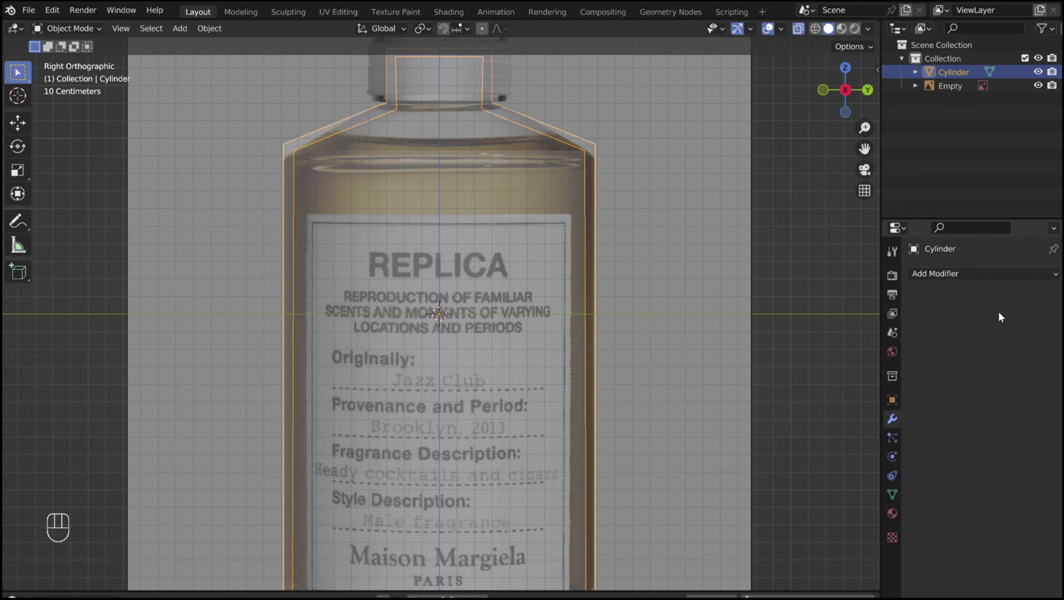
{"action": "left_click_drag", "start_coordinate": [803, 39], "coordinate": [540, 127]}
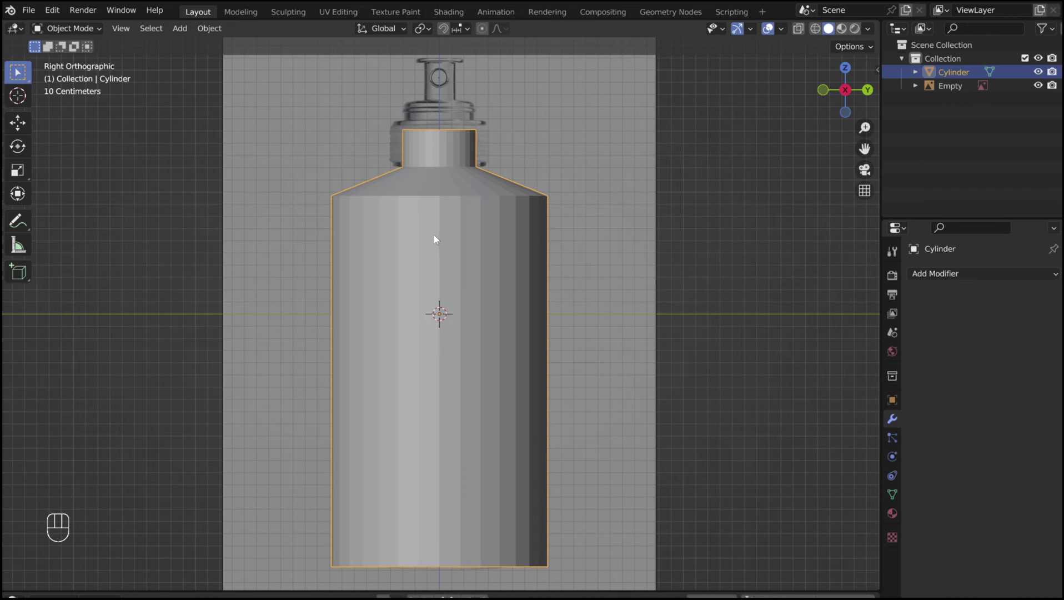
- Select the bottle mesh in Edit Mode and bevel loops into the bottom section
{"action": "key", "text": "Tab"}
{"action": "key", "text": "l"}
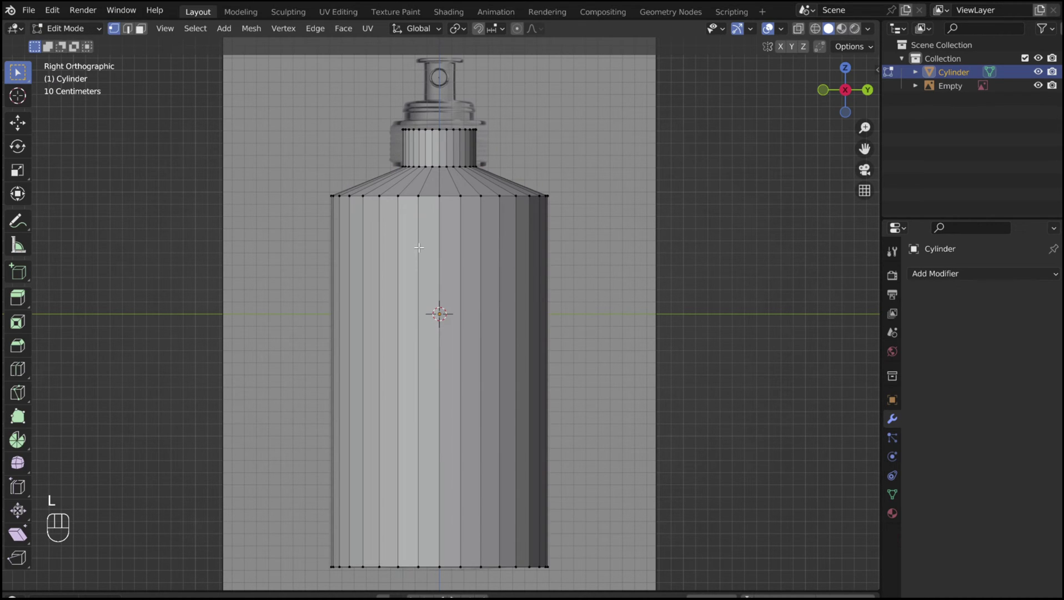
{"action": "key", "text": "l"}
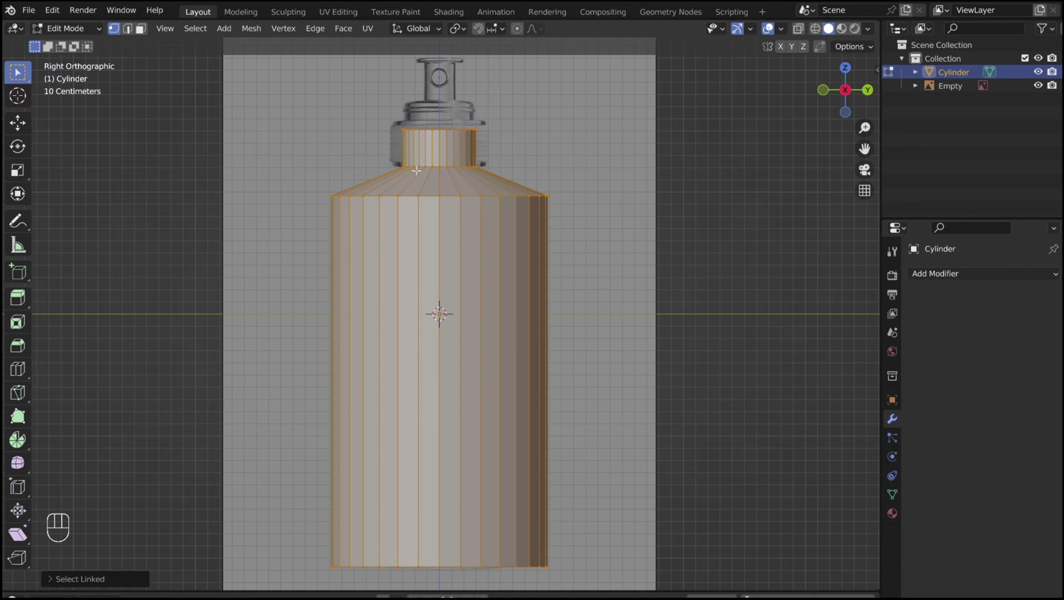
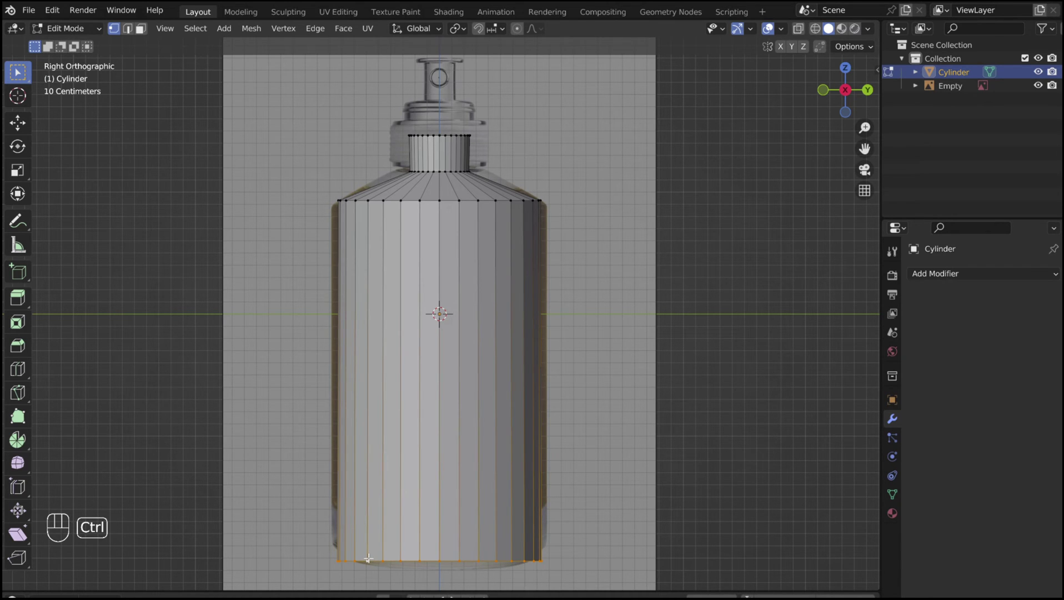
{"action": "key", "text": "ctrl+b"}
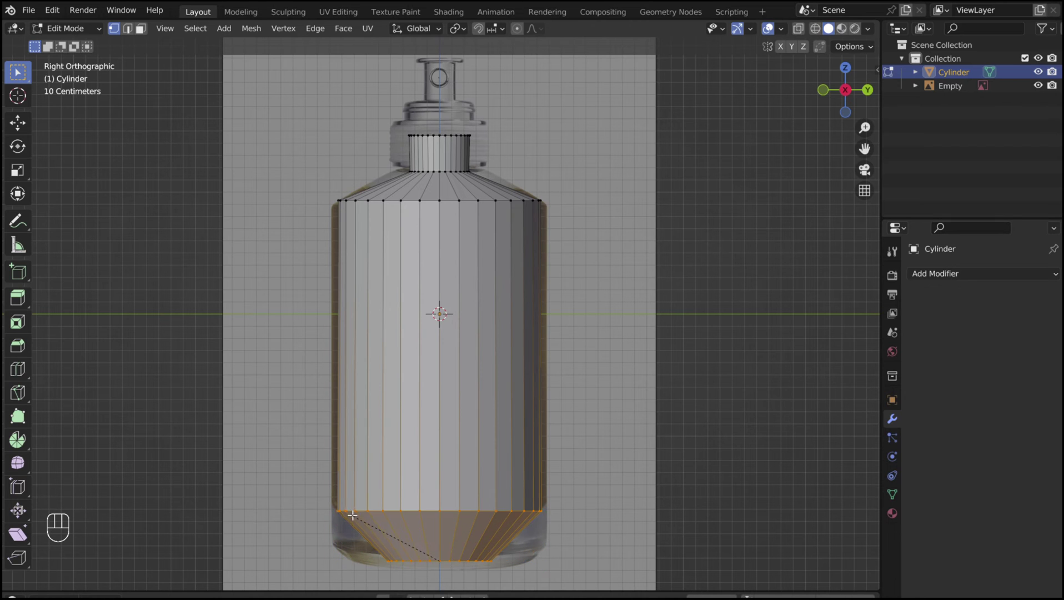
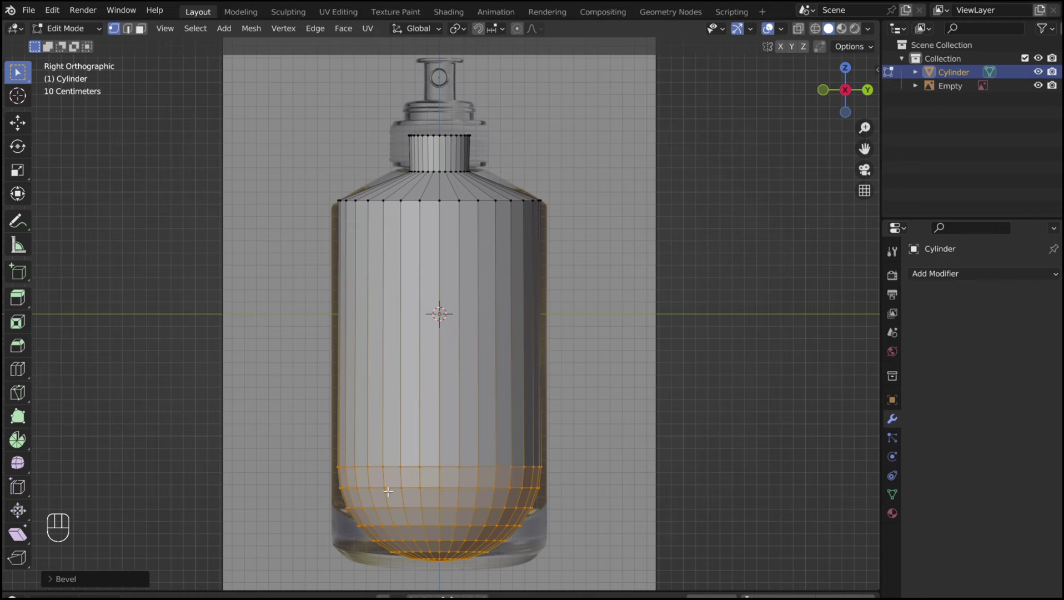
- Move and flatten the base loops along Z to round the bottom, then bevel the shoulder
{"action": "key", "text": "g"}
{"action": "key", "text": "z"}
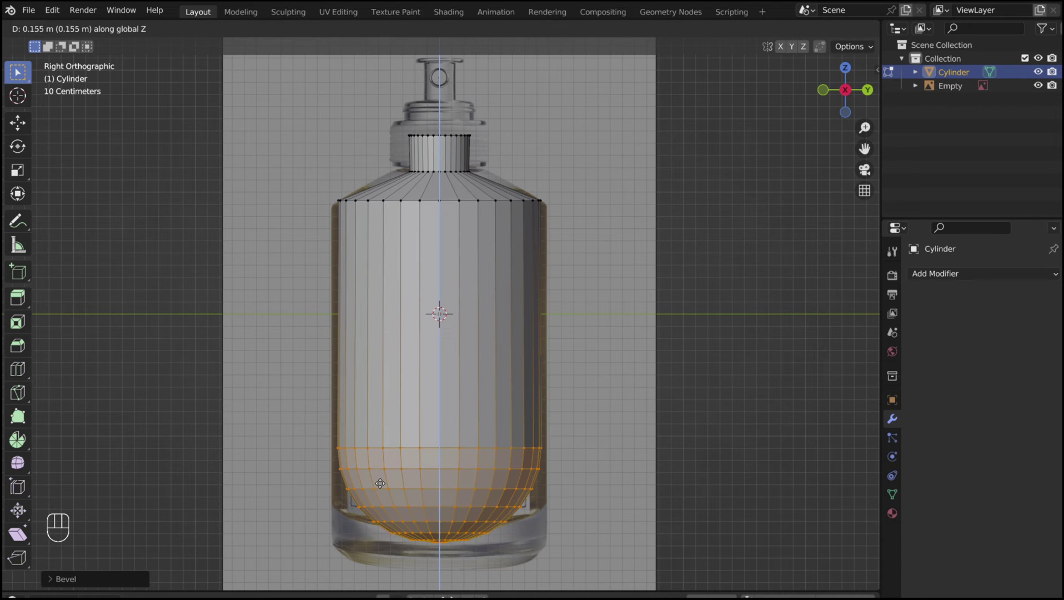
{"action": "key", "text": "s"}
{"action": "key", "text": "z"}
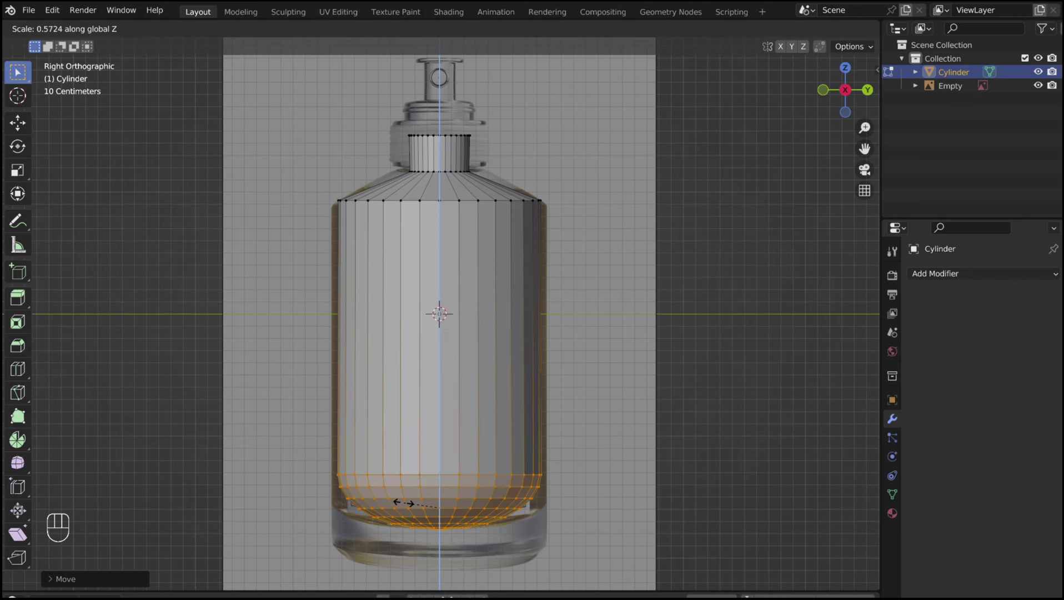
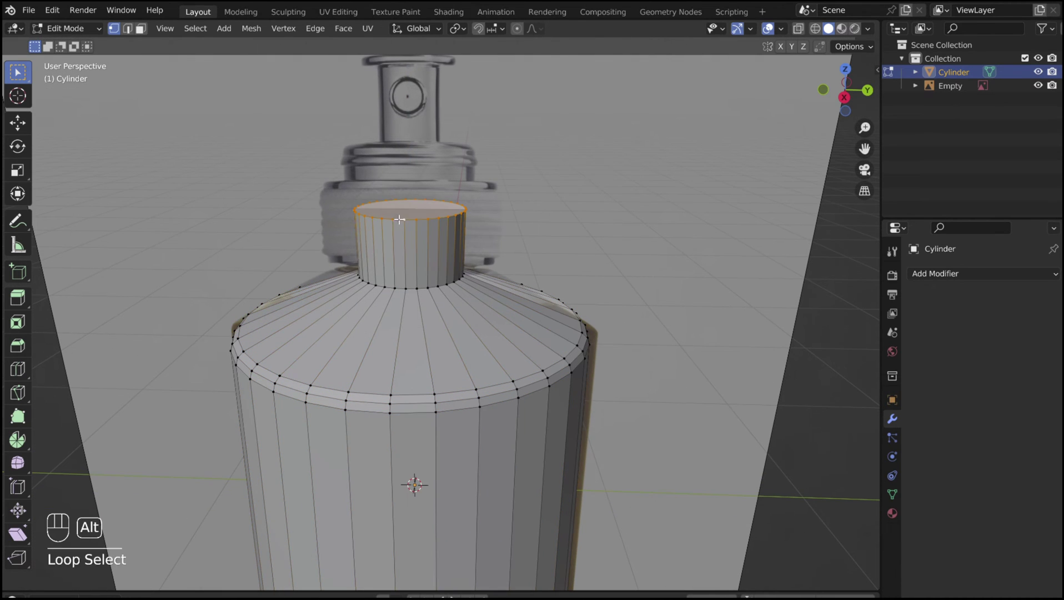
{"action": "key", "text": "ctrl+b"}
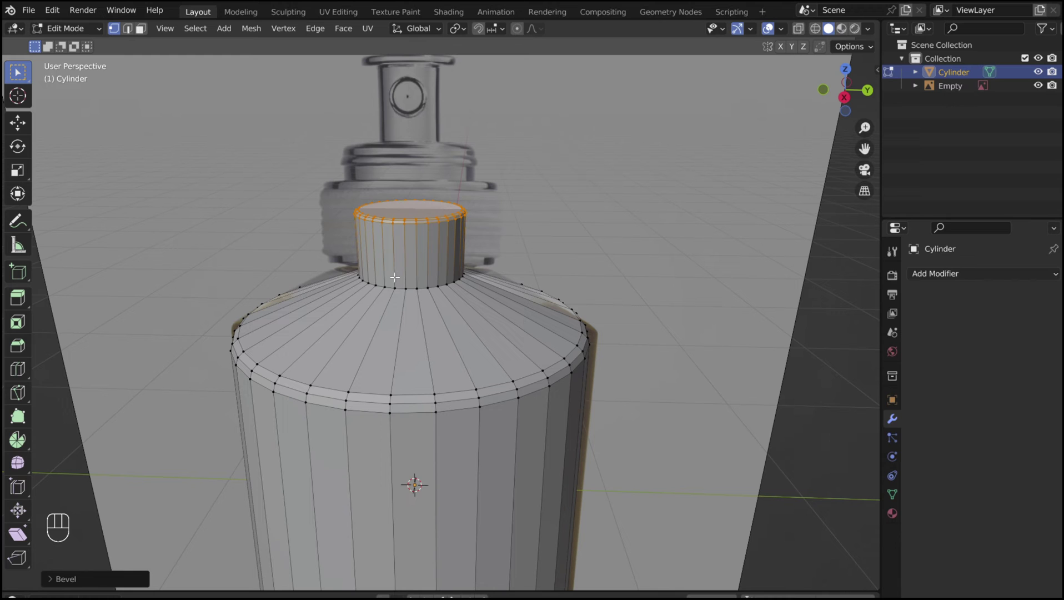
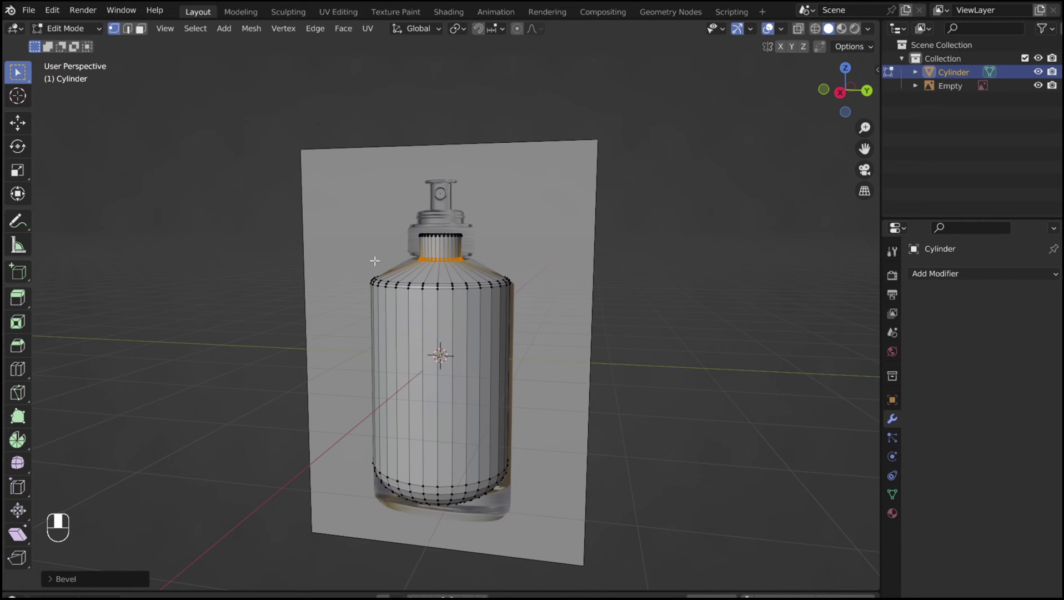
- Separate a copy of the whole mesh as its own object and rename the objects glass and liquid
{"action": "key", "text": "a"}
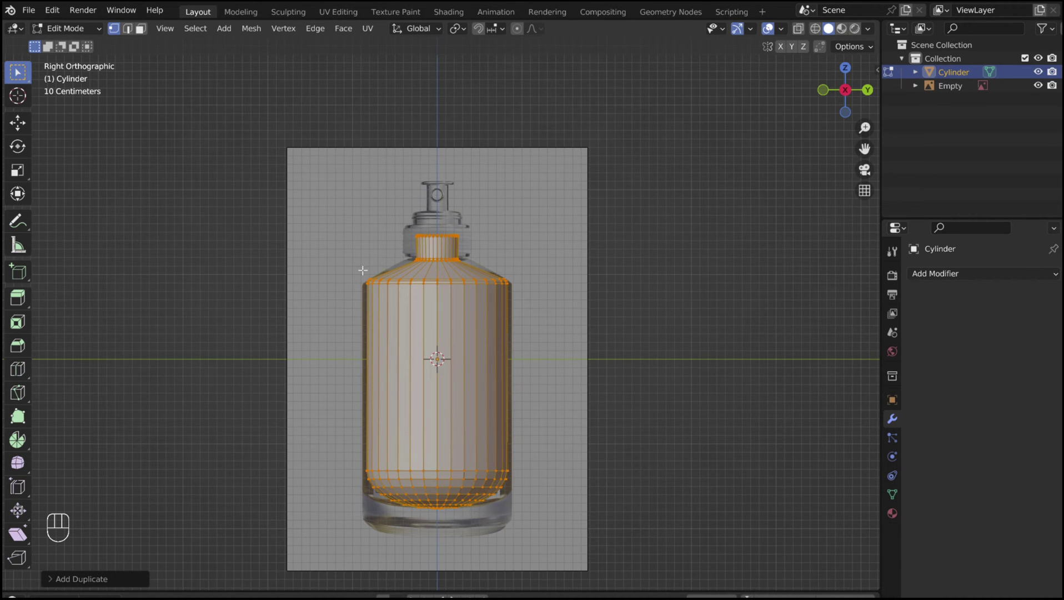
{"action": "key", "text": "p"}
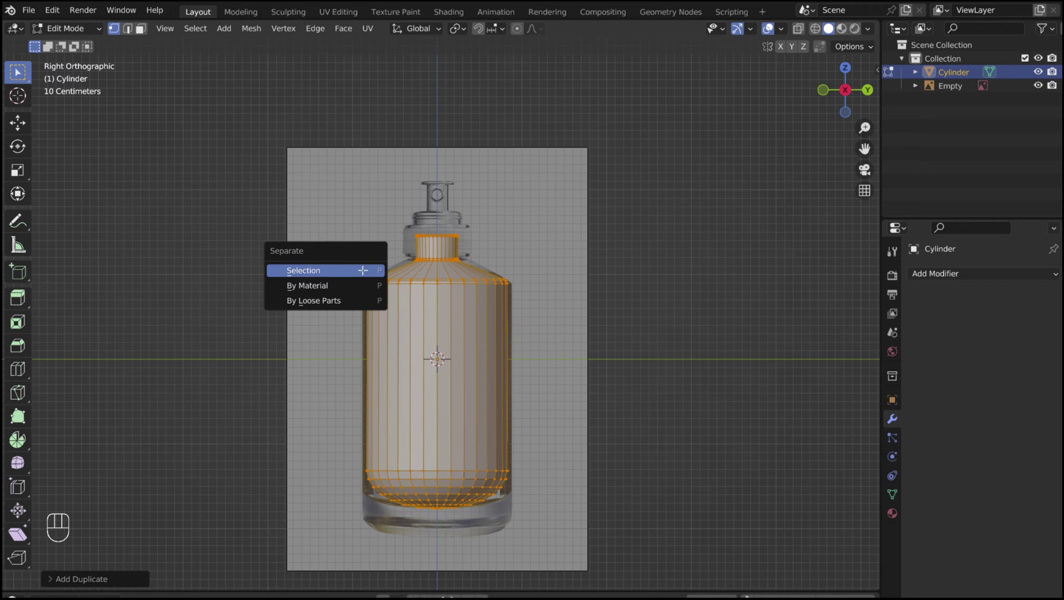
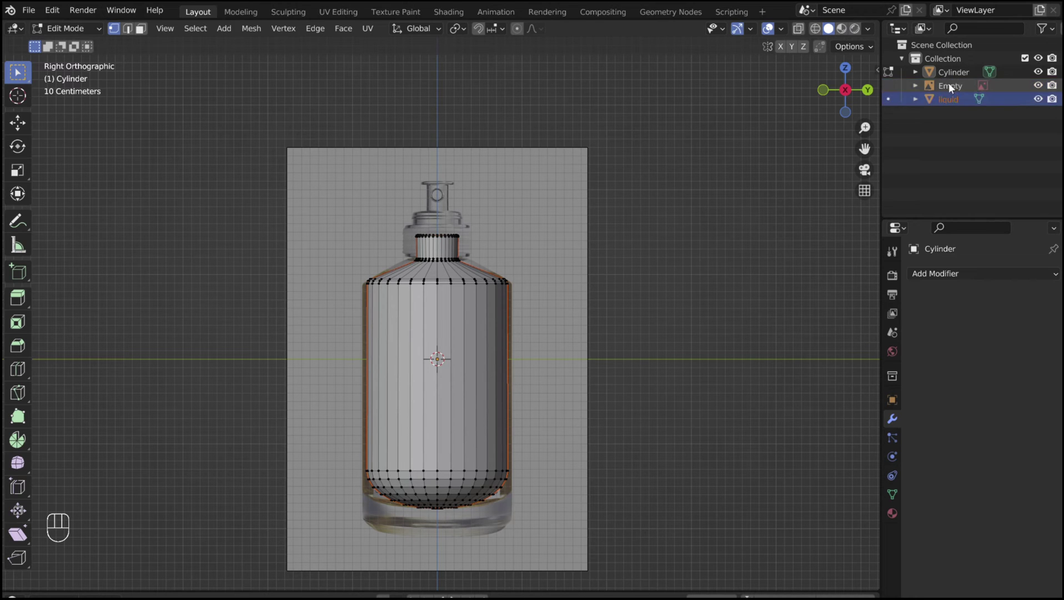
{"action": "double_click", "coordinate": [957, 74]}
{"action": "key", "text": "s"}
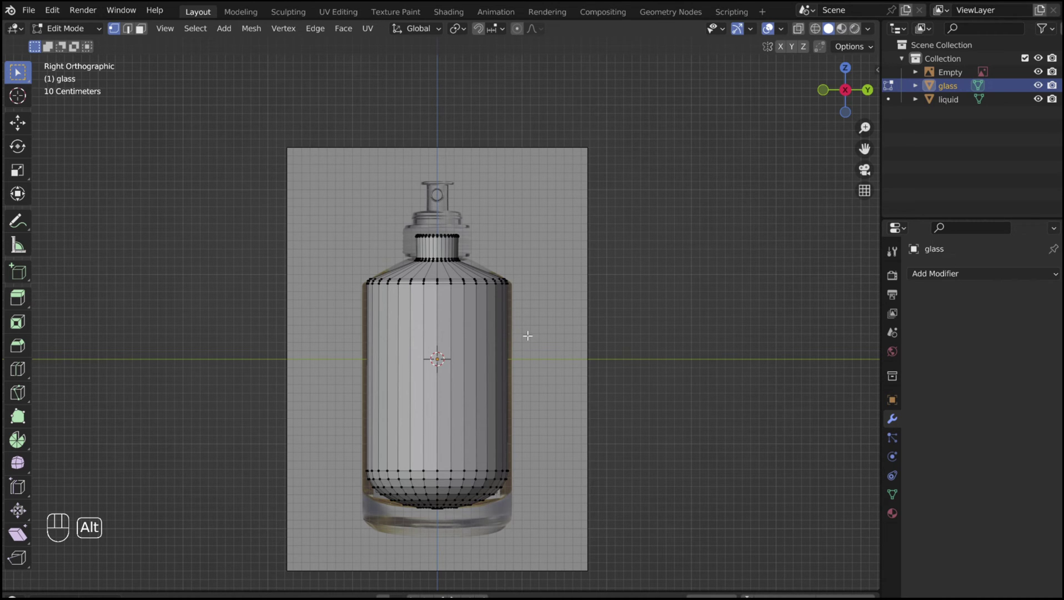
- Bevel the glass bottle's bottom edge loop and its shoulder loop into rounded corners
{"action": "key", "text": "alt+h"}
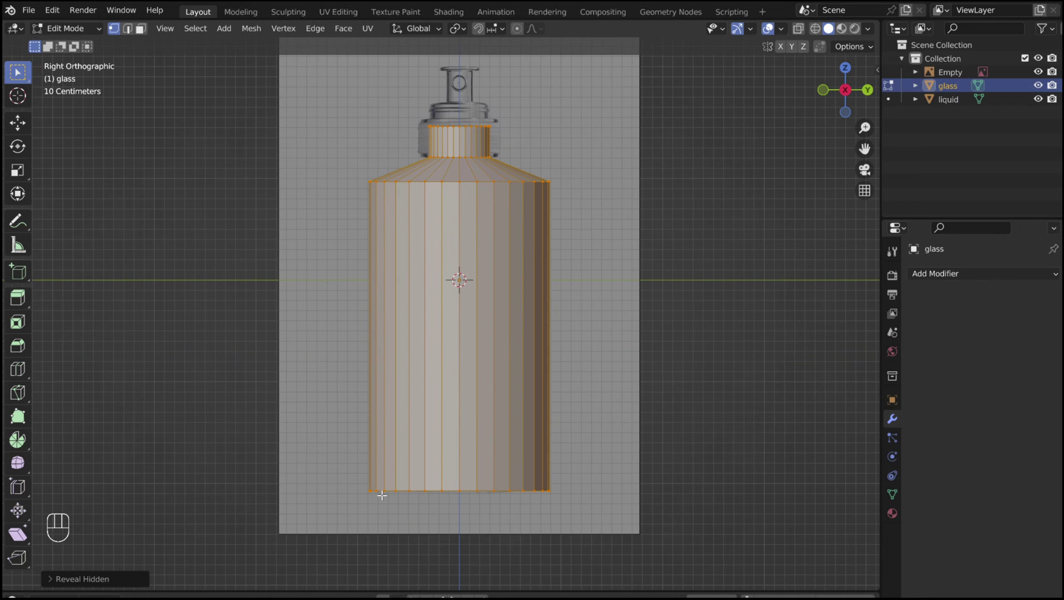
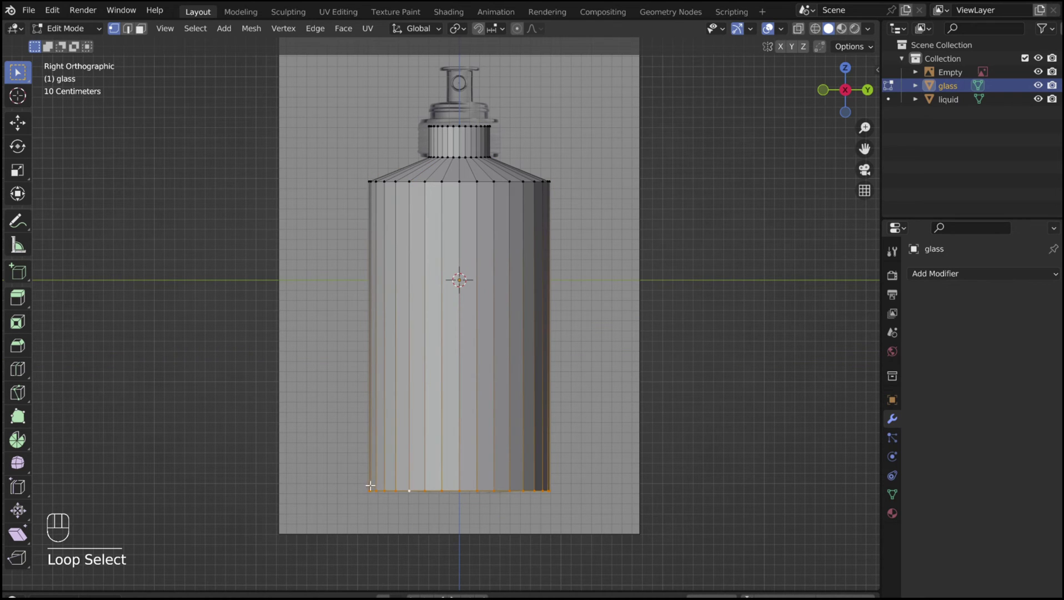
{"action": "key", "text": "ctrl+b"}
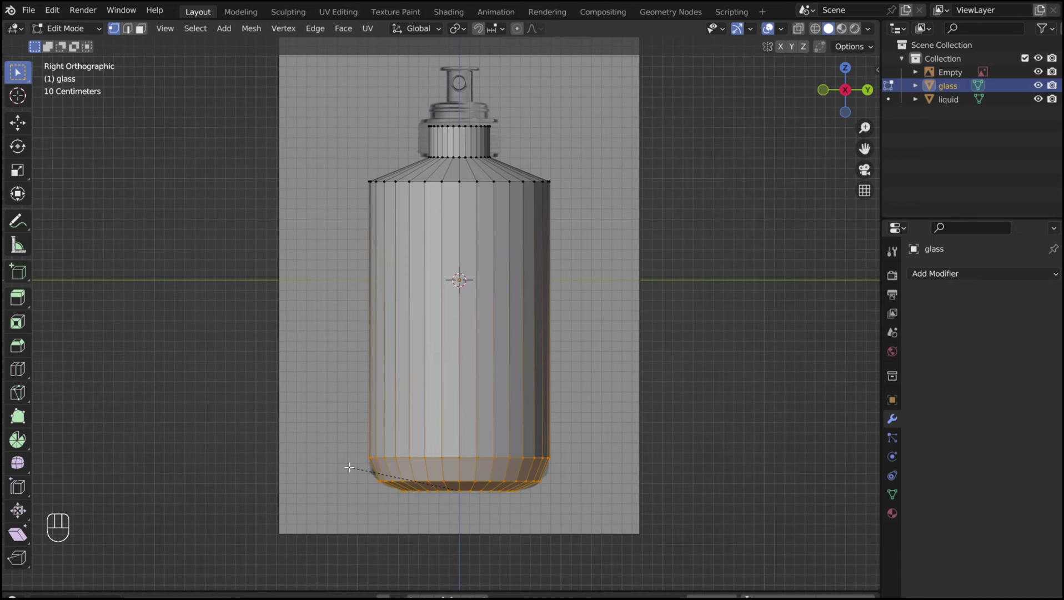
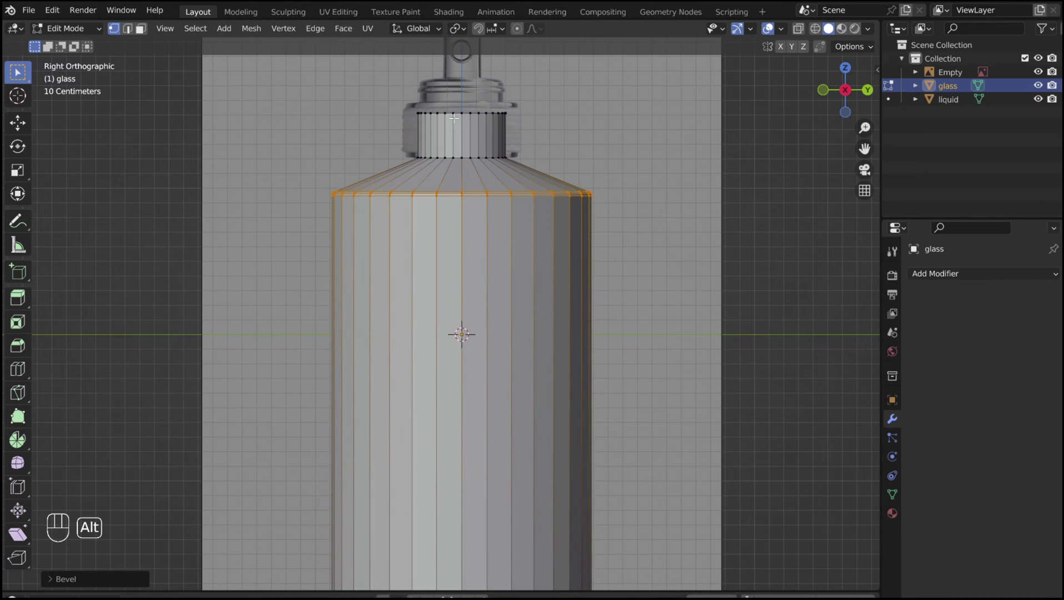
{"action": "key", "text": "ctrl+b"}
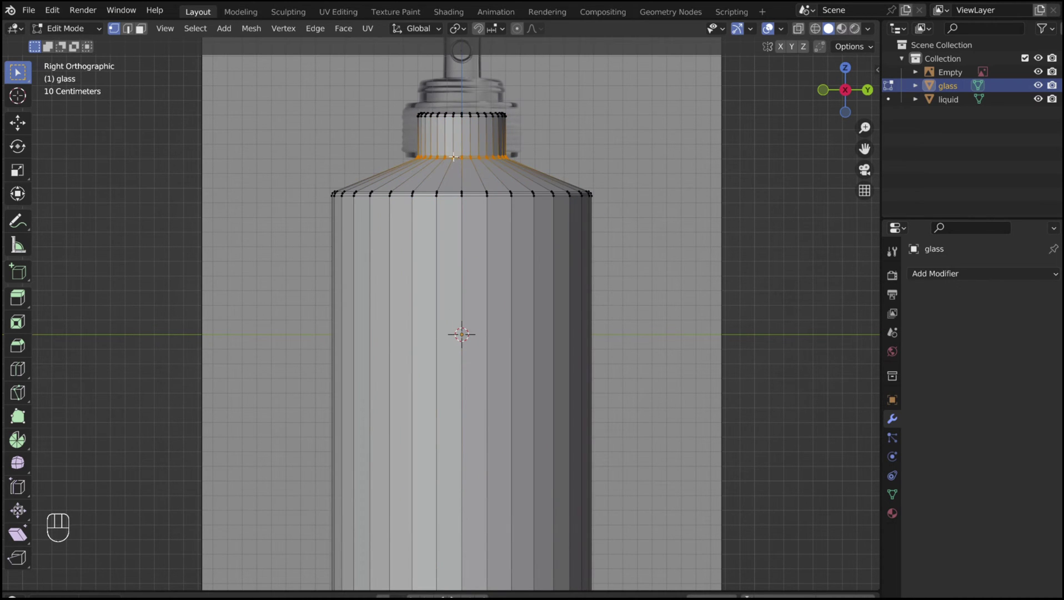
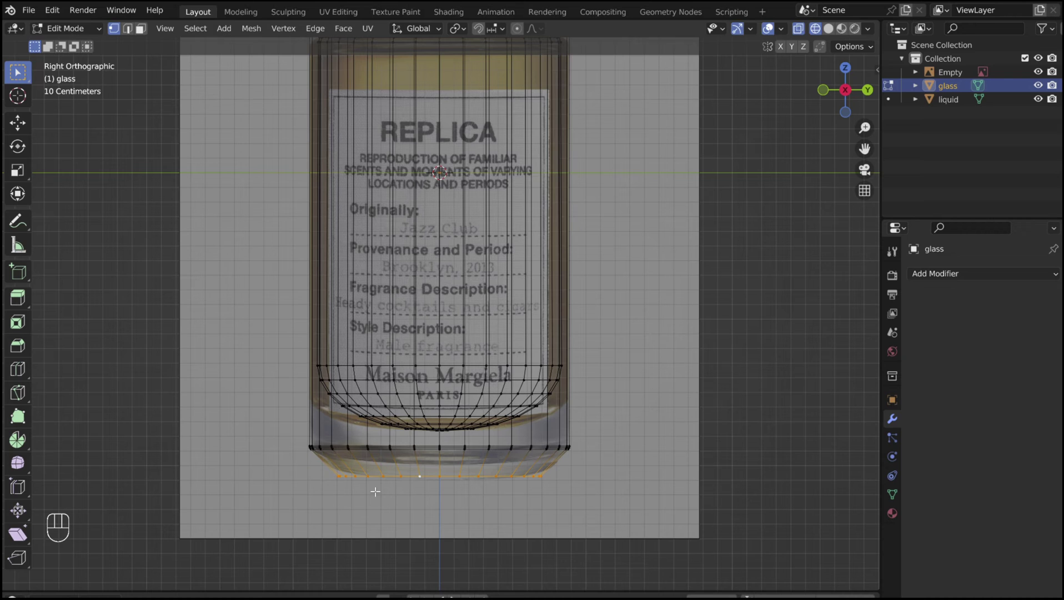
- Extrude the bottom edge loop and scale it inward to about 0.76 for a hollow base
{"action": "key", "text": "e"}
{"action": "key", "text": "s"}
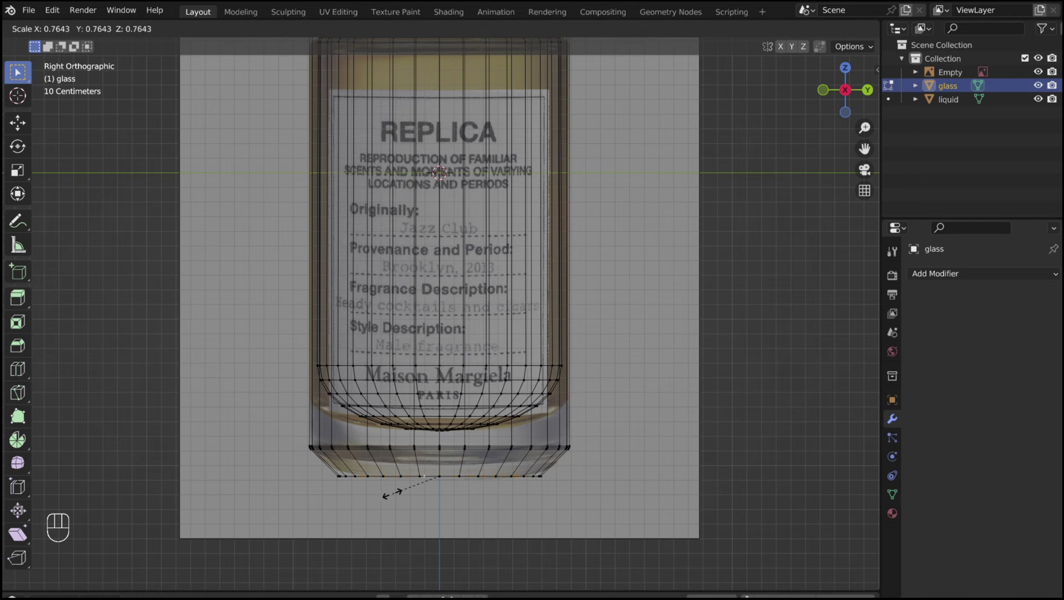
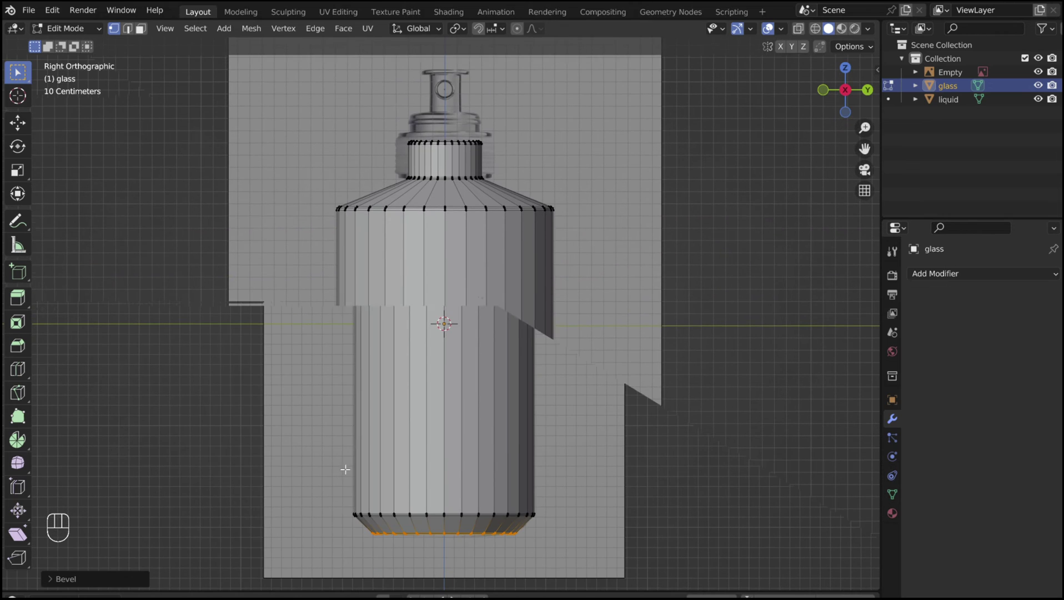
- Add a Subdivision Surface modifier at viewport level 2 to the glass and apply it
{"action": "key", "text": "Tab"}
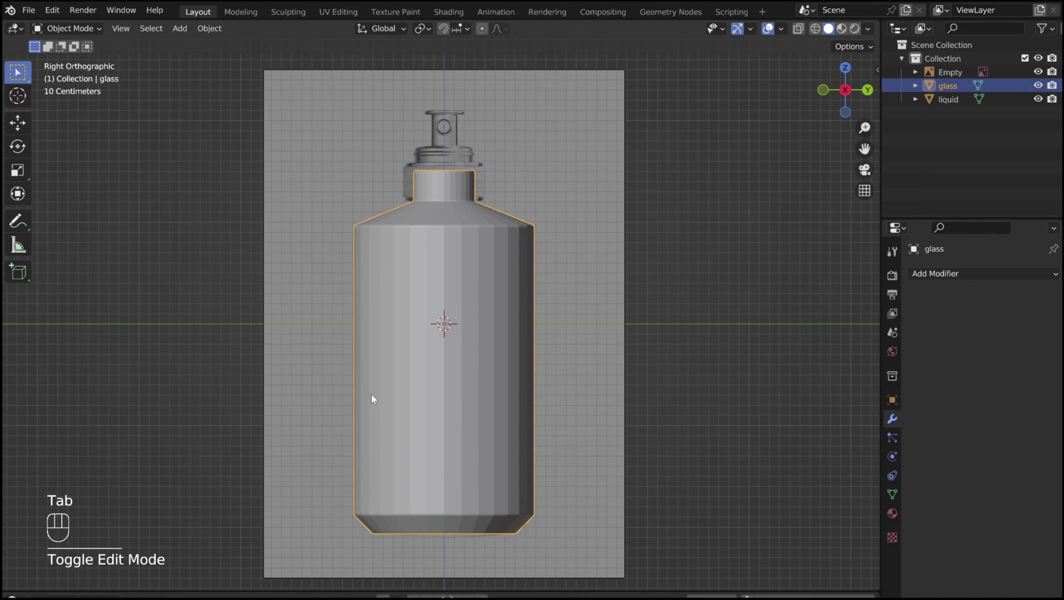
{"action": "left_click_drag", "start_coordinate": [937, 278], "coordinate": [801, 527]}
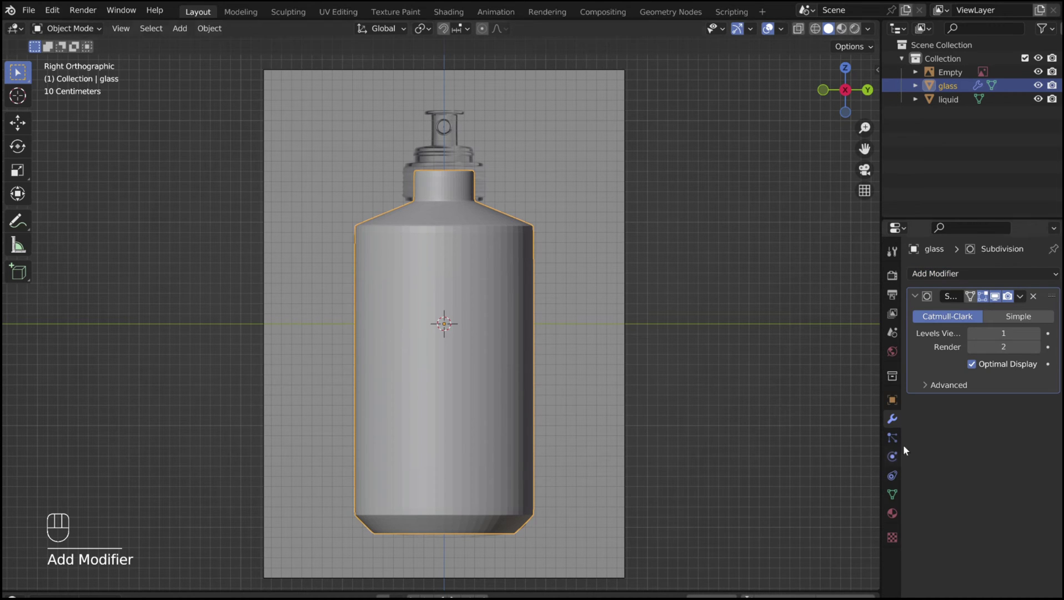
{"action": "left_click", "coordinate": [1039, 339]}
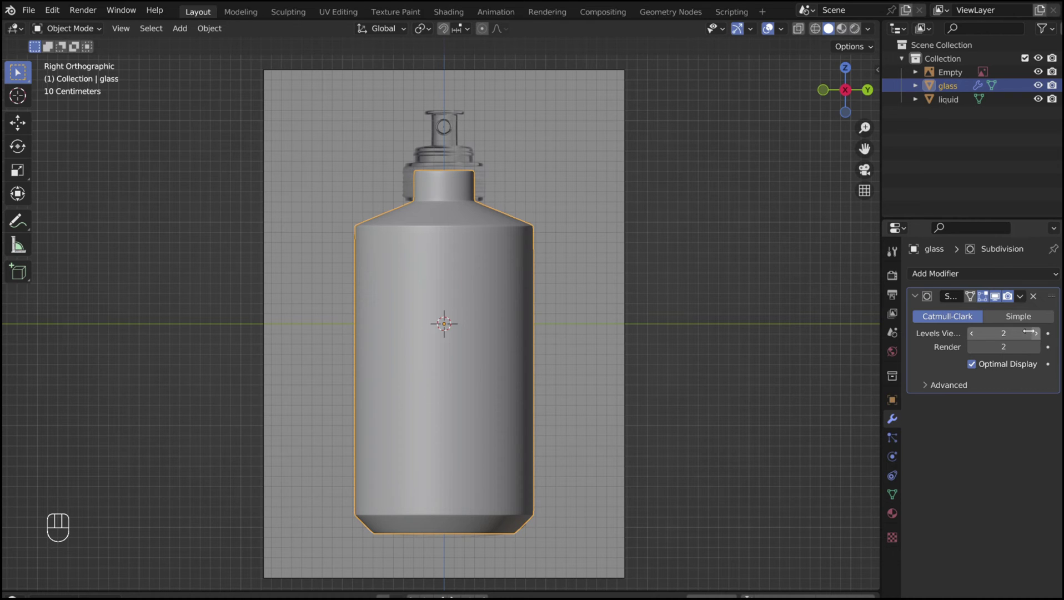
{"action": "left_click_drag", "start_coordinate": [1025, 302], "coordinate": [1013, 315]}
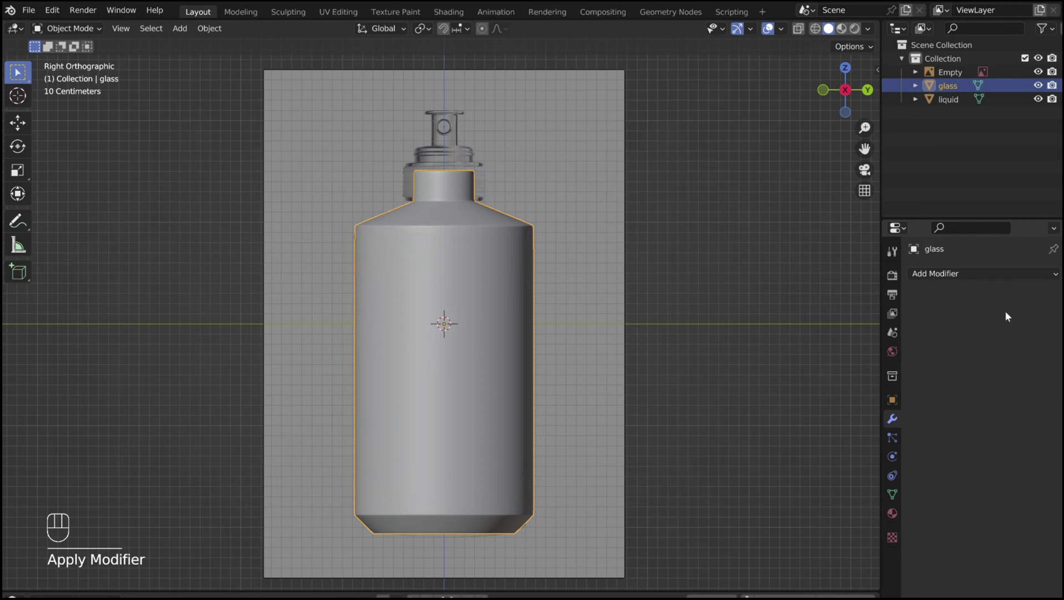
- Hide the glass, then add and apply a Subdivision Surface modifier to the liquid
{"action": "left_click", "coordinate": [959, 102]}
{"action": "left_click", "coordinate": [1047, 88]}
{"action": "left_click_drag", "start_coordinate": [988, 275], "coordinate": [807, 526]}
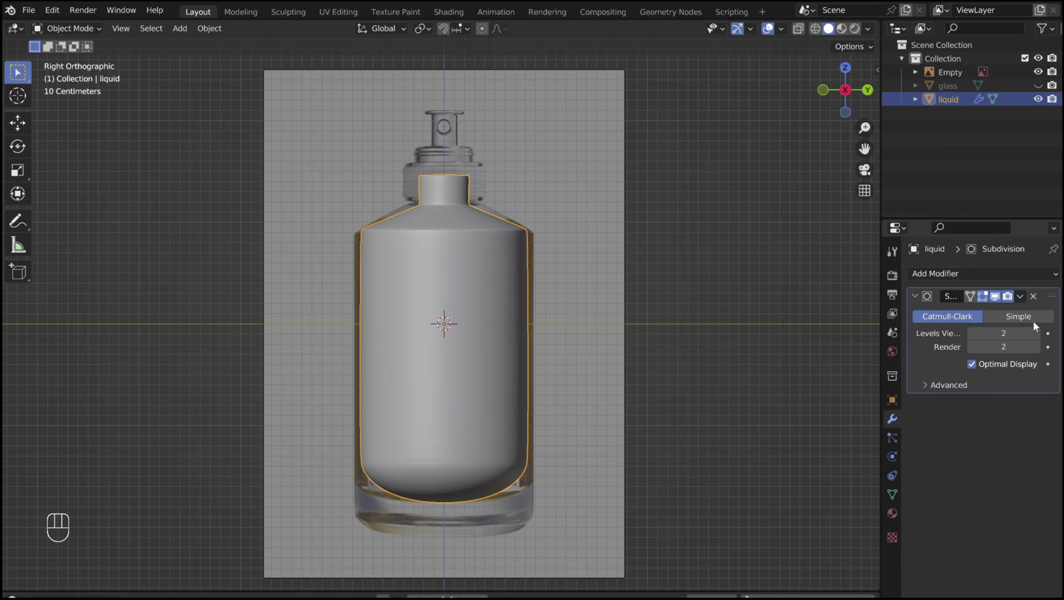
{"action": "left_click", "coordinate": [1017, 309]}
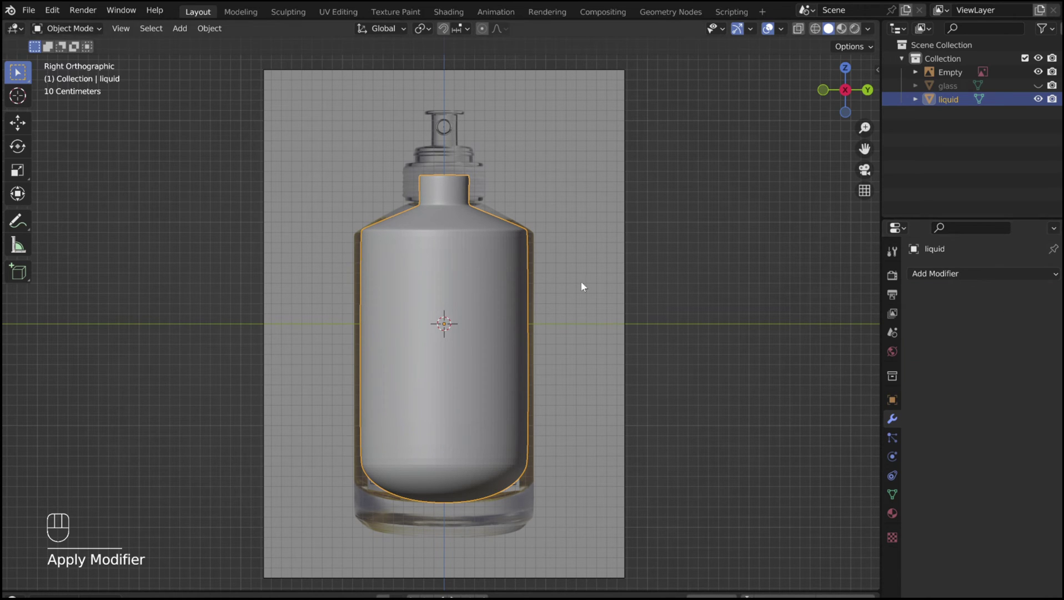
{"action": "left_click", "coordinate": [479, 270]}
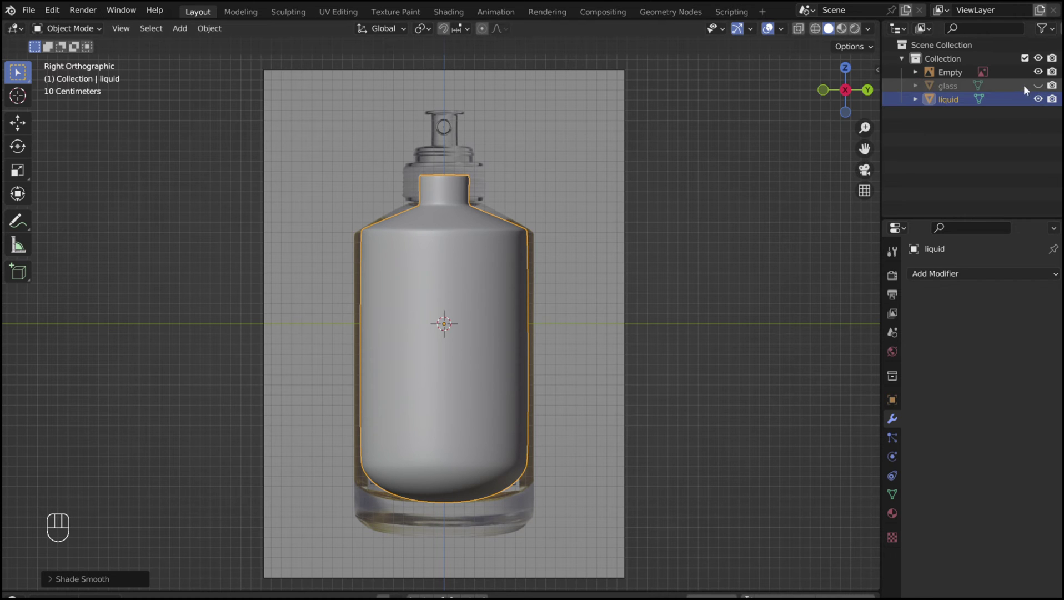
- Unhide and reselect the glass object and frame the view on the bottle top
{"action": "left_click", "coordinate": [1039, 89]}
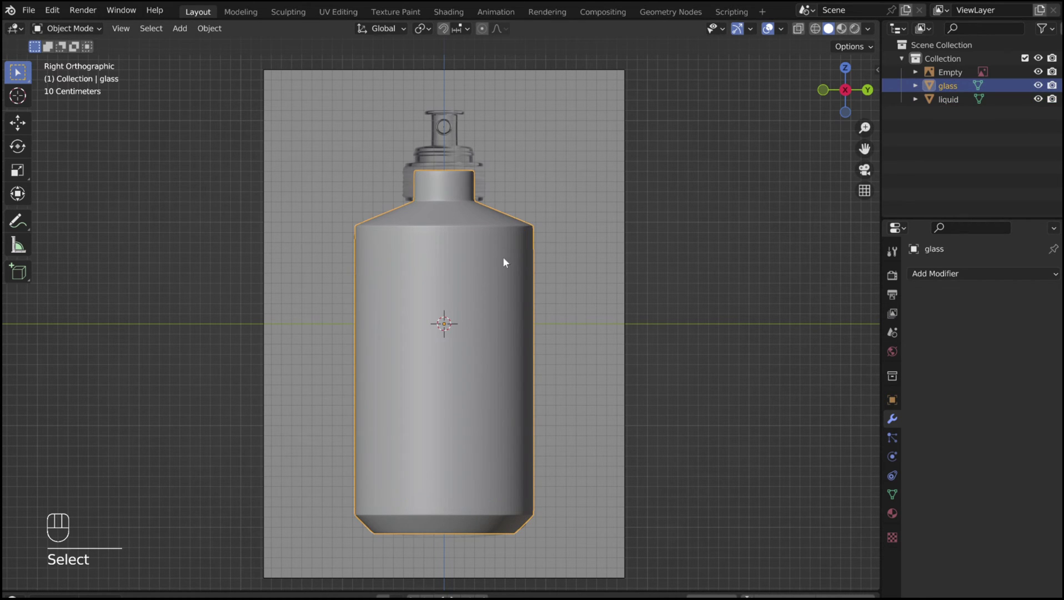
{"action": "left_click", "coordinate": [507, 263]}
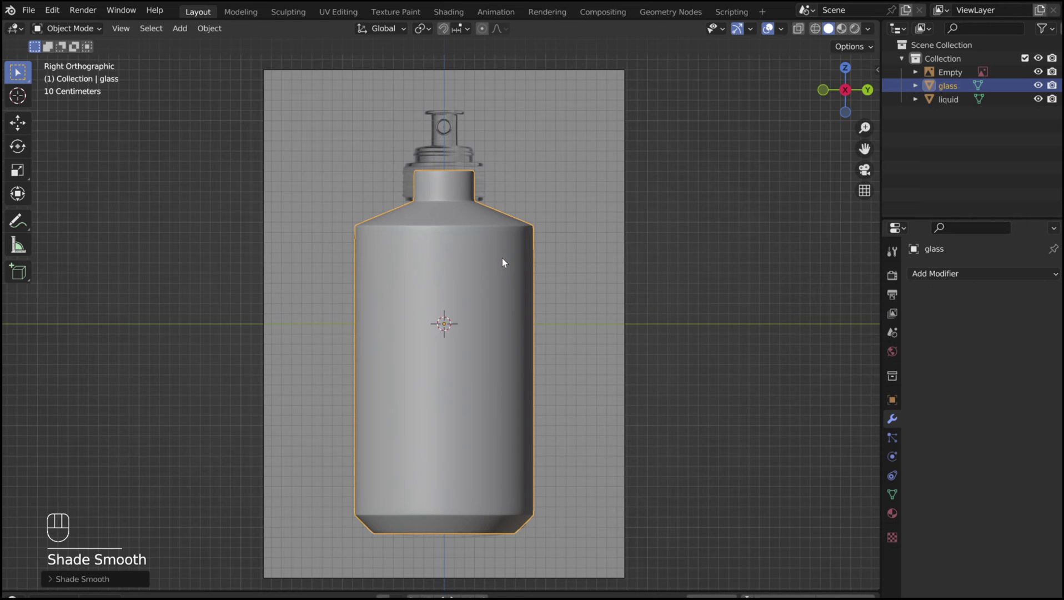
{"action": "left_click_drag", "start_coordinate": [440, 285], "coordinate": [487, 292]}
{"action": "left_click_drag", "start_coordinate": [487, 292], "coordinate": [314, 329]}
{"action": "left_click", "coordinate": [313, 329]}
{"action": "left_click_drag", "start_coordinate": [309, 330], "coordinate": [422, 241]}
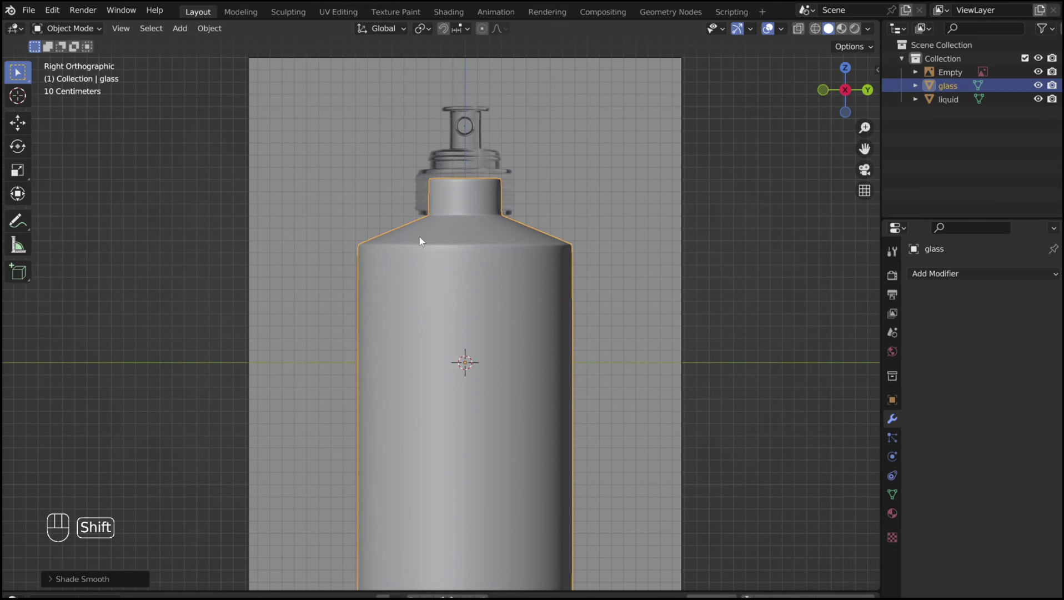
- Add a new cylinder, scale it to neck width and move it up onto the bottle neck as the cap base
{"action": "key", "text": "shift+a"}
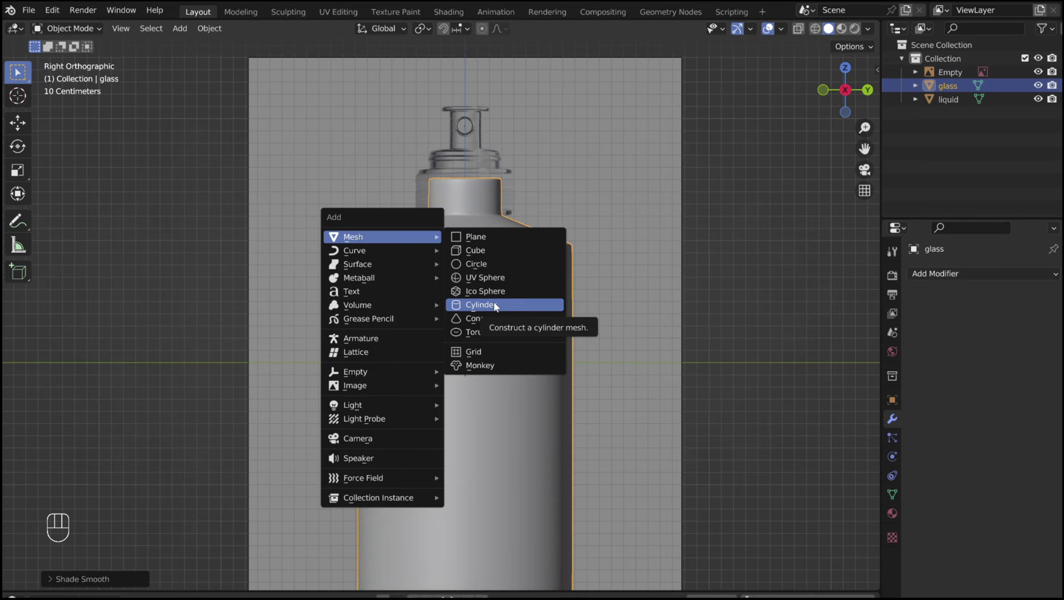
{"action": "key", "text": "Tab"}
{"action": "key", "text": "s"}
{"action": "key", "text": "Escape"}
{"action": "key", "text": "g"}
{"action": "key", "text": "z"}
{"action": "key", "text": "s"}
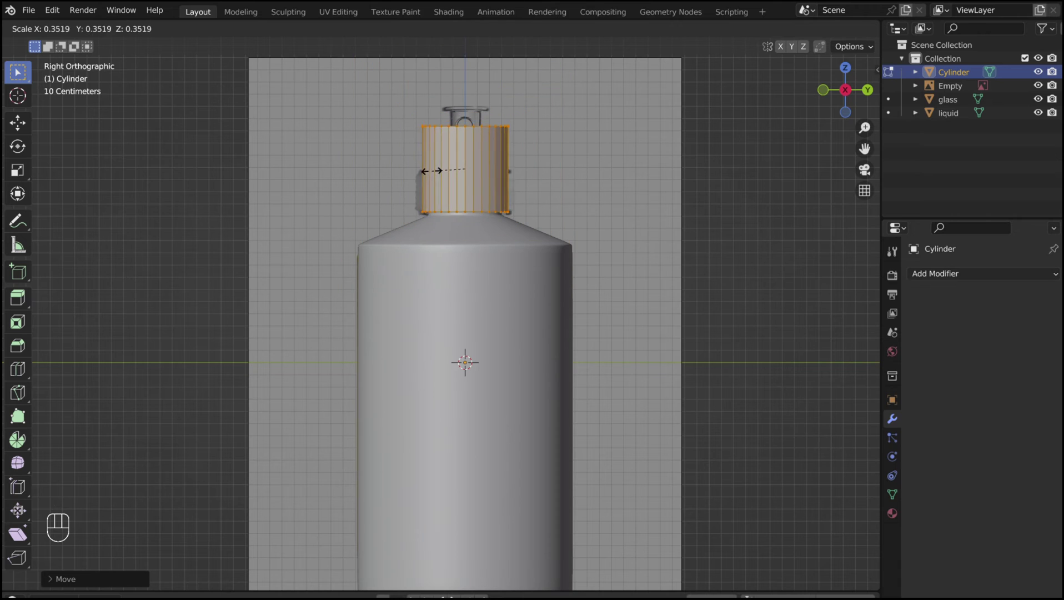
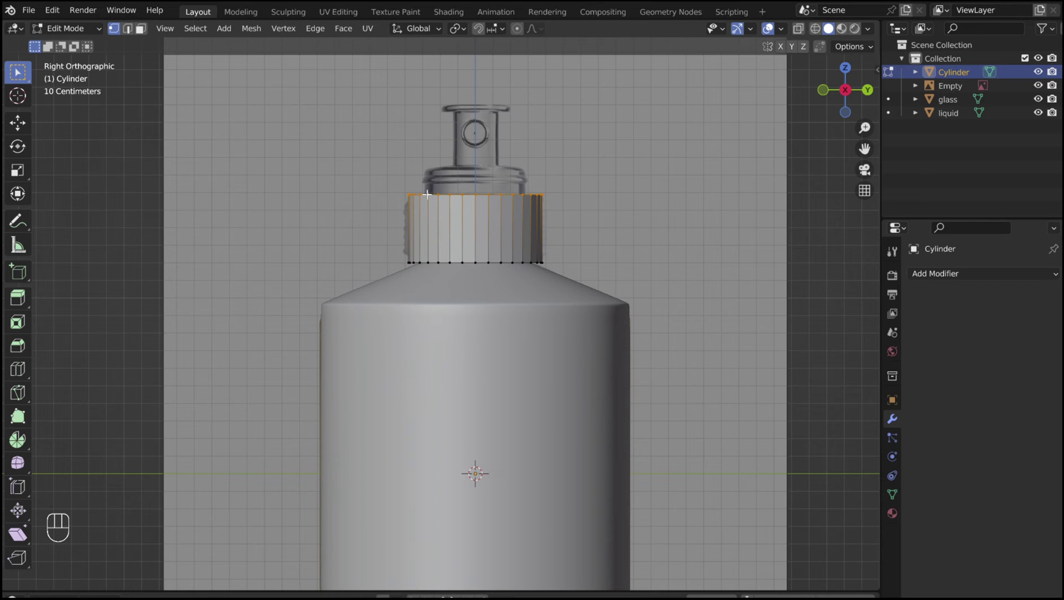
- Extrude the cap's top ring into a slightly tapered collar with a second ring above
{"action": "key", "text": "e"}
{"action": "key", "text": "s"}
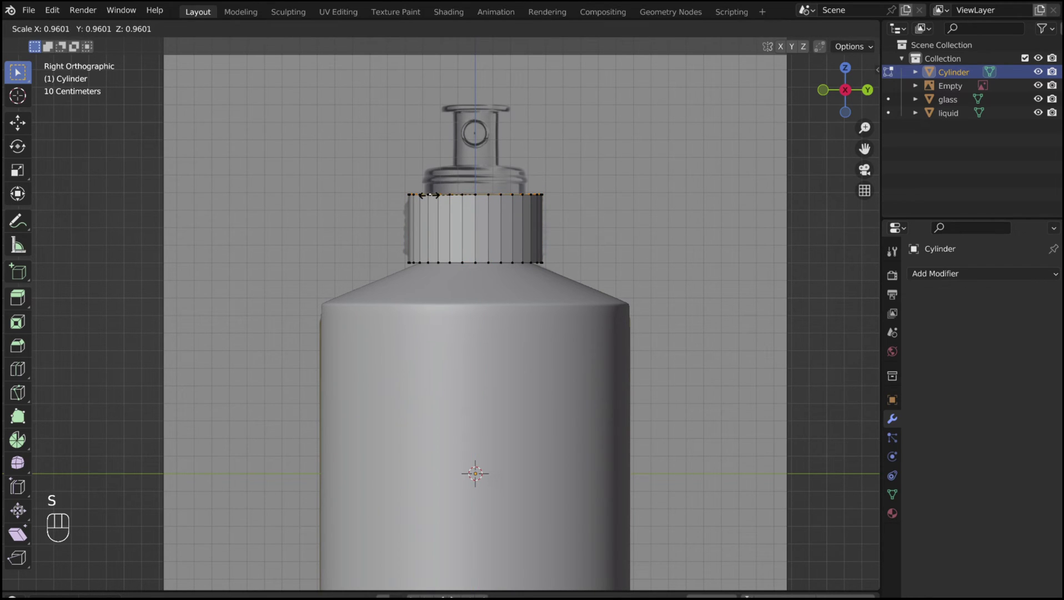
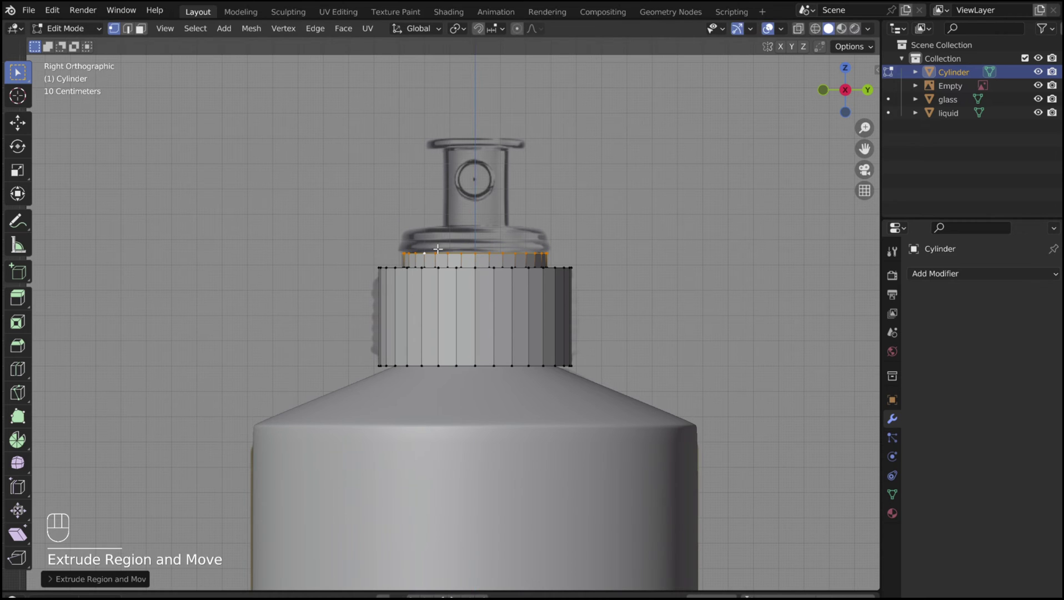
{"action": "key", "text": "e"}
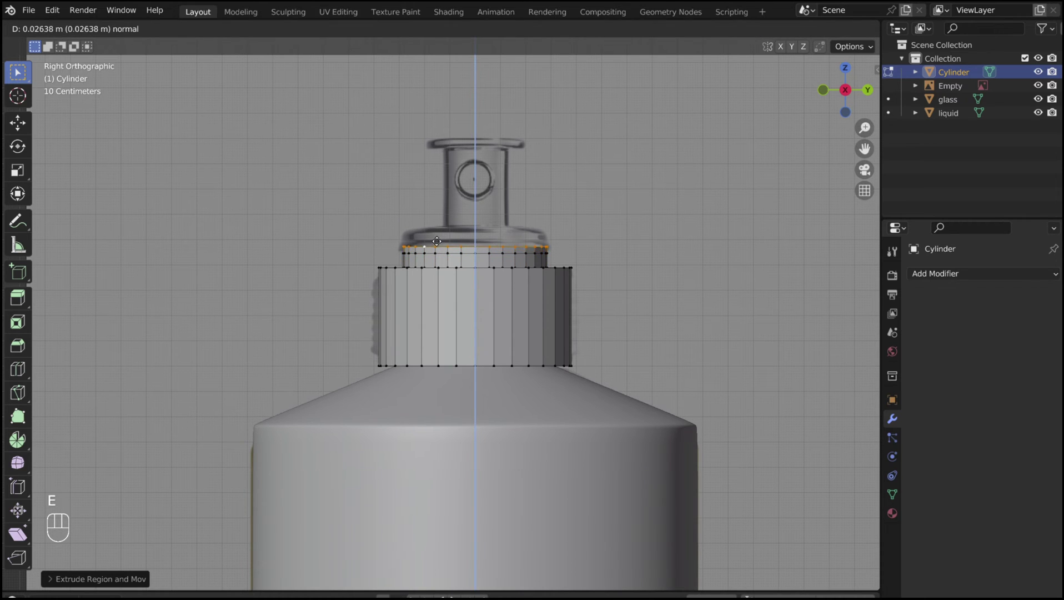
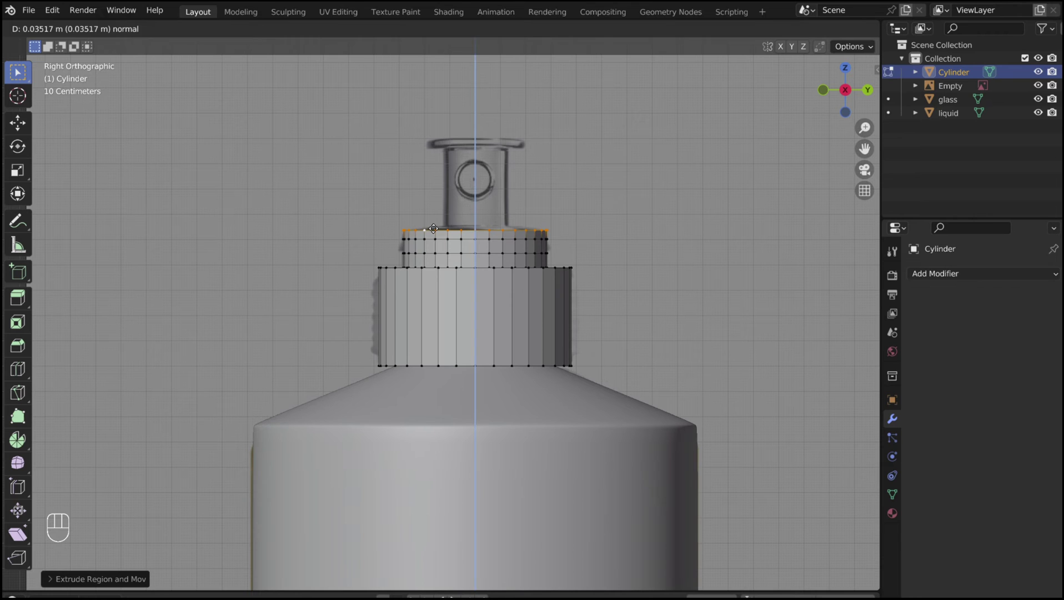
- Extrude and shrink a narrow ring, pull it straight up into a thin neck and add a lip on top
{"action": "key", "text": "e"}
{"action": "key", "text": "s"}
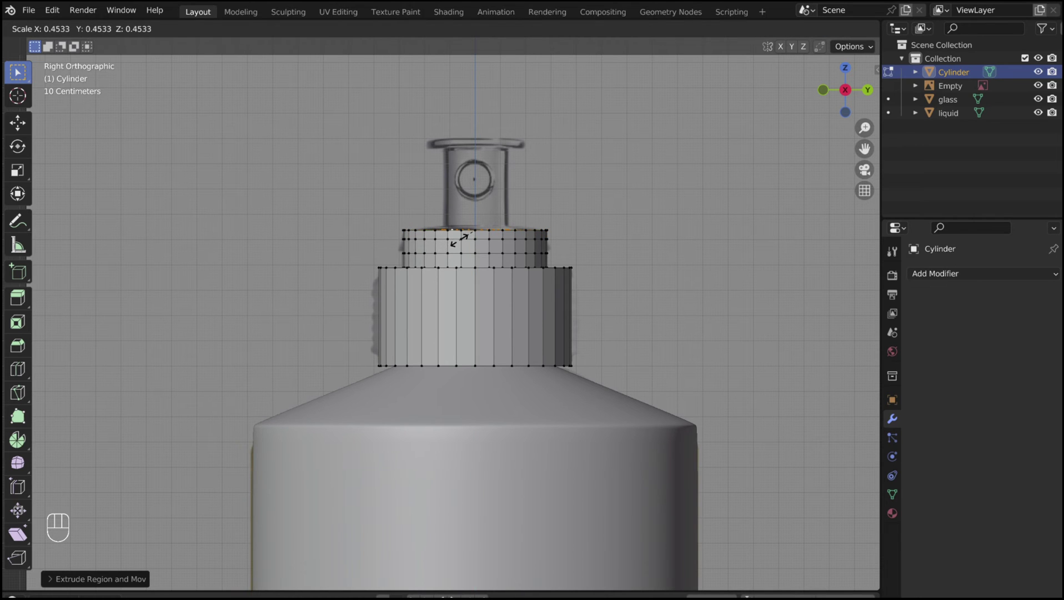
{"action": "key", "text": "g"}
{"action": "key", "text": "z"}
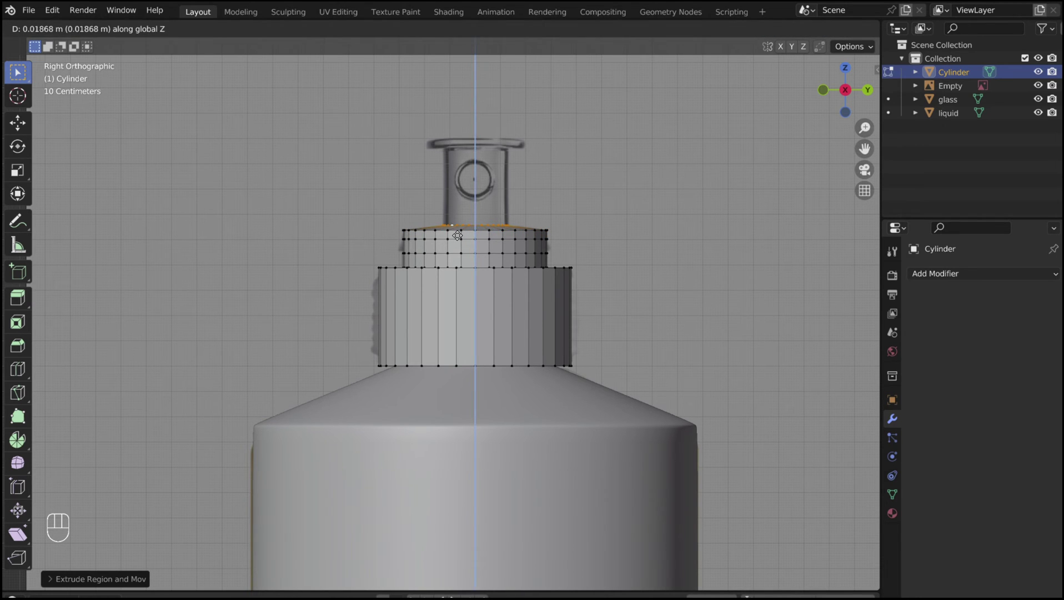
{"action": "key", "text": "e"}
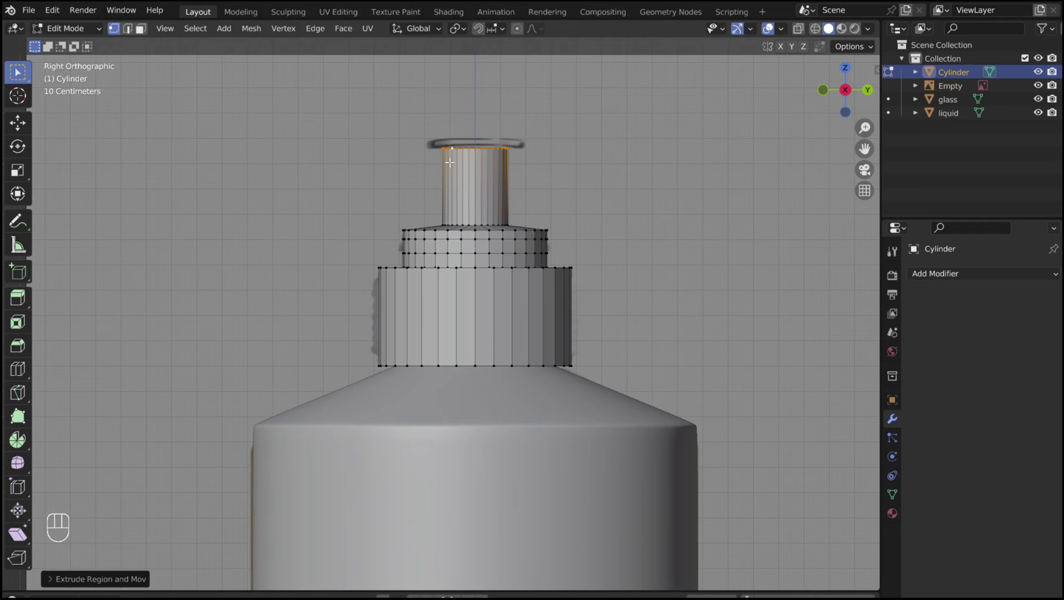
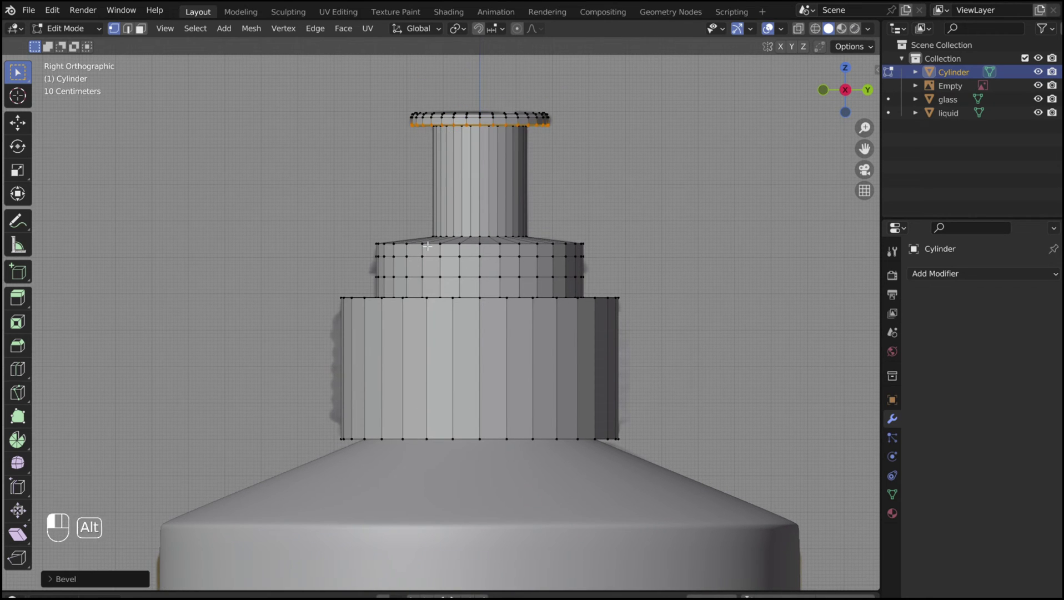
- Bevel the cap neck's lip edges so the flared lip holds its shape under subdivision
{"action": "key", "text": "ctrl+b"}
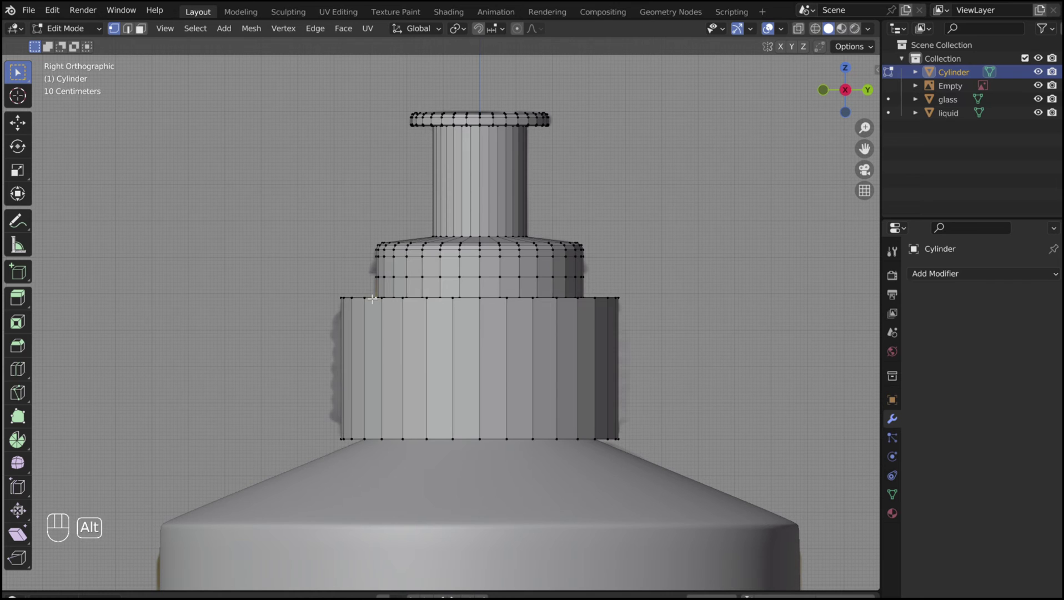
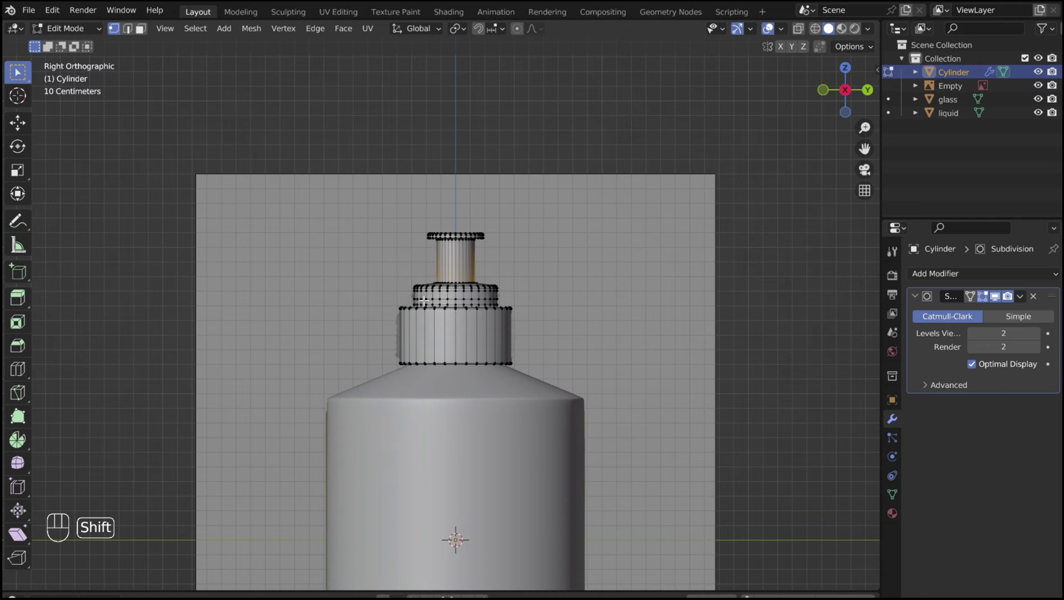
- Add a nozzle cylinder at the cursor on the cap stem and slide it out along X
{"action": "key", "text": "shift+a"}
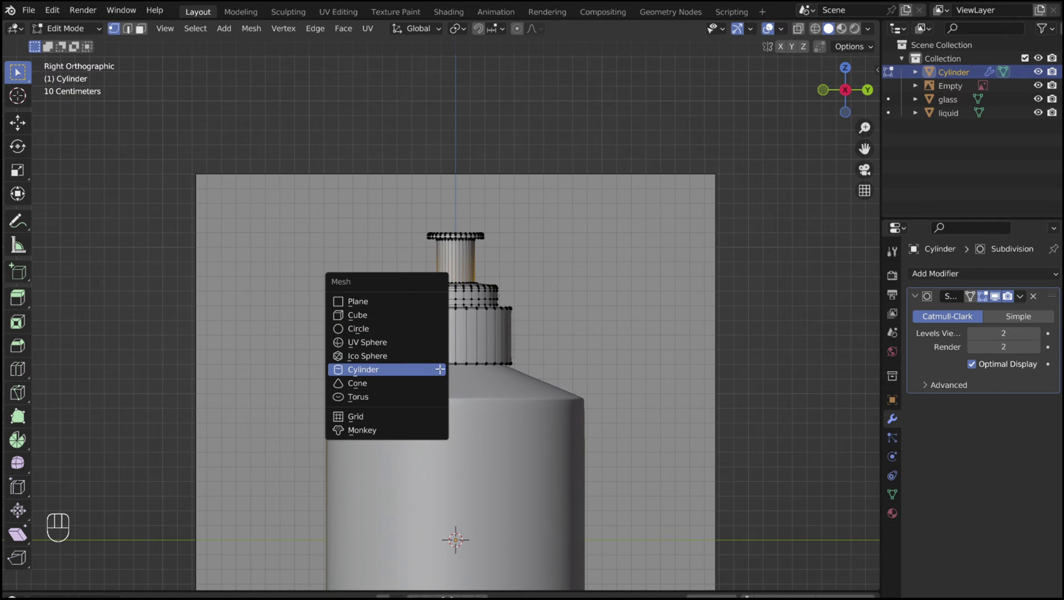
{"action": "key", "text": "g"}
{"action": "key", "text": "z"}
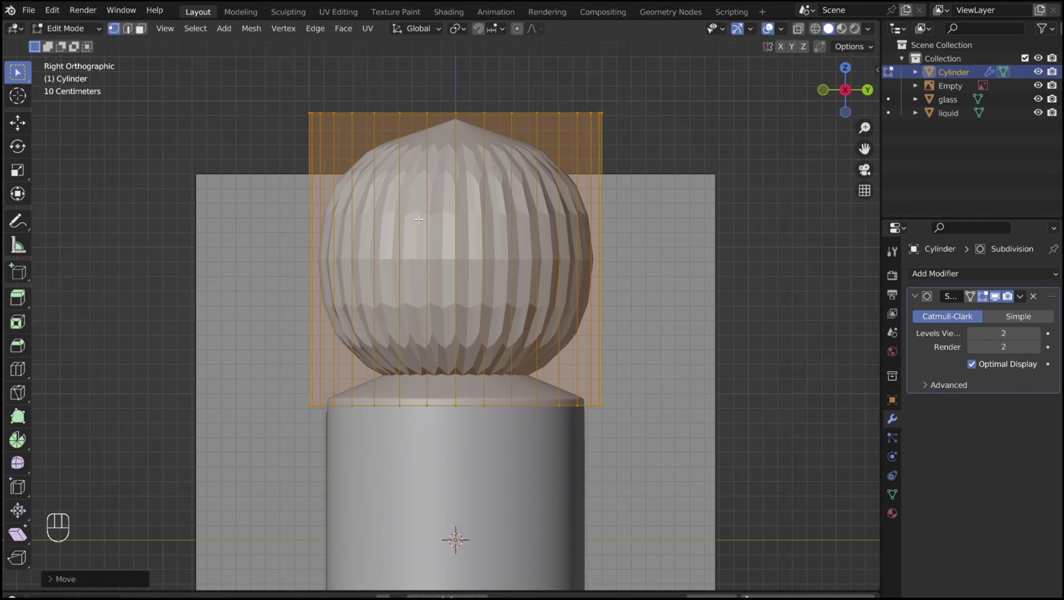
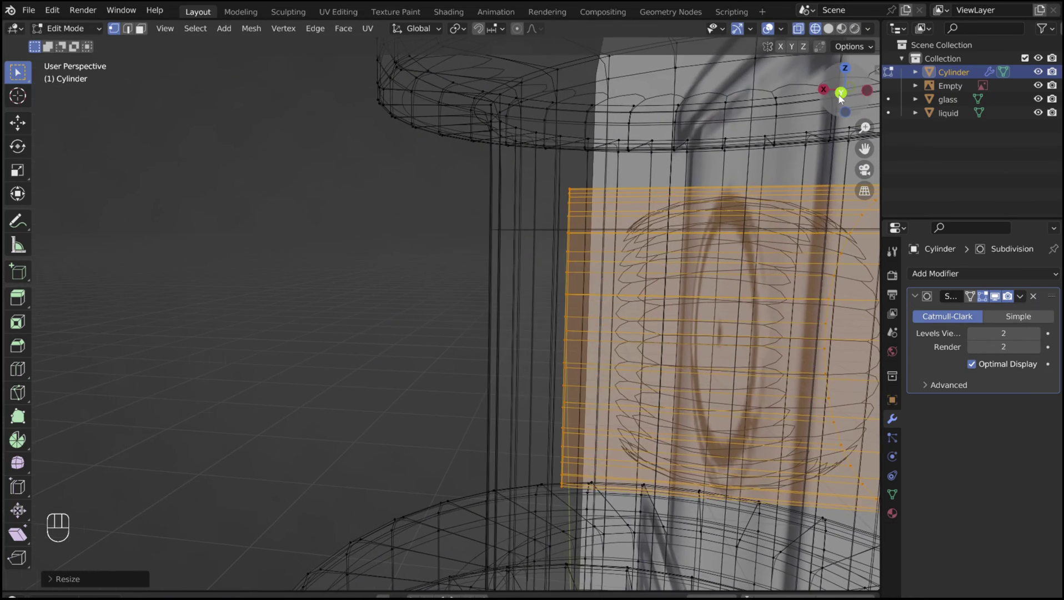
{"action": "key", "text": "g"}
{"action": "key", "text": "x"}
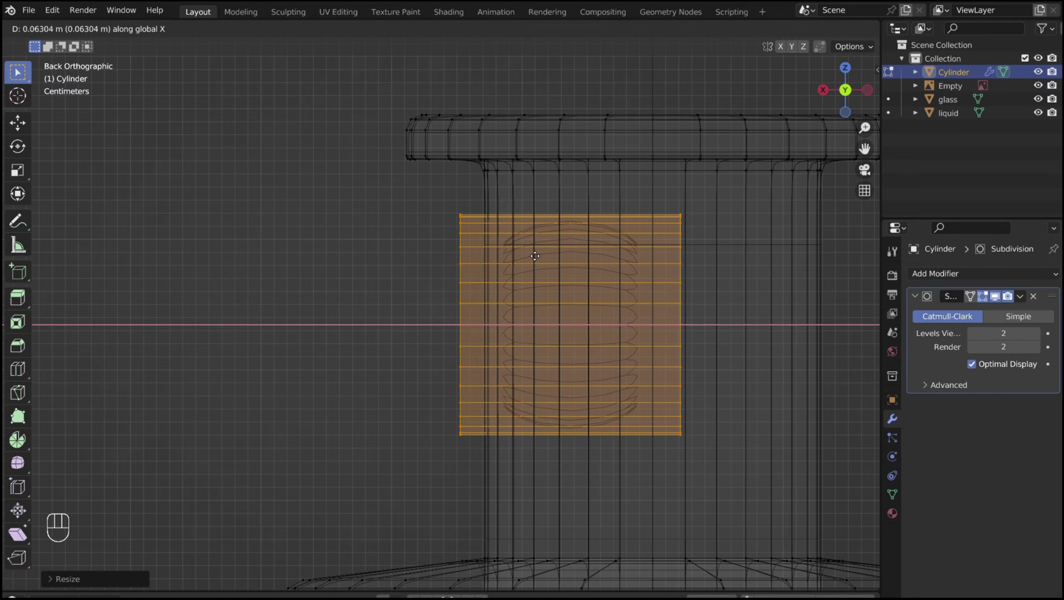
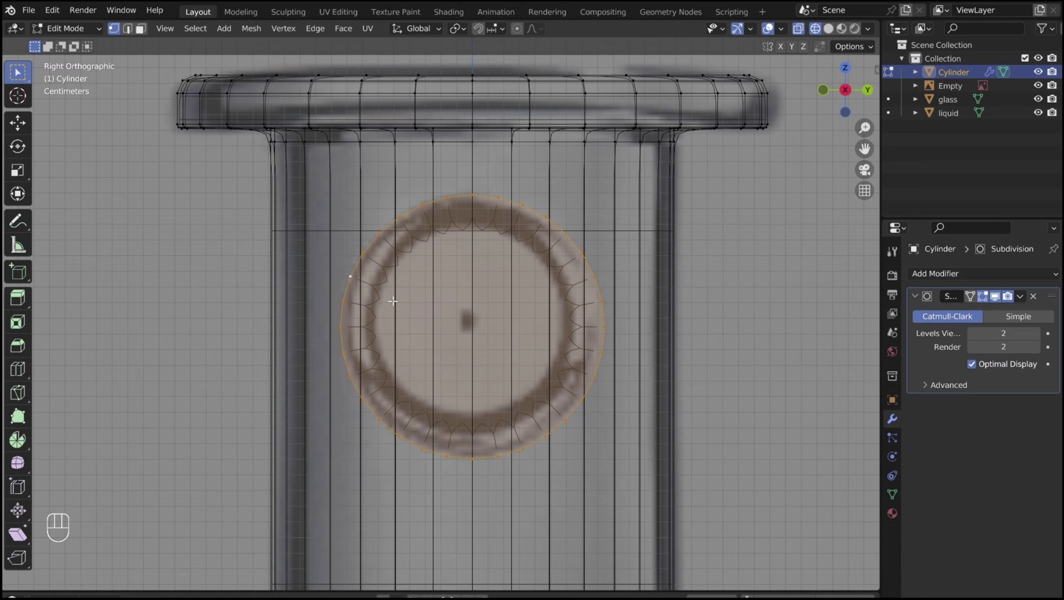
- Extrude the nozzle's circular end and scale it slightly inward to form a ring
{"action": "key", "text": "e"}
{"action": "key", "text": "s"}
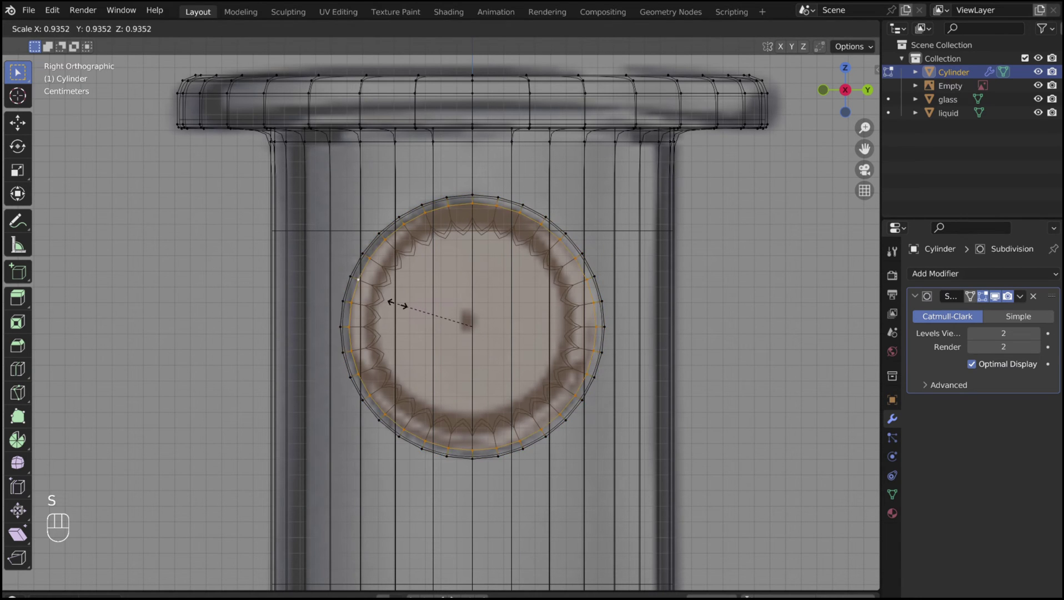
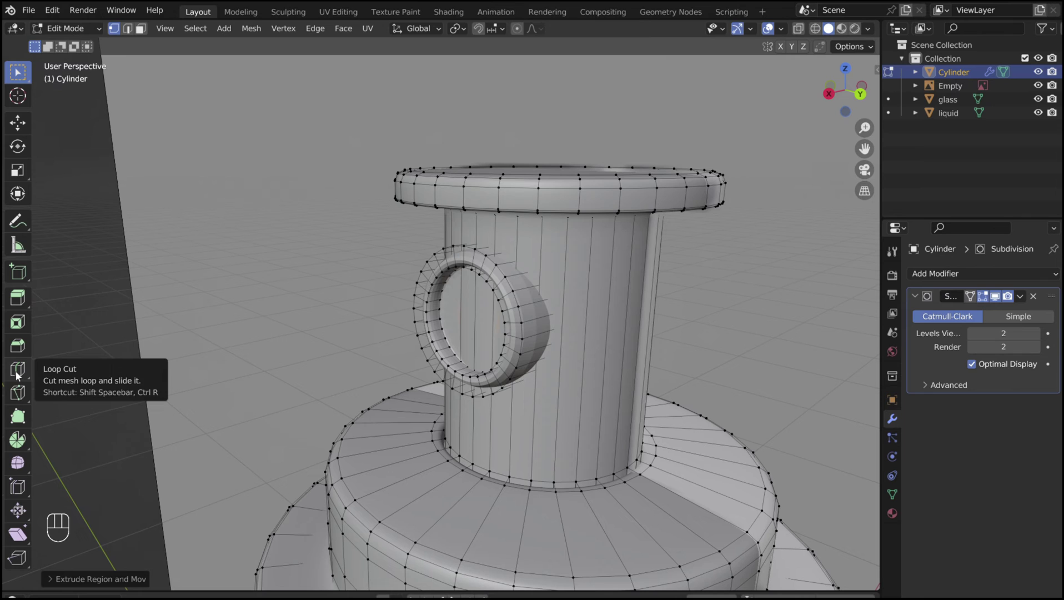
- Add a tightening edge loop around the nozzle ring and return to Object Mode
{"action": "left_click", "coordinate": [19, 374]}
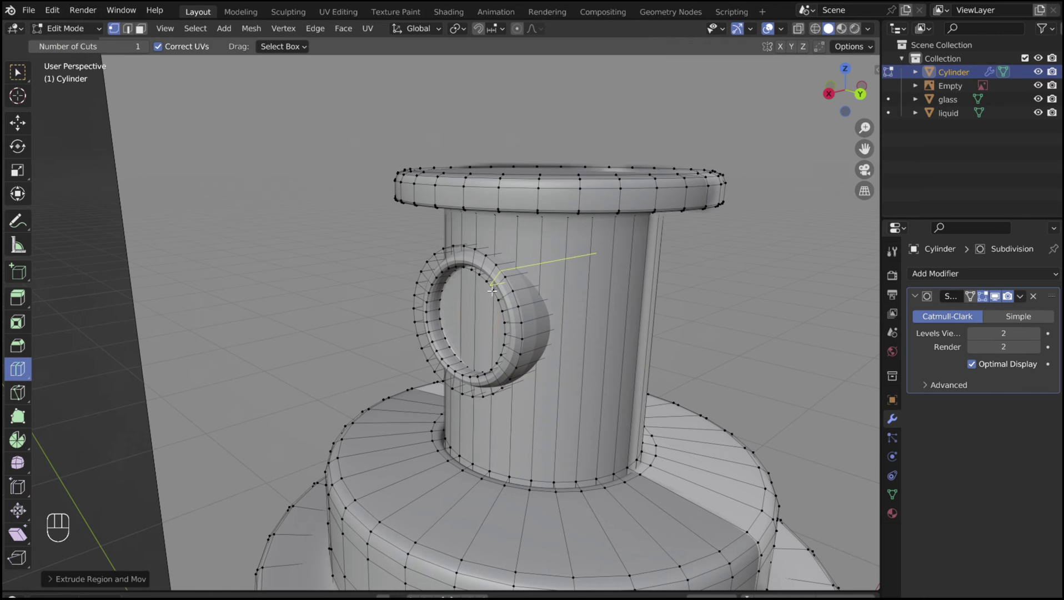
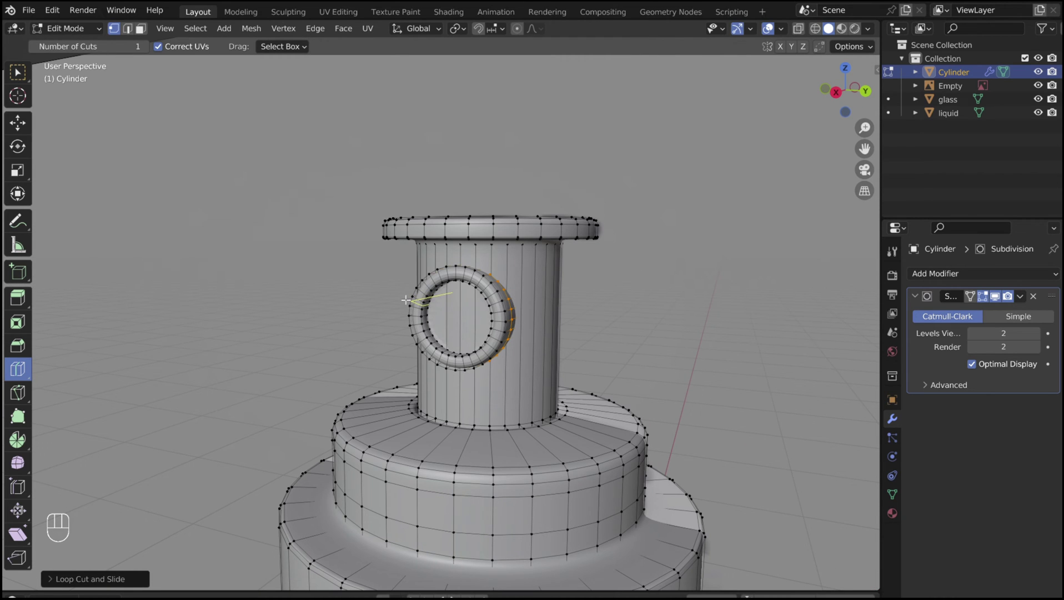
{"action": "key", "text": "Tab"}
{"action": "left_click_drag", "start_coordinate": [420, 301], "coordinate": [436, 300]}
{"action": "left_click", "coordinate": [430, 291]}
- Apply Shade Smooth to the cap so the side opening looks rounded
{"action": "right_click", "coordinate": [431, 290]}
{"action": "left_click", "coordinate": [431, 290]}
{"action": "left_click_drag", "start_coordinate": [418, 289], "coordinate": [458, 294]}
{"action": "left_click_drag", "start_coordinate": [452, 301], "coordinate": [425, 304]}
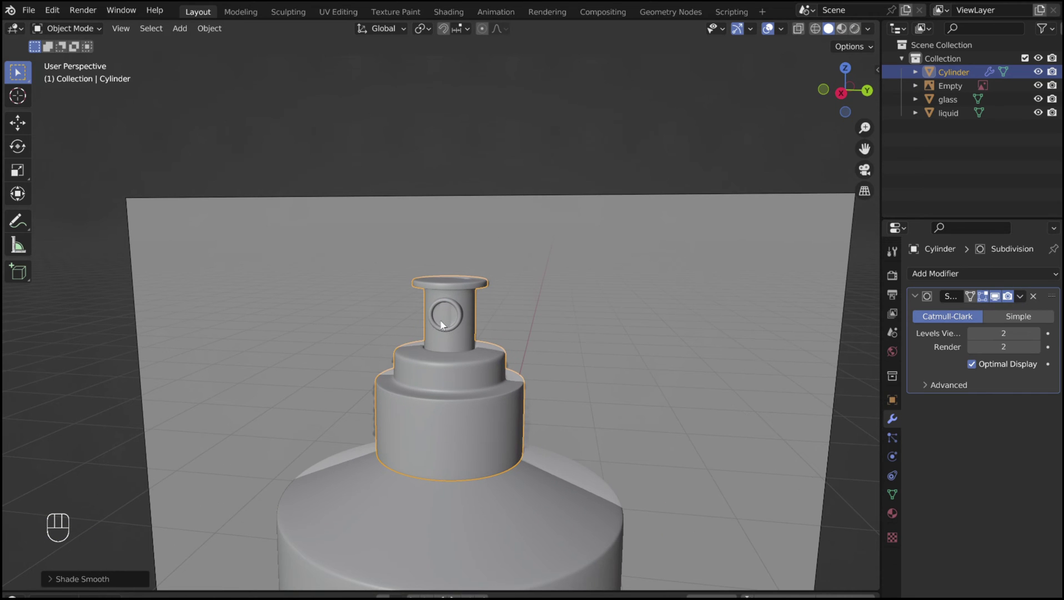
- Add a Cylinder.001 insert, rotate it 90° about Y and shrink it to fit the nozzle ring
{"action": "left_click_drag", "start_coordinate": [444, 356], "coordinate": [459, 212]}
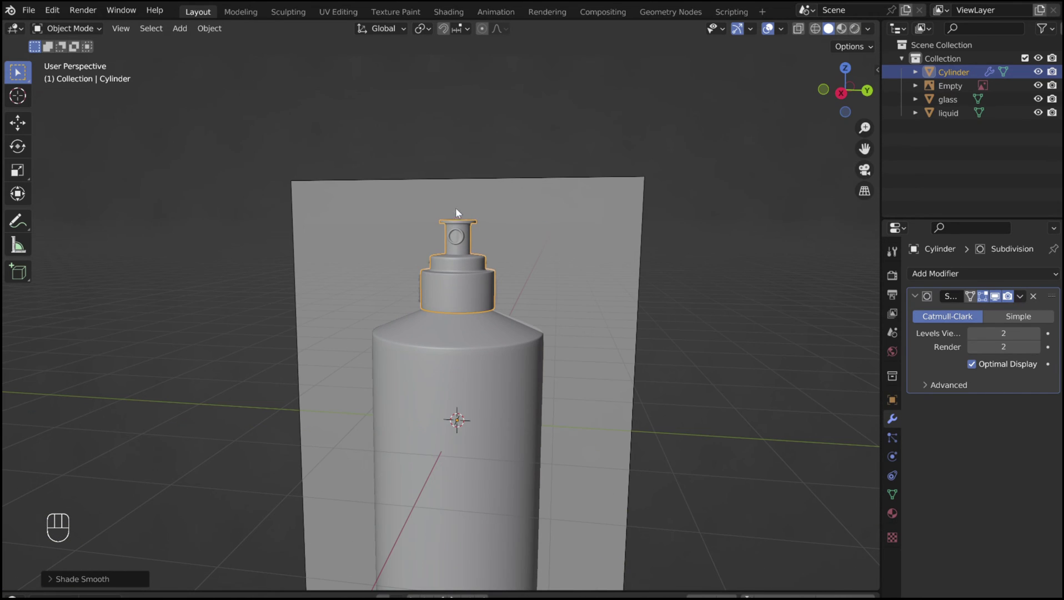
{"action": "key", "text": "shift+a"}
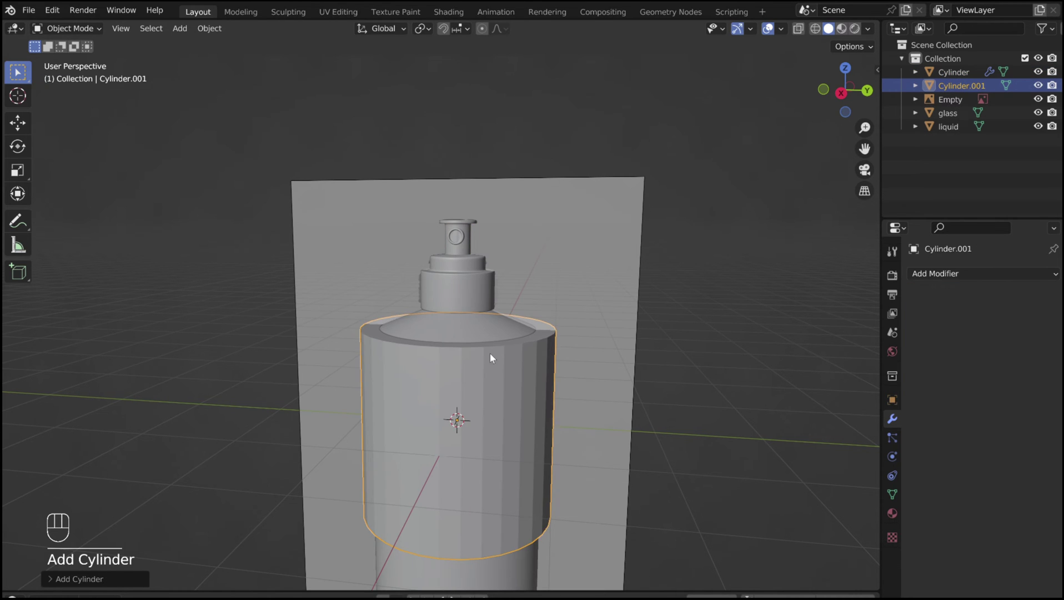
{"action": "key", "text": "Tab"}
{"action": "key", "text": "g"}
{"action": "key", "text": "z"}
{"action": "key", "text": "r"}
{"action": "key", "text": "y"}
{"action": "key", "text": "9"}
{"action": "key", "text": "0"}
{"action": "key", "text": "Return"}
{"action": "key", "text": "s"}
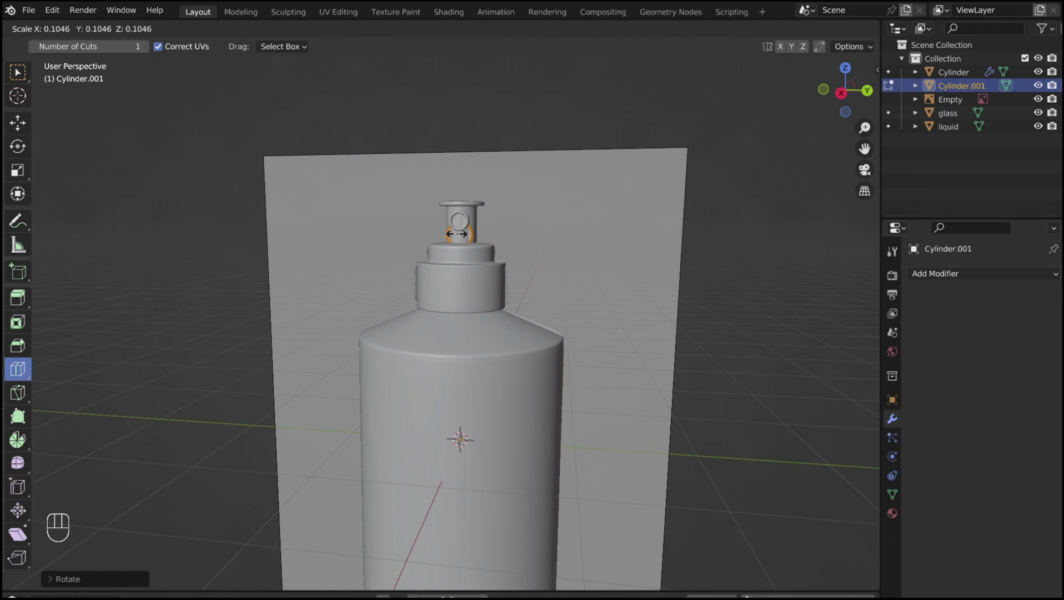
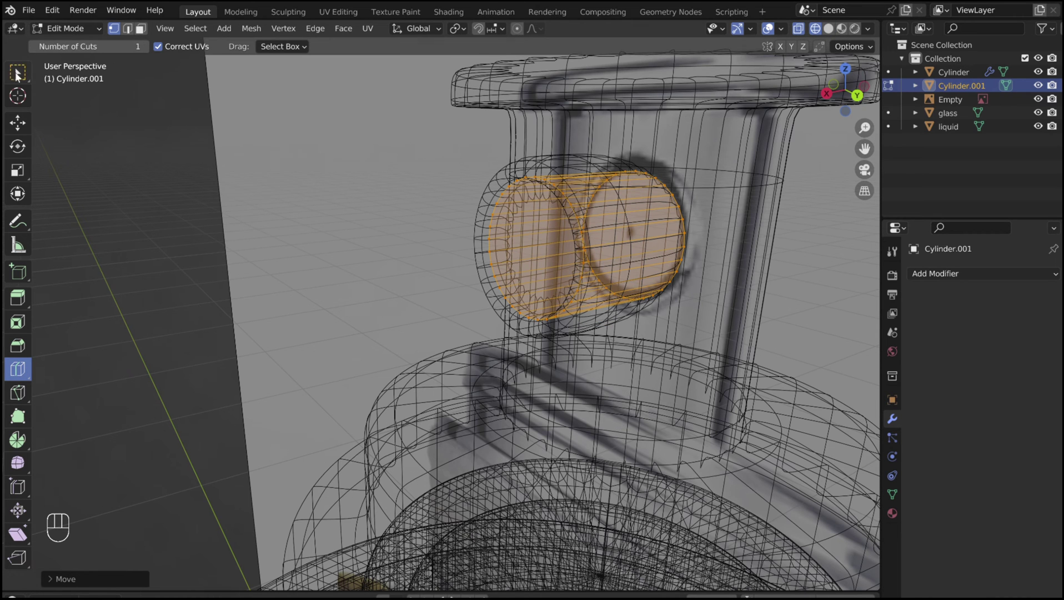
- Scale the insert's front face down and extrude the centre face inward as a small hole
{"action": "left_click", "coordinate": [19, 74]}
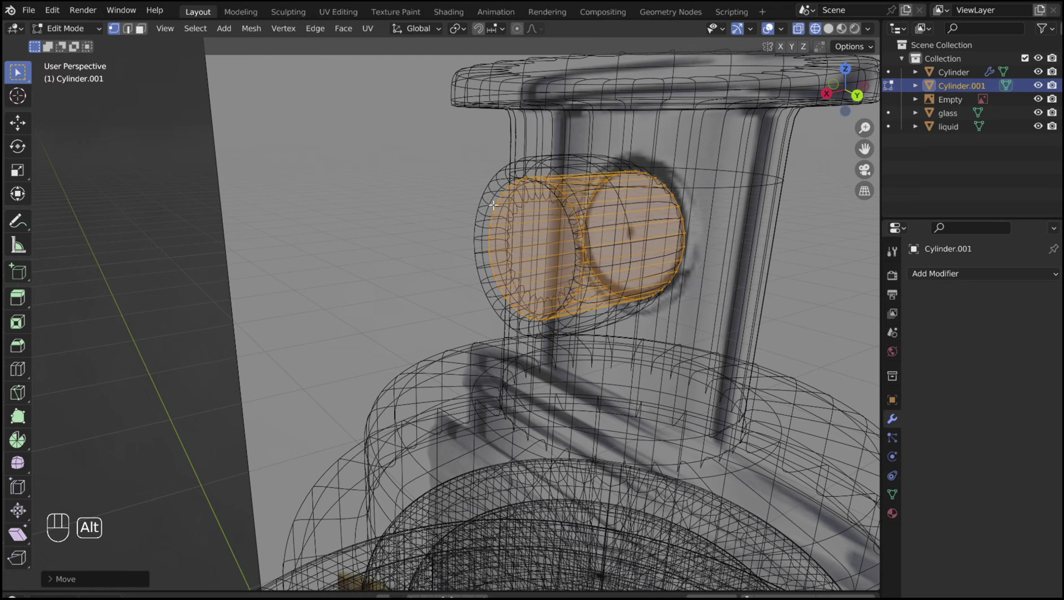
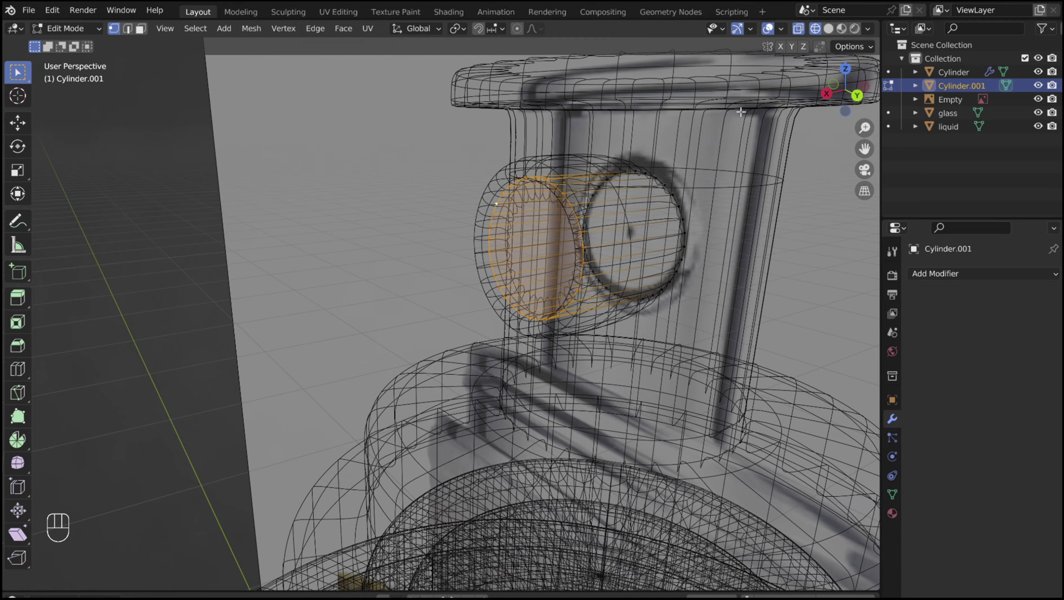
{"action": "left_click", "coordinate": [835, 95]}
{"action": "key", "text": "e"}
{"action": "key", "text": "s"}
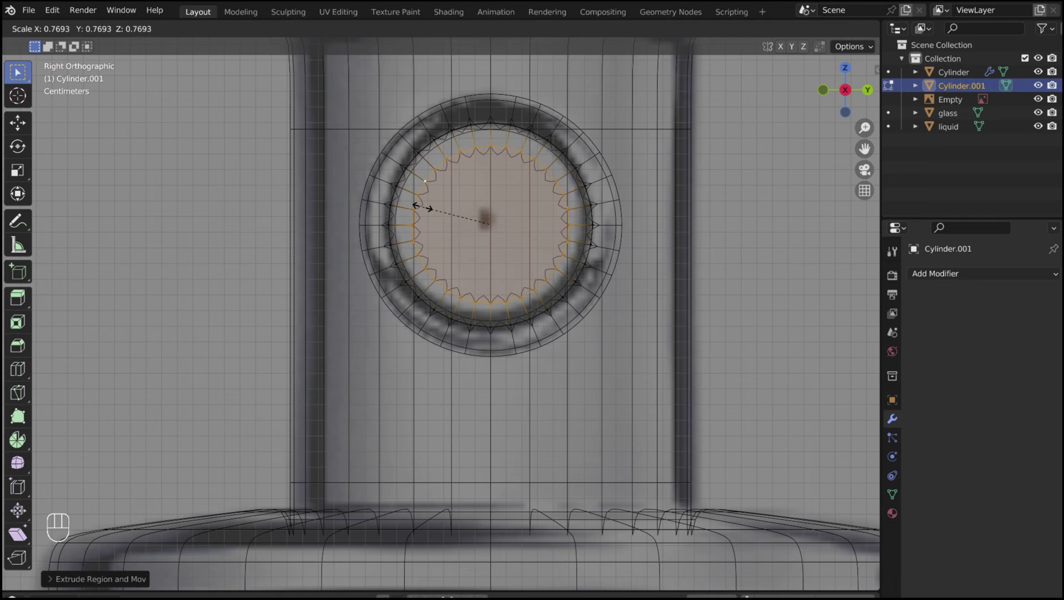
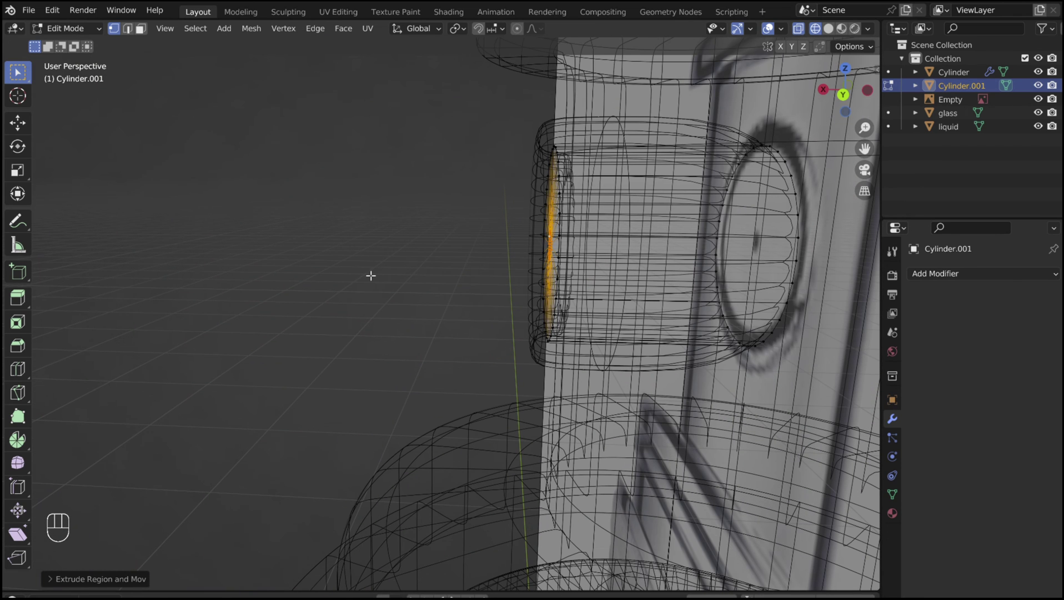
{"action": "key", "text": "e"}
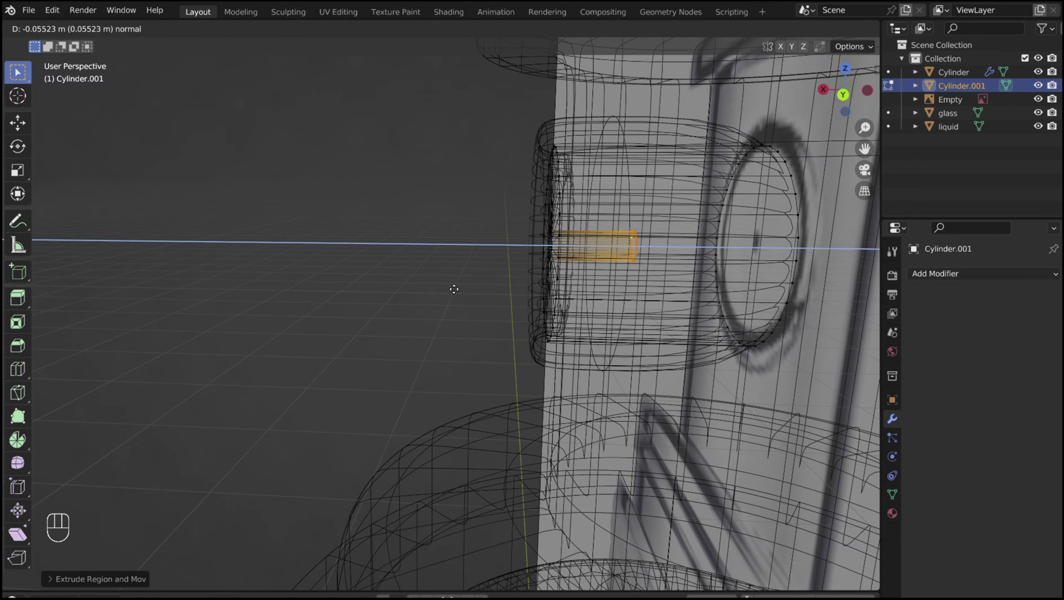
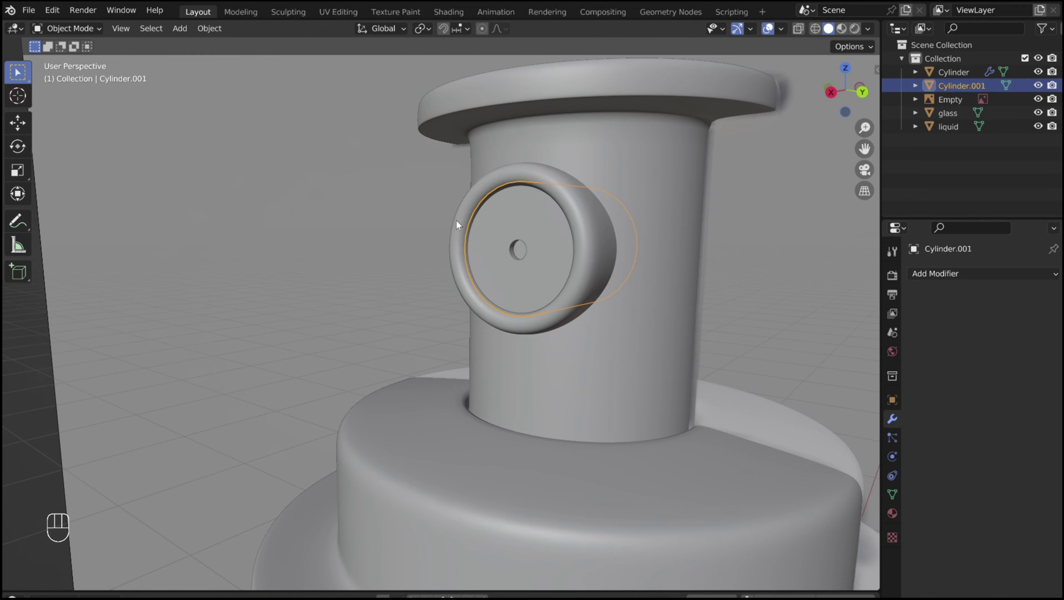
- Add a loop on the cap's middle tier and scale it up about 1.11 into a rounded ridge
{"action": "left_click_drag", "start_coordinate": [458, 223], "coordinate": [472, 218]}
{"action": "left_click_drag", "start_coordinate": [472, 217], "coordinate": [482, 214]}
{"action": "left_click", "coordinate": [405, 312]}
{"action": "key", "text": "Tab"}
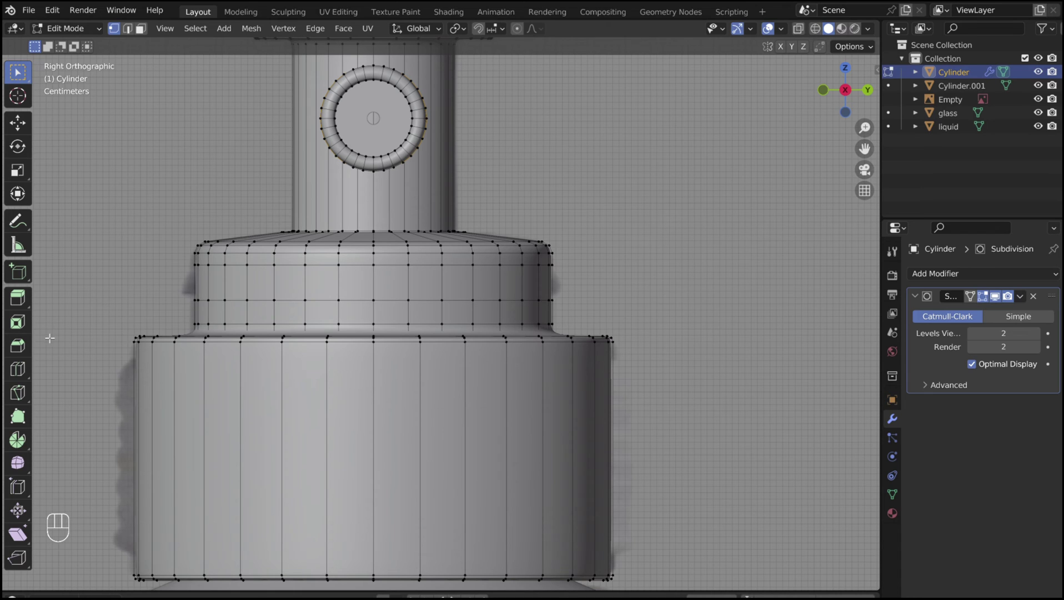
{"action": "left_click", "coordinate": [17, 376]}
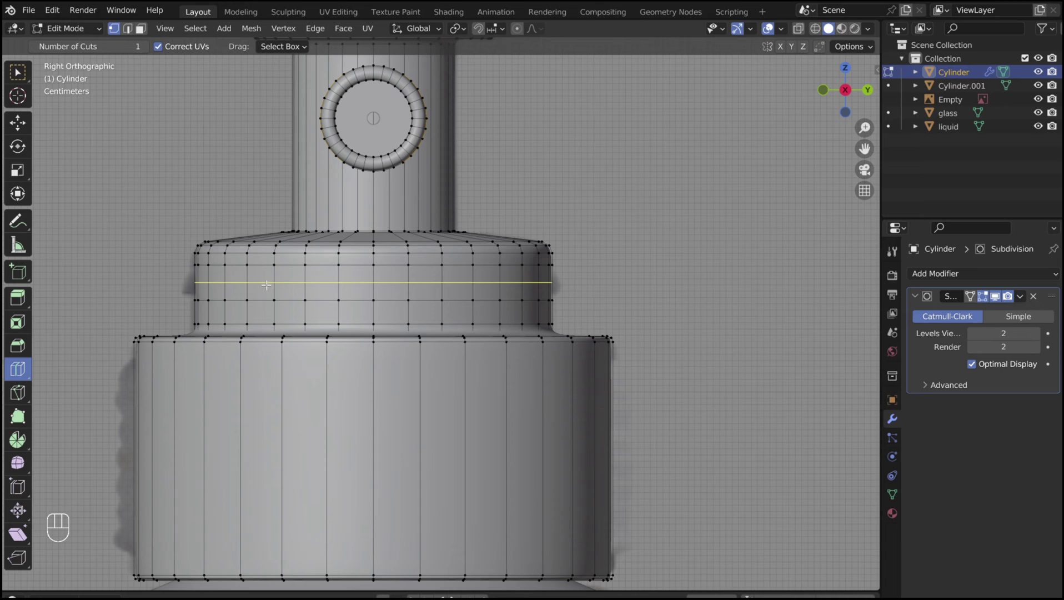
{"action": "key", "text": "s"}
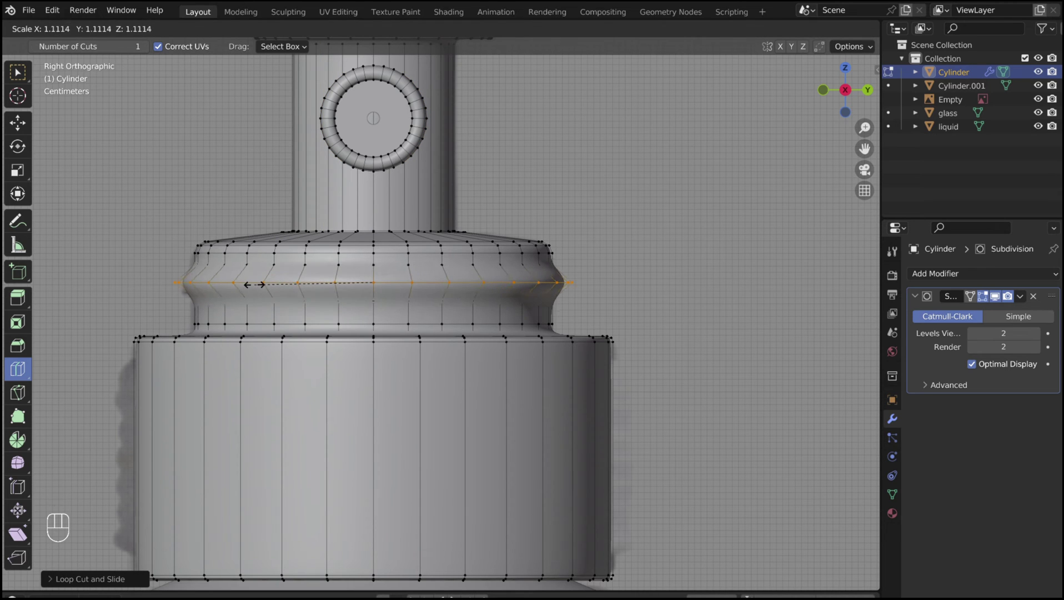
{"action": "key", "text": "Tab"}
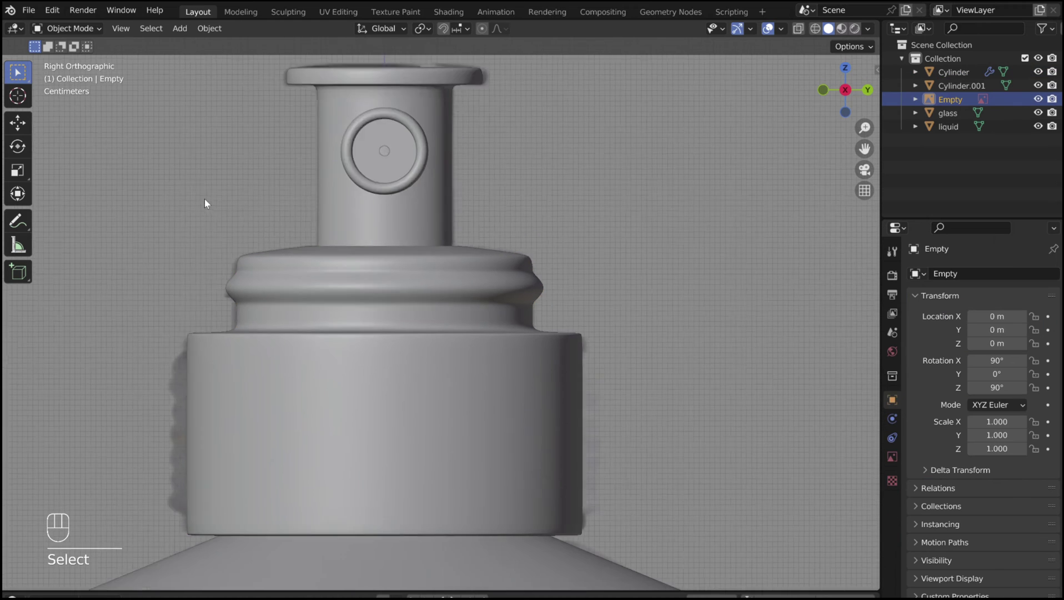
- Duplicate the torus ring repeatedly along Z into a stack of six thread rings on the neck
{"action": "left_click_drag", "start_coordinate": [202, 218], "coordinate": [200, 231]}
{"action": "left_click_drag", "start_coordinate": [274, 305], "coordinate": [295, 208]}
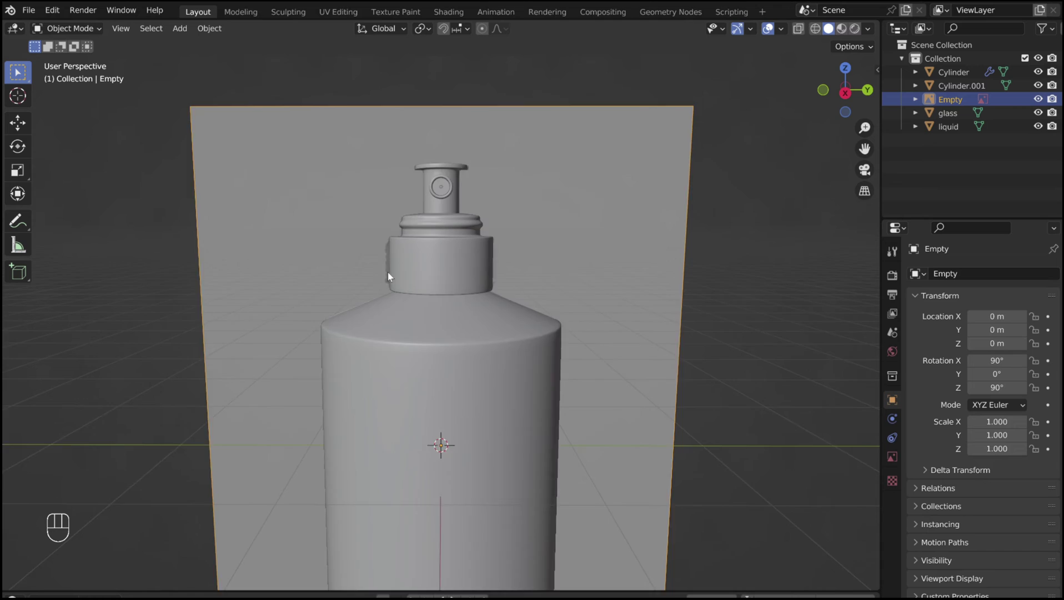
{"action": "key", "text": "shift+a"}
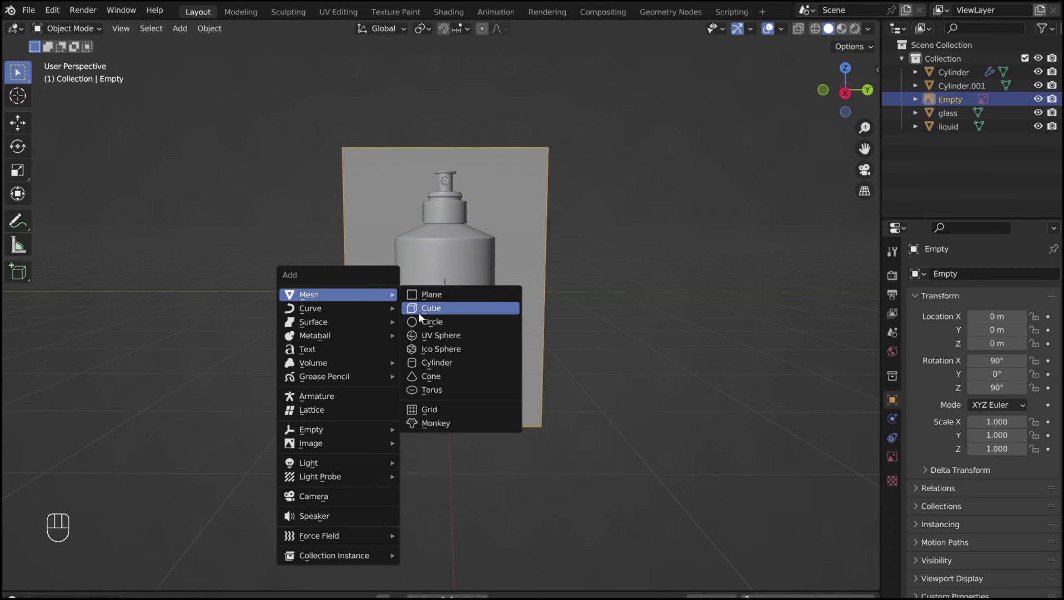
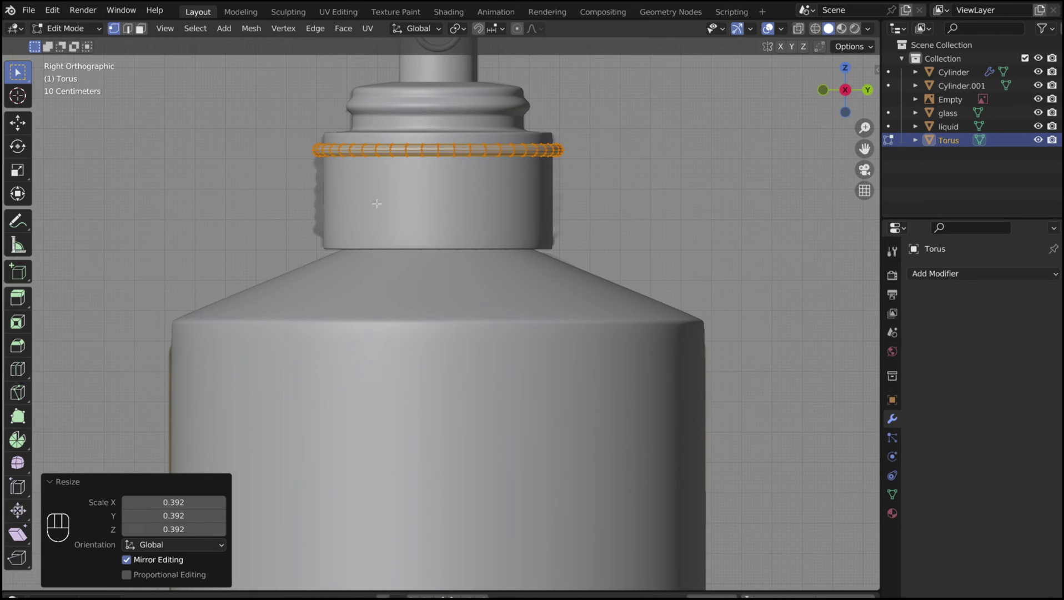
{"action": "key", "text": "shift+d"}
{"action": "key", "text": "z"}
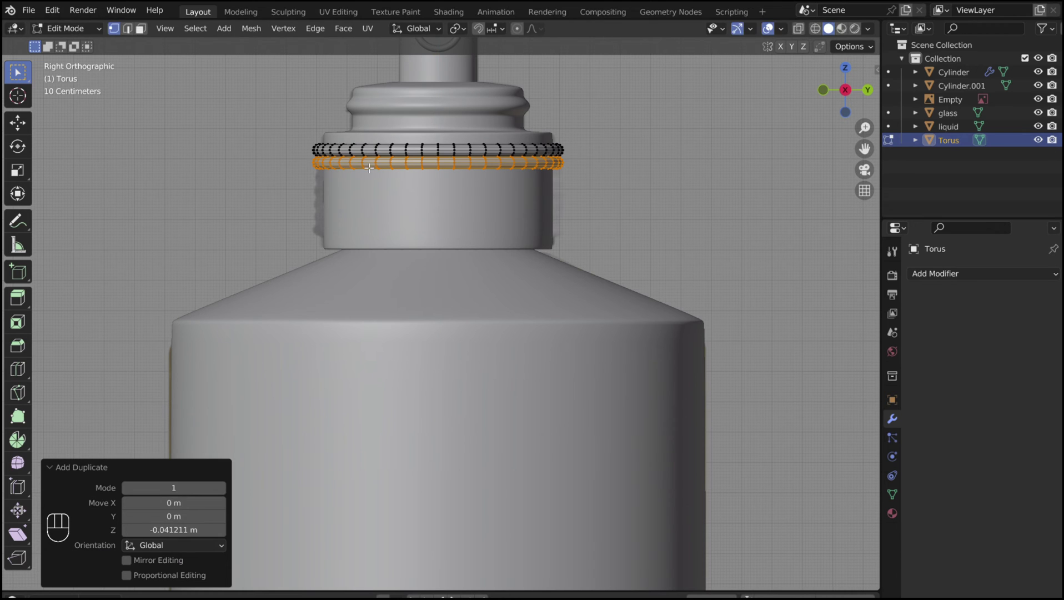
{"action": "key", "text": "shift+d"}
{"action": "key", "text": "z"}
{"action": "key", "text": "shift+d"}
{"action": "key", "text": "shift+d"}
{"action": "key", "text": "z"}
{"action": "key", "text": "shift+d"}
{"action": "key", "text": "z"}
{"action": "key", "text": "shift+d"}
- Scale and position the whole ring stack along Z, then Shade Smooth the thread rings
{"action": "key", "text": "a"}
{"action": "key", "text": "s"}
{"action": "key", "text": "z"}
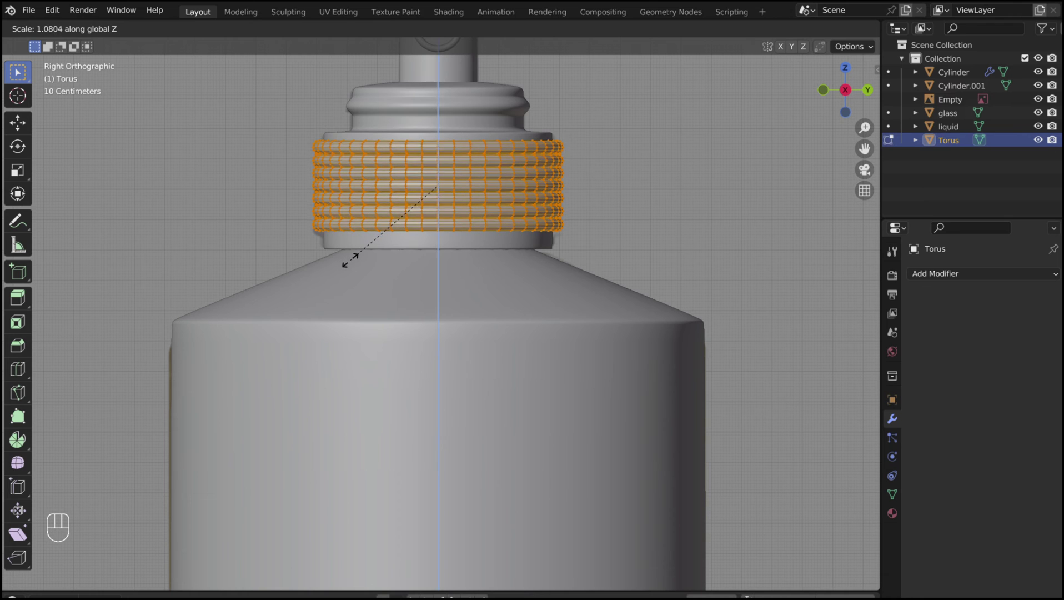
{"action": "key", "text": "g"}
{"action": "key", "text": "z"}
{"action": "left_click", "coordinate": [358, 212]}
{"action": "key", "text": "Tab"}
{"action": "left_click", "coordinate": [379, 177]}
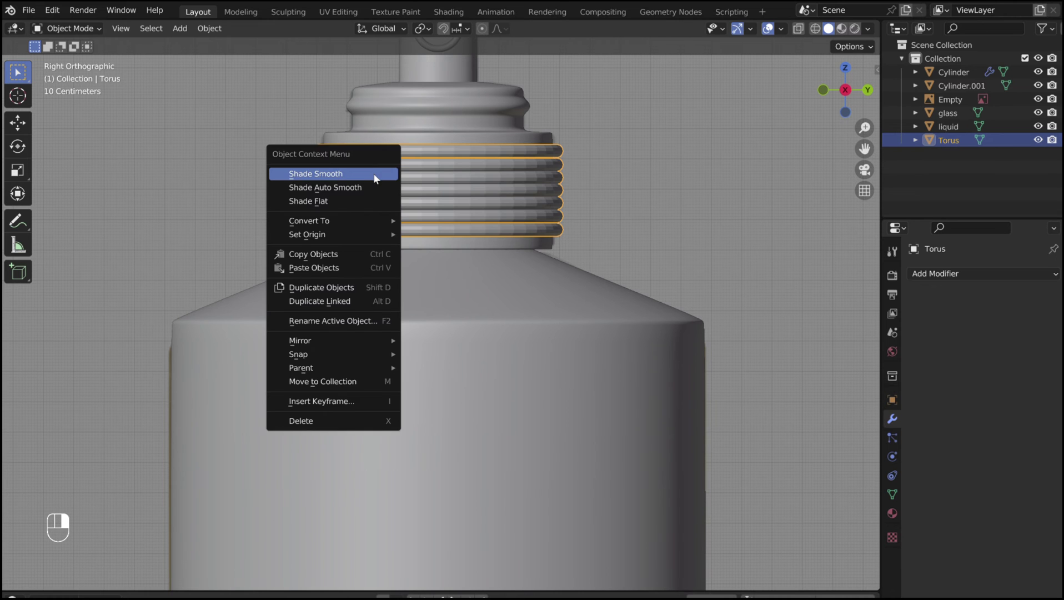
- Measure across the bottle and its height with the ruler tool
{"action": "left_click_drag", "start_coordinate": [407, 174], "coordinate": [338, 195]}
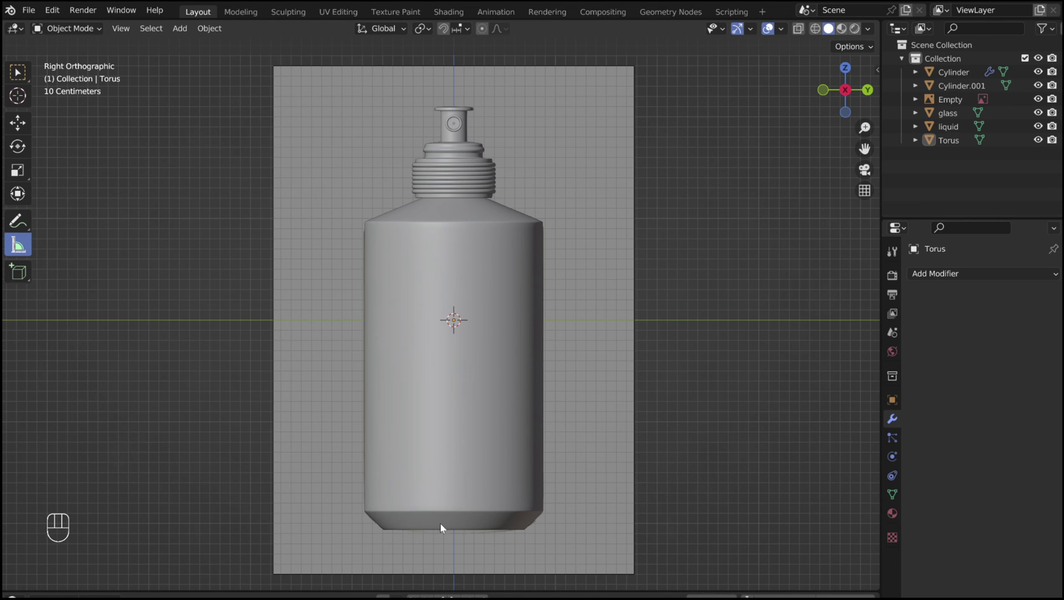
{"action": "left_click_drag", "start_coordinate": [454, 510], "coordinate": [443, 305]}
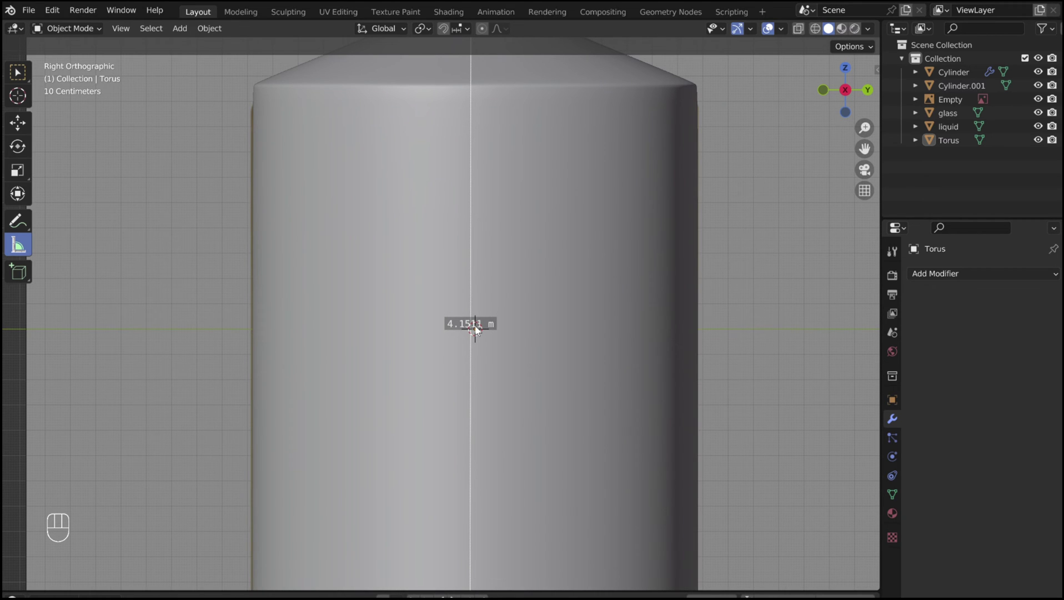
{"action": "left_click_drag", "start_coordinate": [477, 329], "coordinate": [499, 293]}
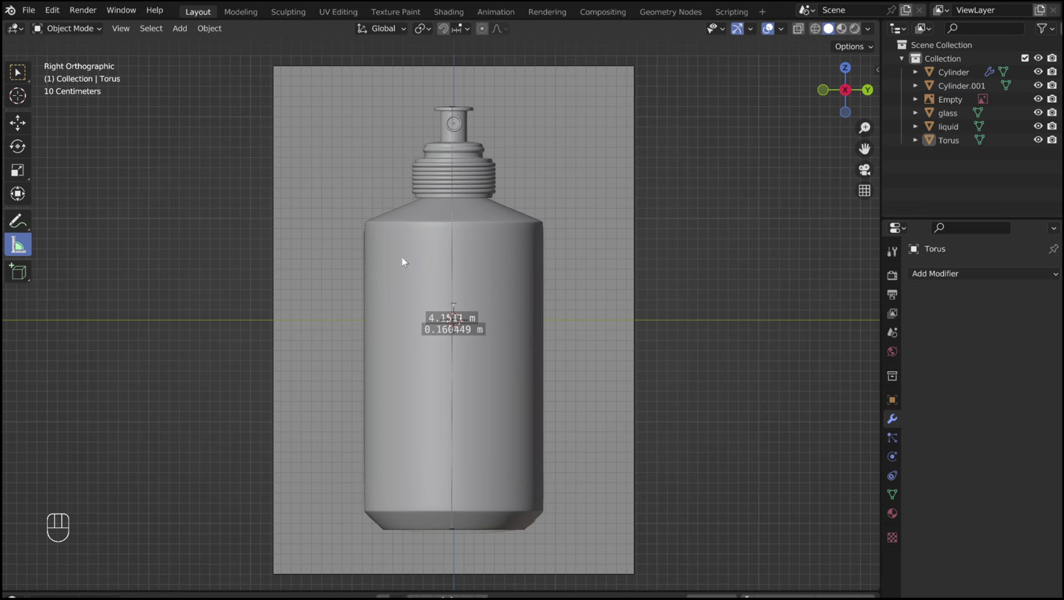
- Select the whole assembly, move it along Z so its base sits on the ground, and scale it about 1.15
{"action": "key", "text": "s"}
{"action": "left_click", "coordinate": [428, 332]}
{"action": "left_click_drag", "start_coordinate": [360, 387], "coordinate": [402, 305]}
{"action": "key", "text": "g"}
{"action": "key", "text": "z"}
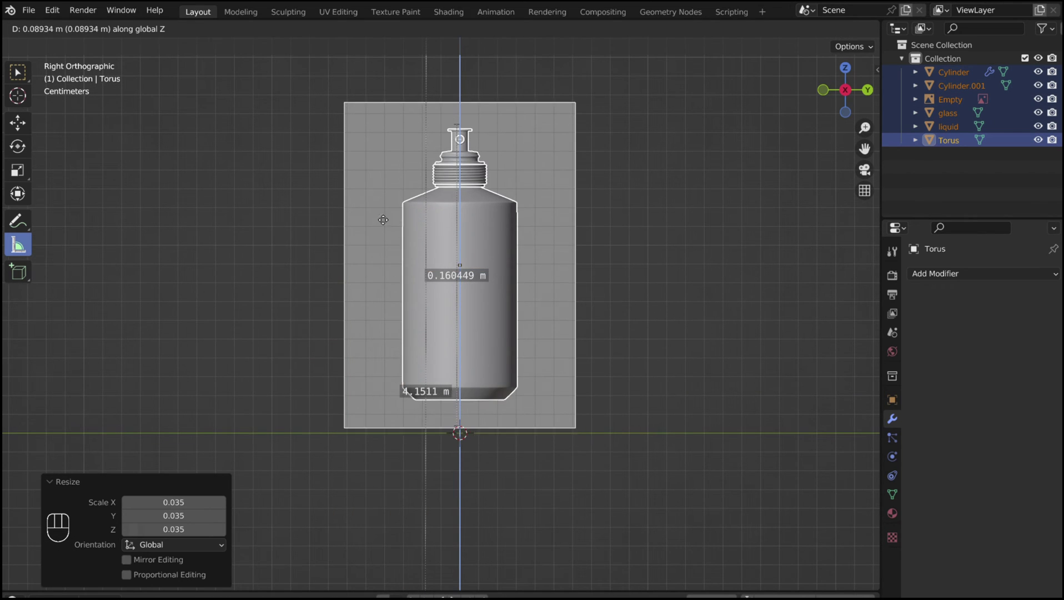
{"action": "left_click", "coordinate": [382, 239]}
{"action": "key", "text": "s"}
{"action": "left_click_drag", "start_coordinate": [340, 286], "coordinate": [317, 301]}
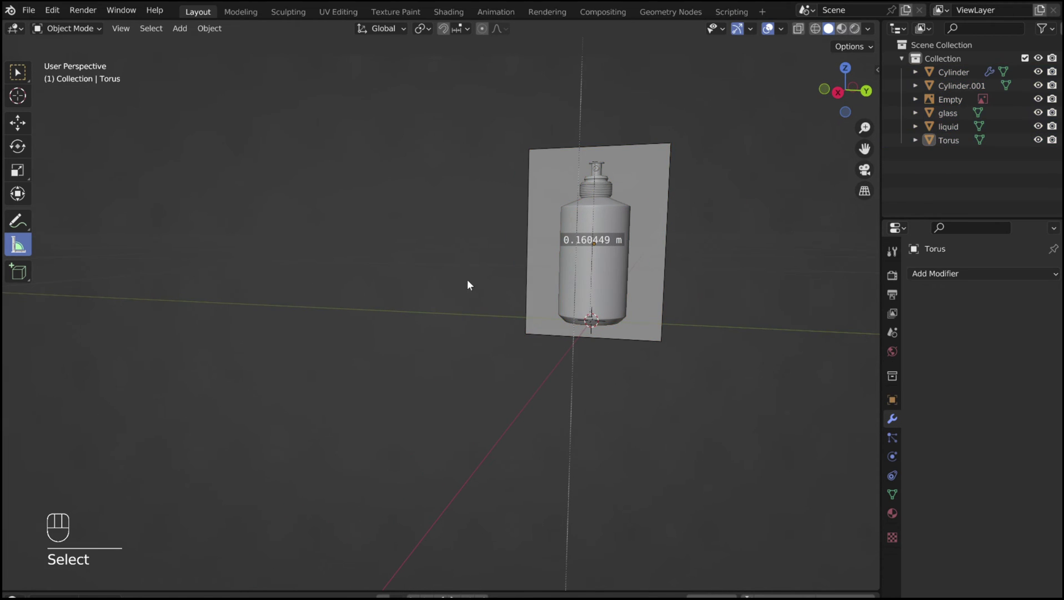
{"action": "left_click", "coordinate": [476, 282]}
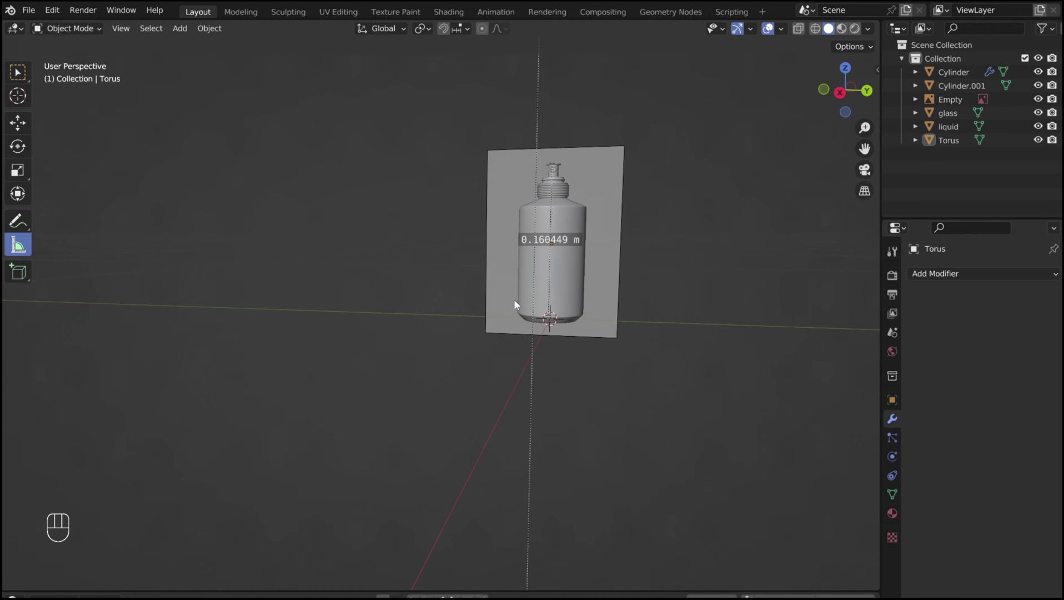
- Add a large plane and extrude its back edge up with a bevelled corner into a curved backdrop
{"action": "key", "text": "shift+a"}
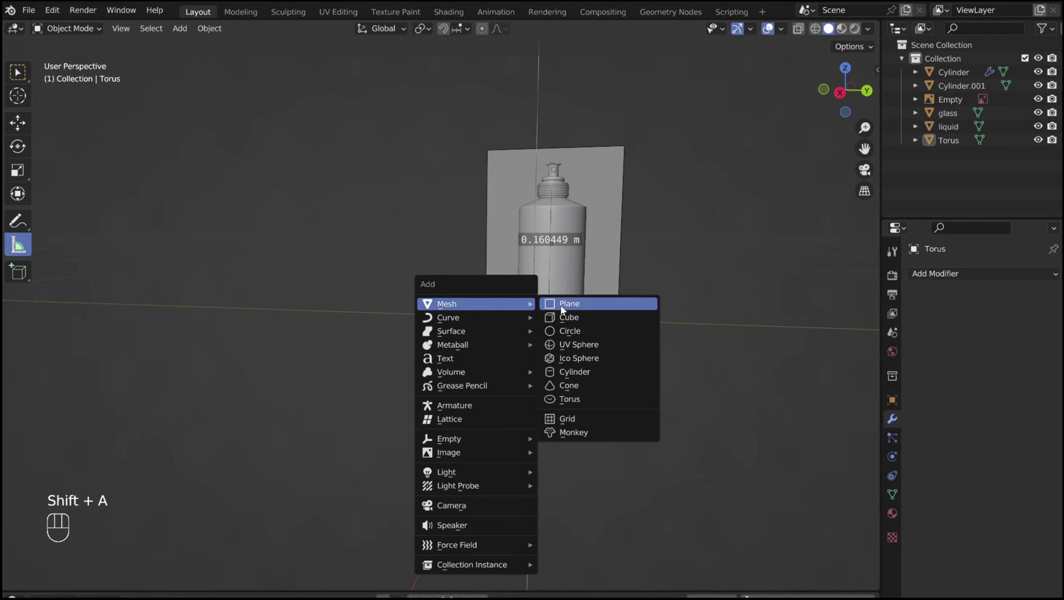
{"action": "key", "text": "Tab"}
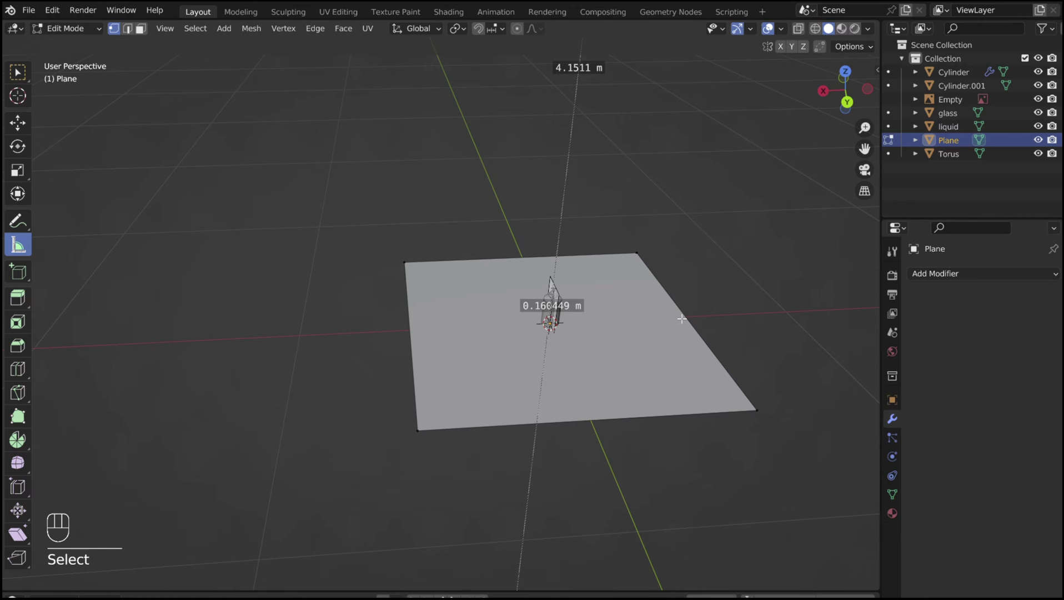
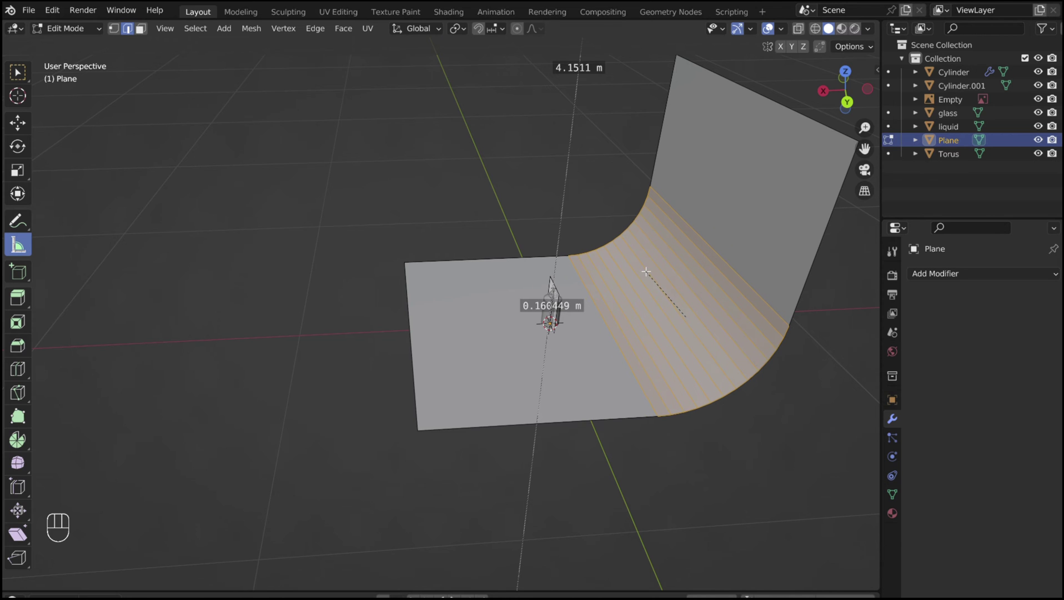
{"action": "key", "text": "Tab"}
{"action": "left_click", "coordinate": [614, 296]}
{"action": "right_click", "coordinate": [615, 296]}
{"action": "left_click_drag", "start_coordinate": [512, 301], "coordinate": [538, 287]}
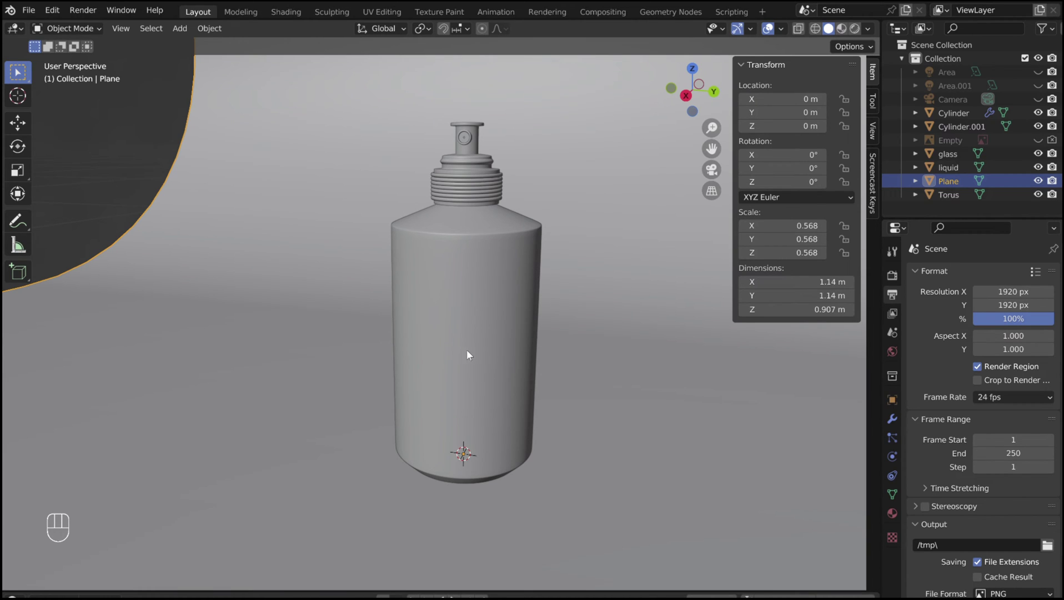
- Edit the glass body from the side and add loop cuts at the label's edges
{"action": "left_click", "coordinate": [472, 300]}
{"action": "key", "text": "Tab"}
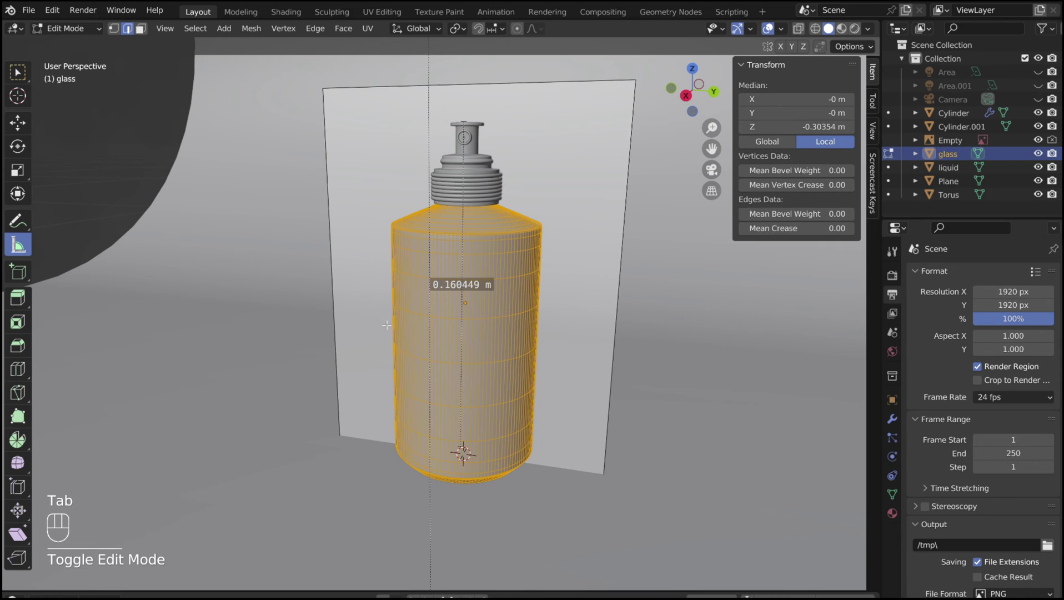
{"action": "left_click", "coordinate": [716, 150]}
{"action": "middle_click", "coordinate": [717, 150]}
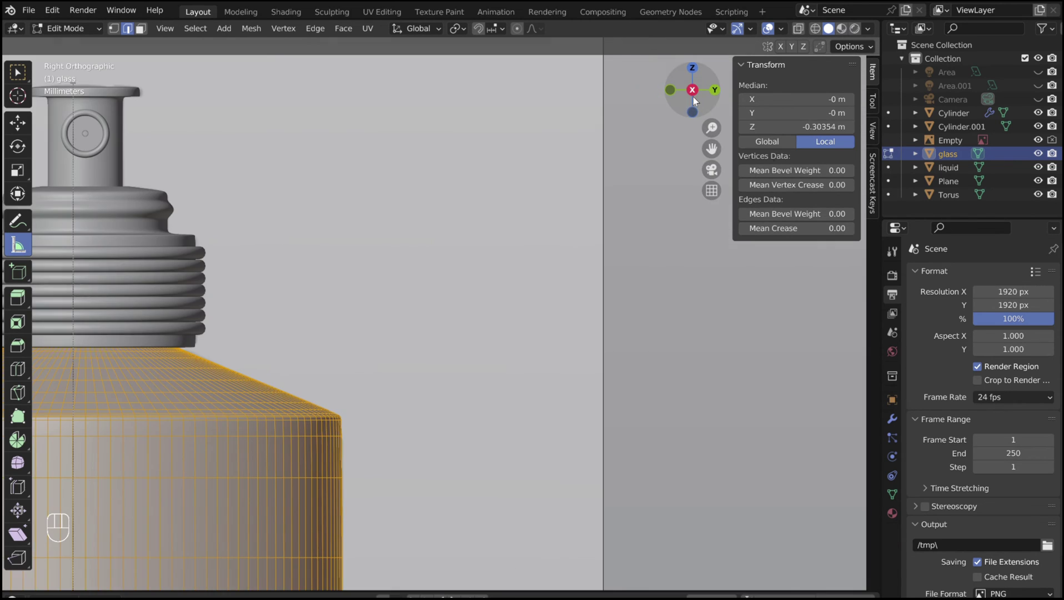
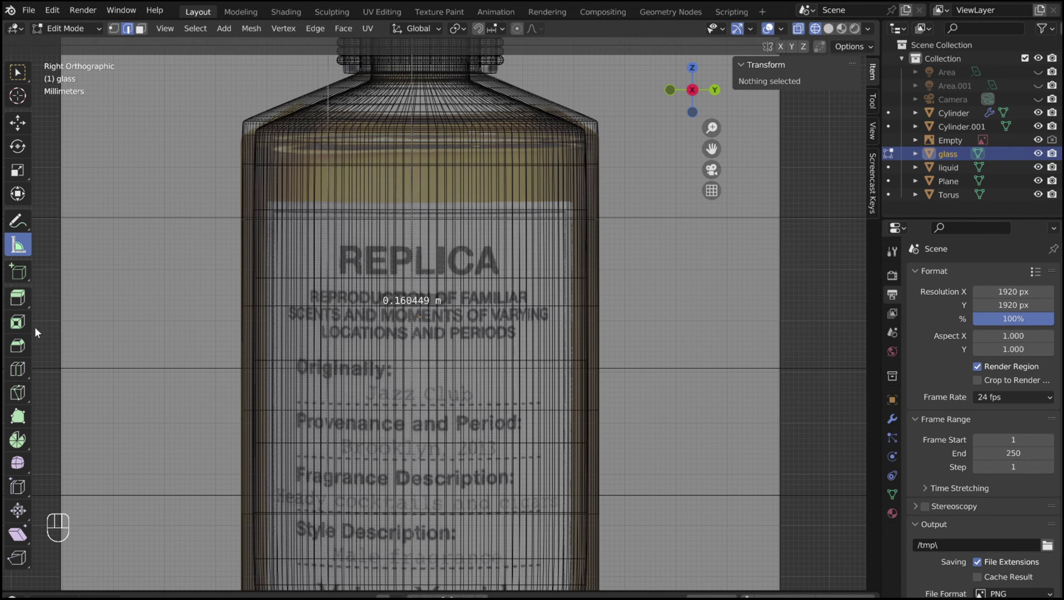
{"action": "left_click", "coordinate": [25, 368]}
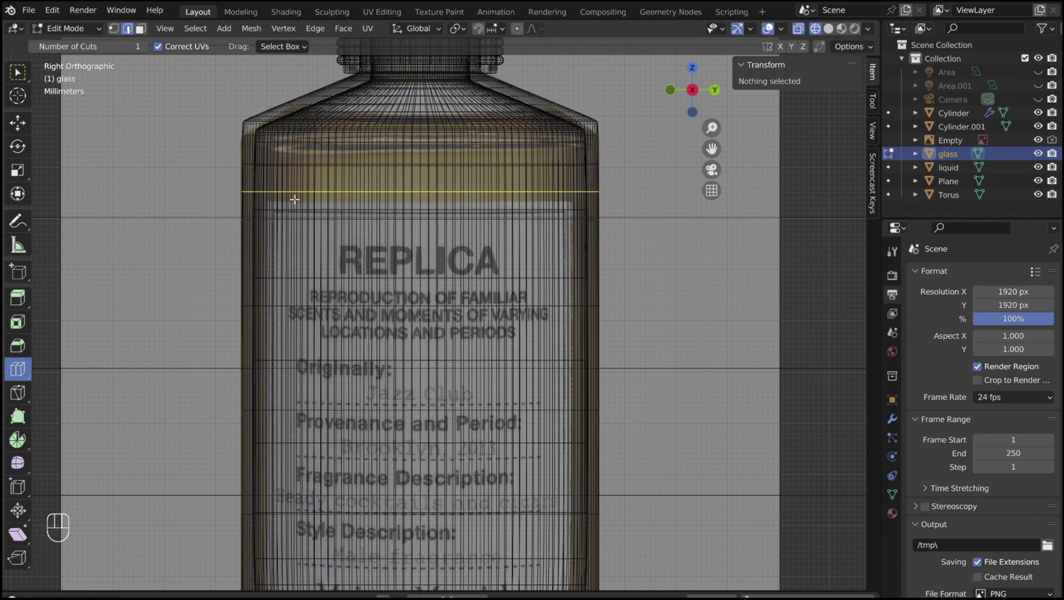
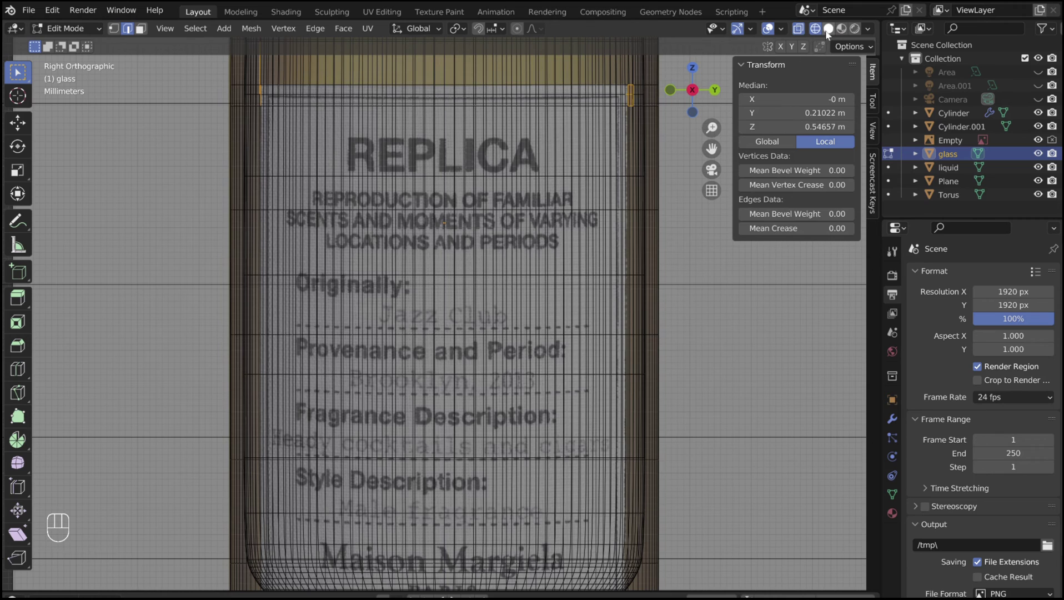
- Separate the label faces with P > Selection into their own object named label
{"action": "left_click", "coordinate": [830, 34]}
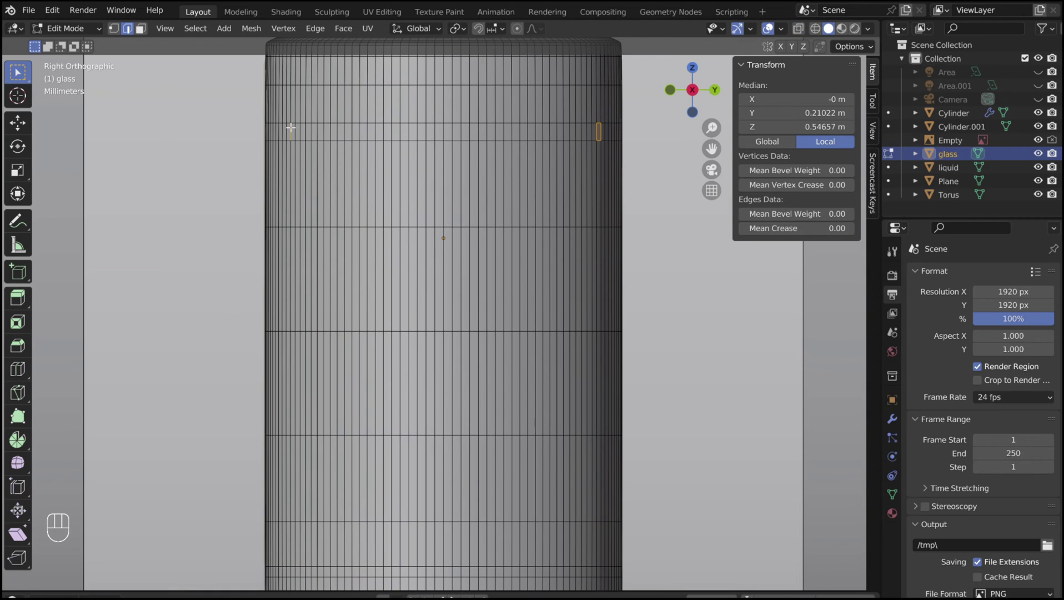
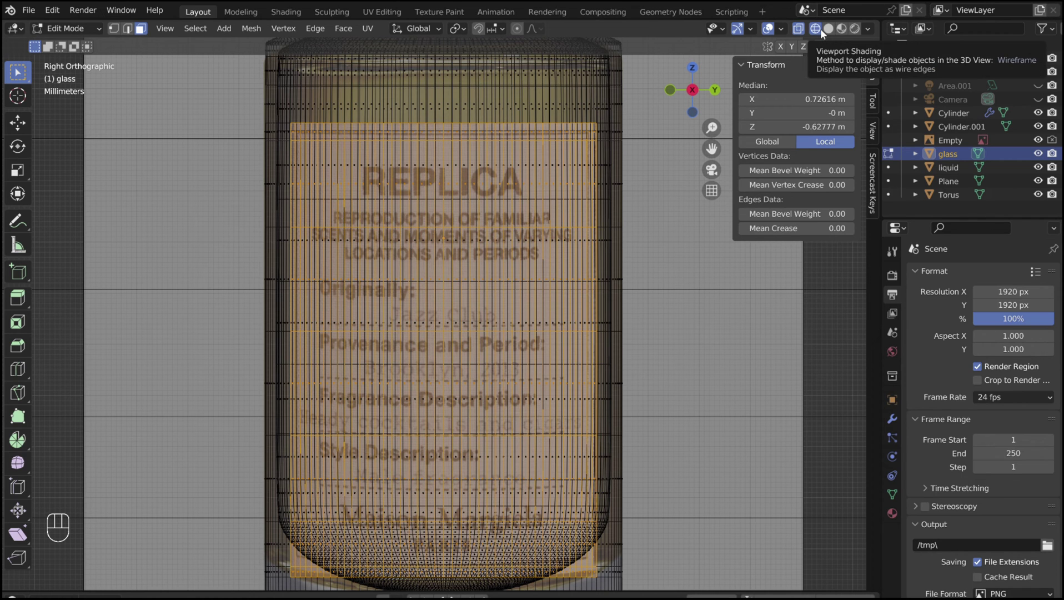
{"action": "left_click", "coordinate": [833, 31]}
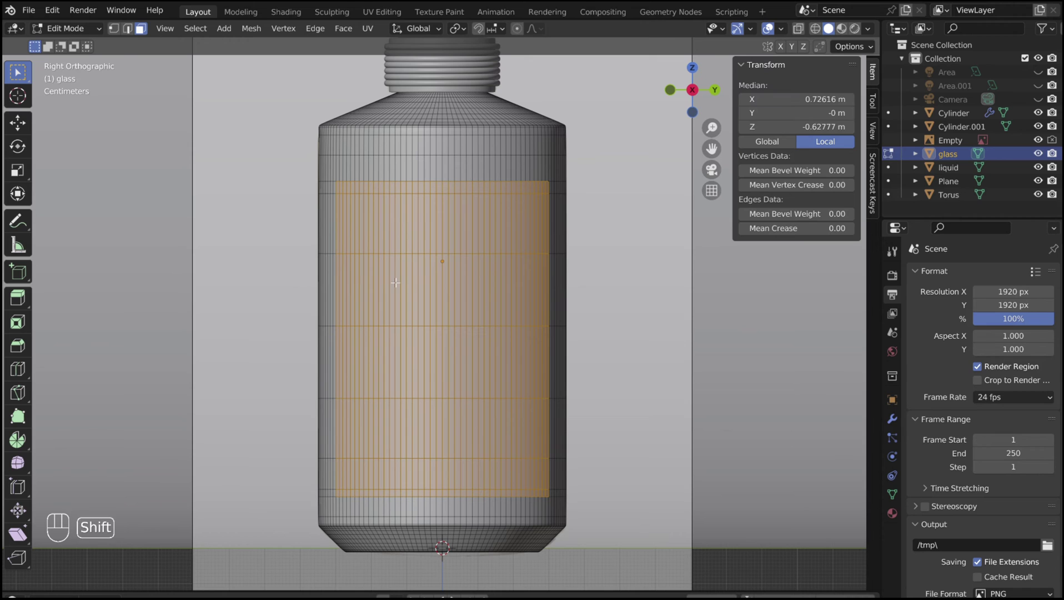
{"action": "key", "text": "shift+d"}
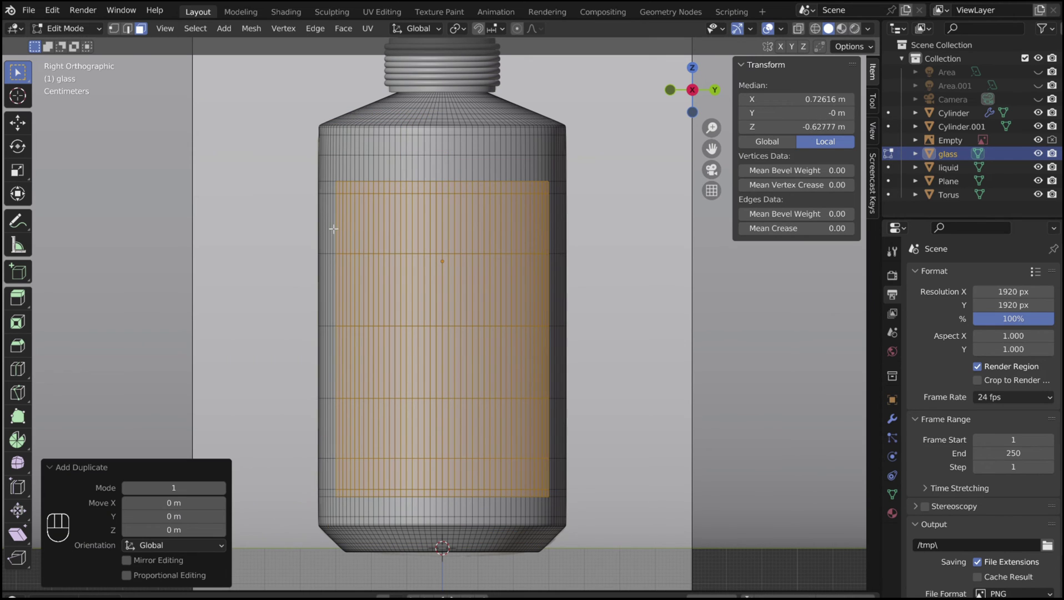
{"action": "key", "text": "p"}
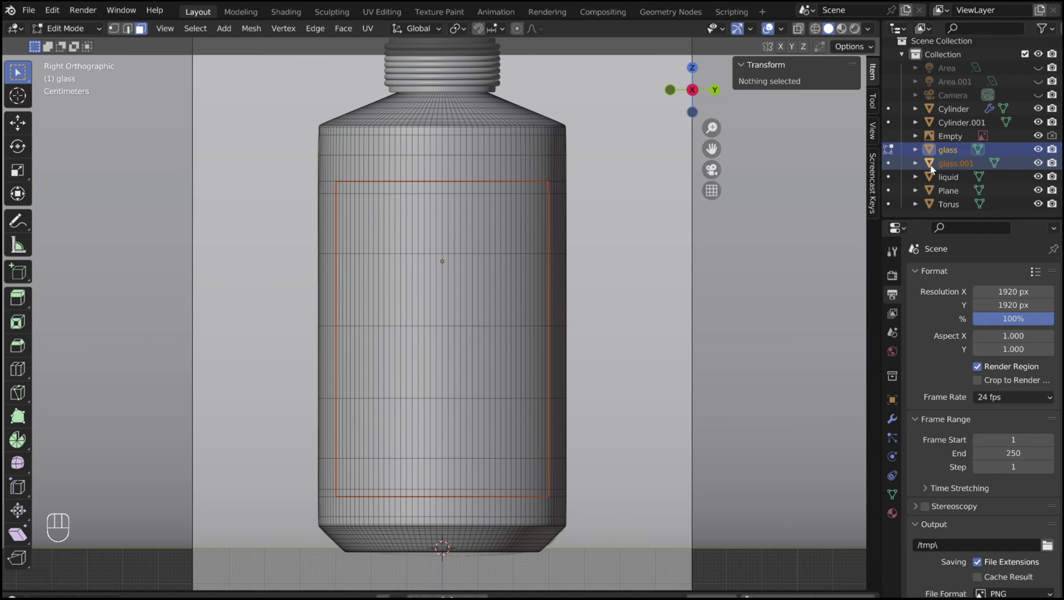
{"action": "left_click", "coordinate": [960, 170]}
- Give the label a Solidify modifier at 0.001 m thickness with offset -1
{"action": "left_click_drag", "start_coordinate": [960, 170], "coordinate": [962, 172]}
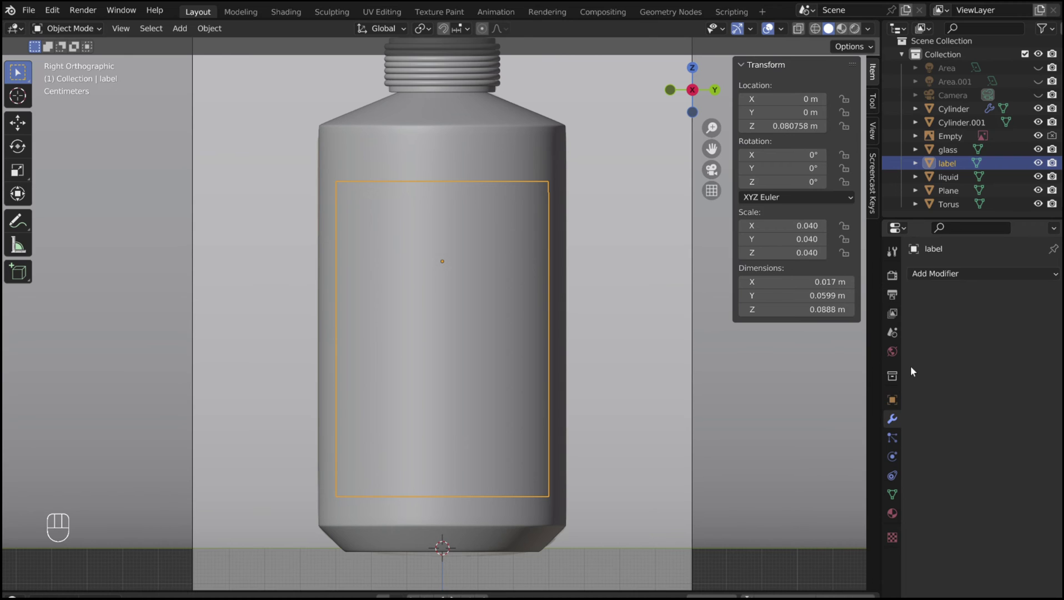
{"action": "left_click_drag", "start_coordinate": [959, 275], "coordinate": [795, 506]}
{"action": "left_click_drag", "start_coordinate": [445, 80], "coordinate": [433, 60]}
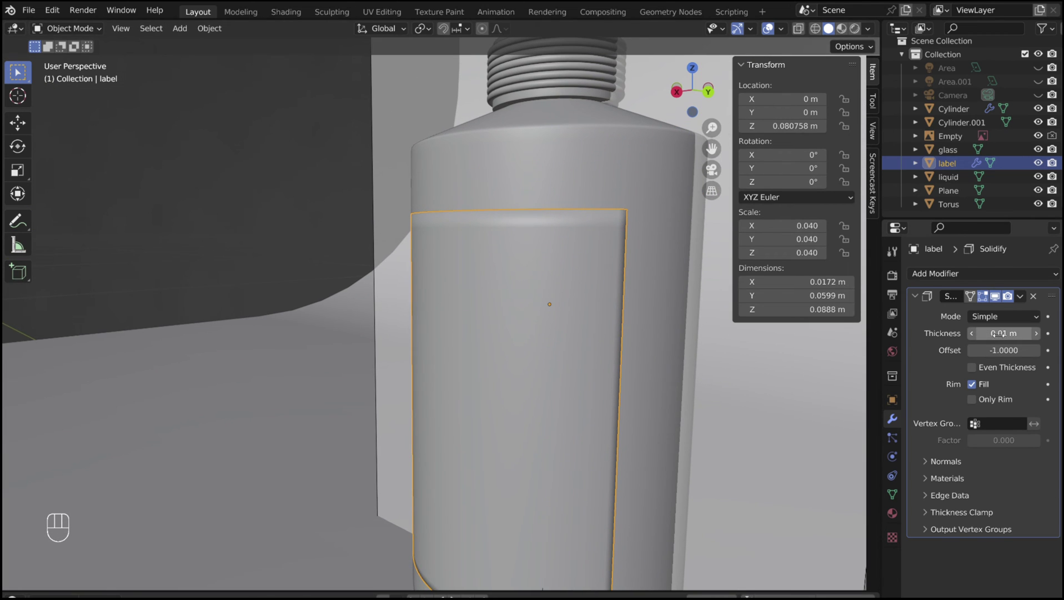
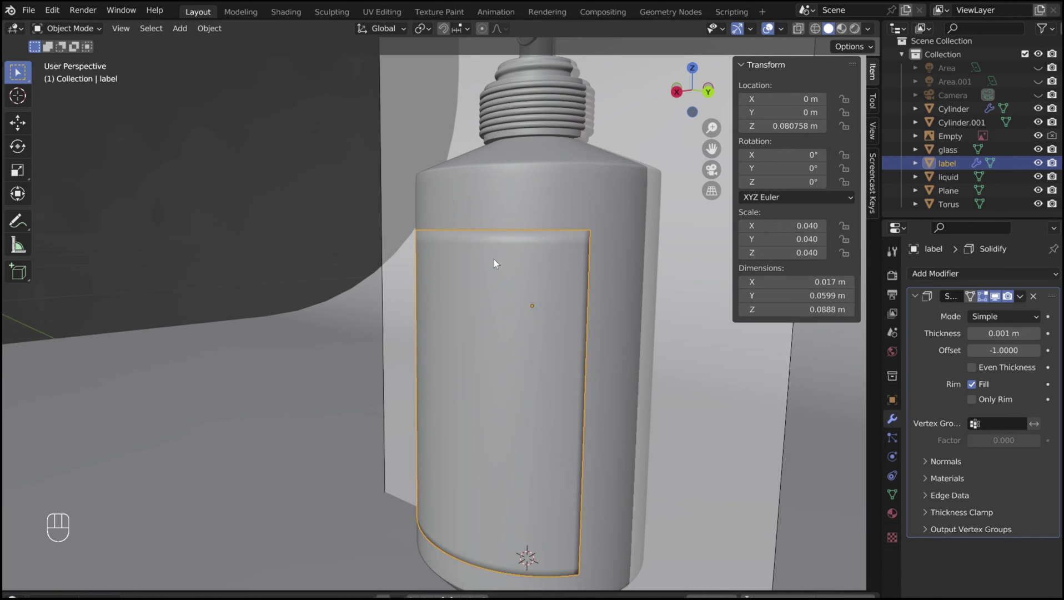
{"action": "left_click_drag", "start_coordinate": [430, 288], "coordinate": [518, 266]}
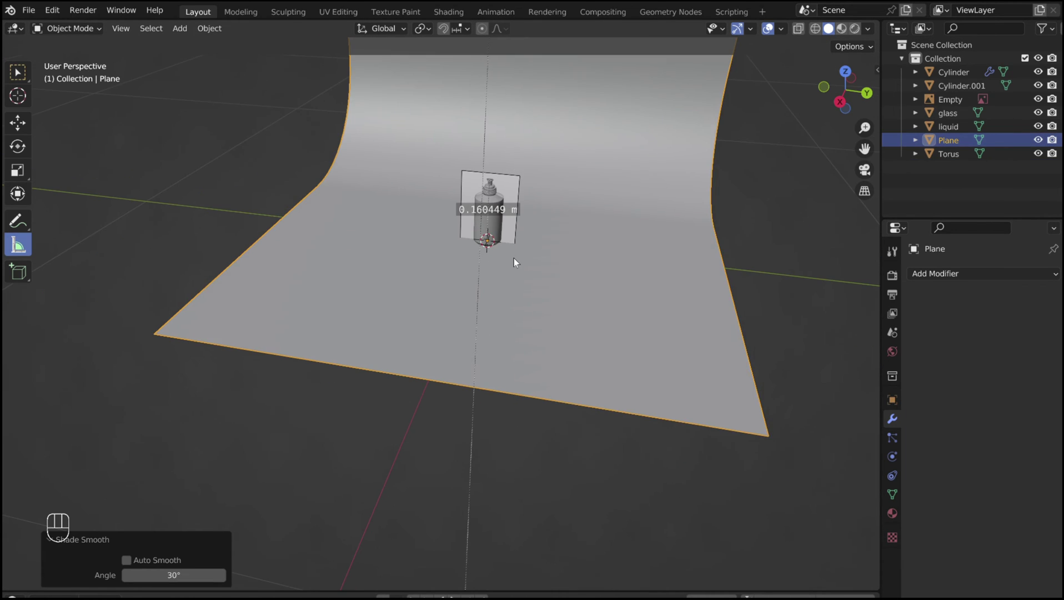
- Rotate the area light 90° around X so it stands upright
{"action": "left_click_drag", "start_coordinate": [514, 267], "coordinate": [481, 424]}
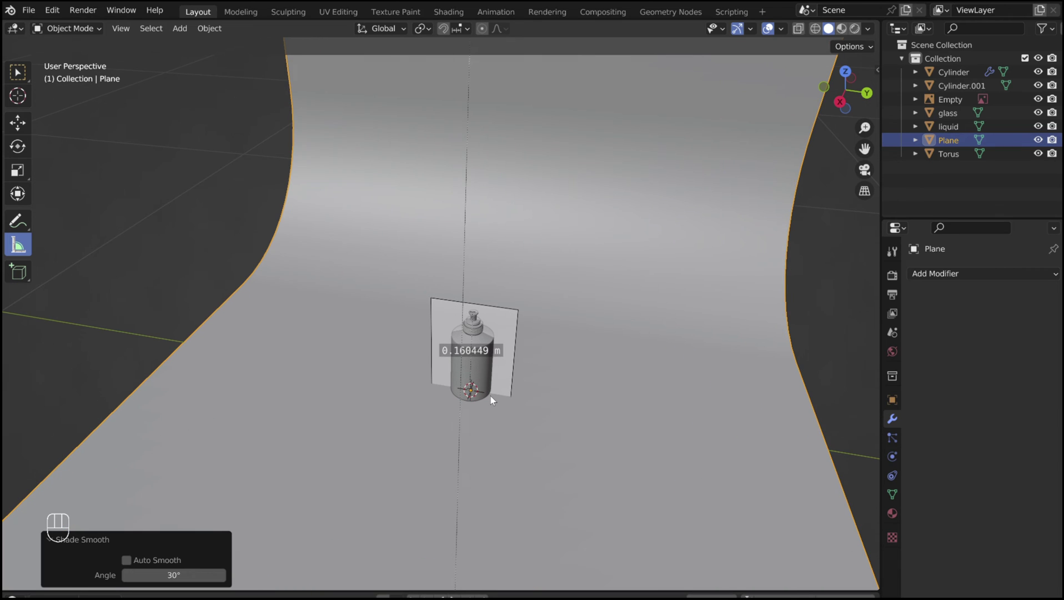
{"action": "key", "text": "shift+a"}
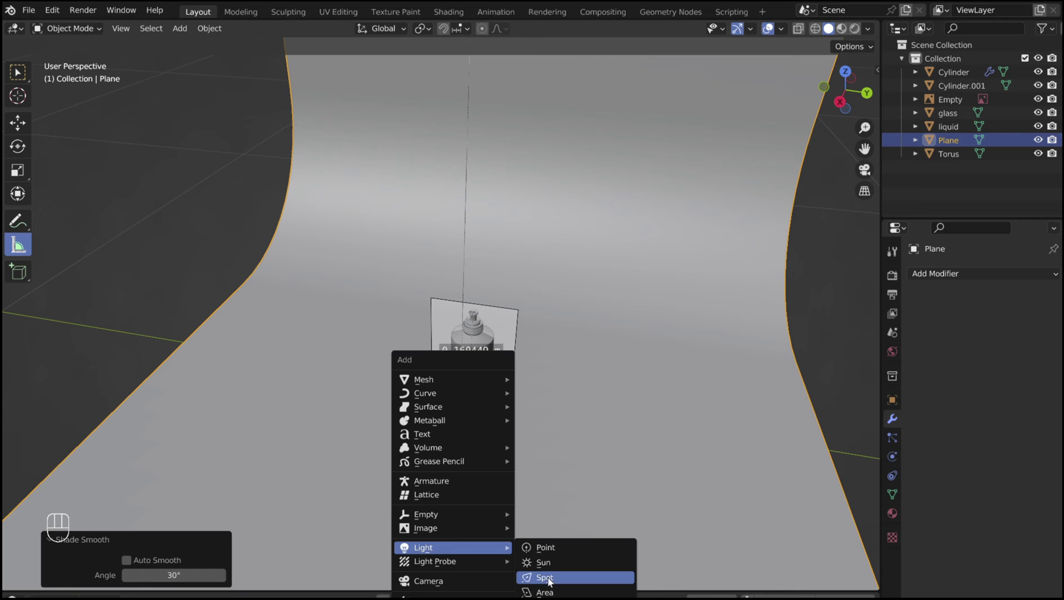
{"action": "key", "text": "r"}
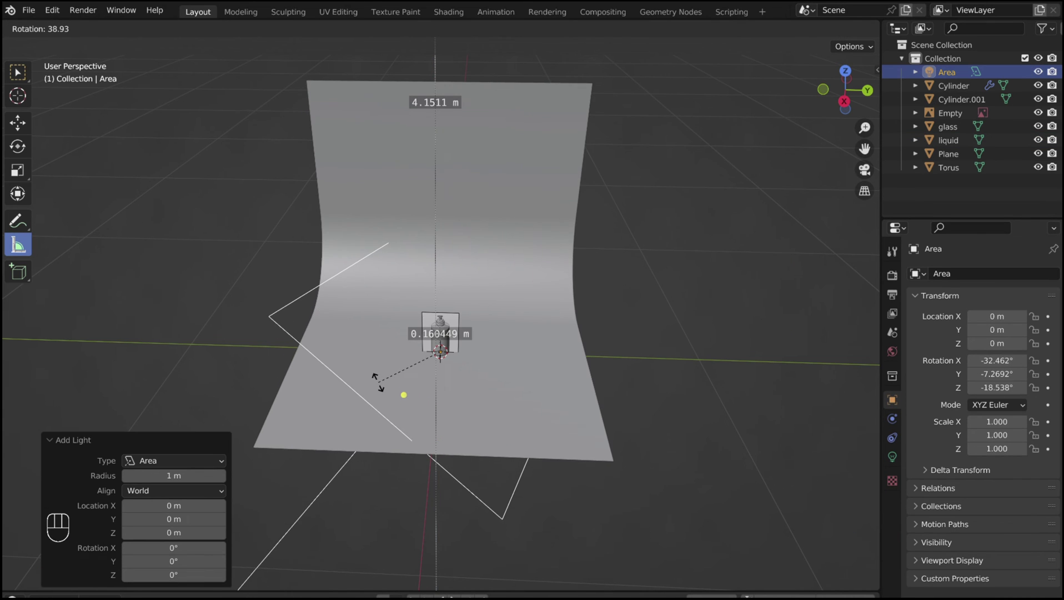
{"action": "key", "text": "x"}
{"action": "key", "text": "9"}
{"action": "key", "text": "0"}
{"action": "key", "text": "-"}
{"action": "left_click", "coordinate": [375, 384]}
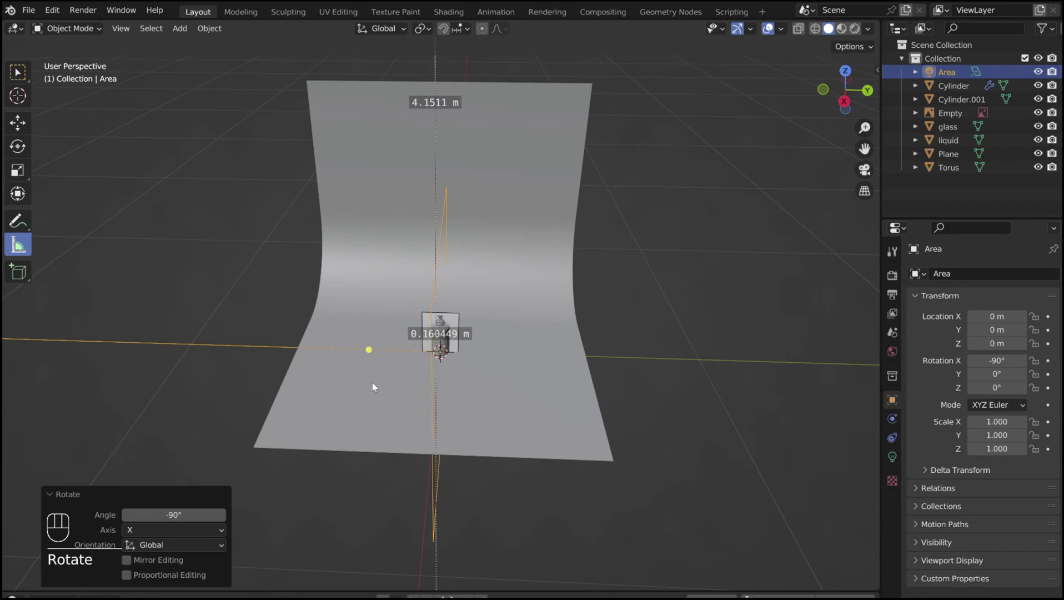
- Move the light along Y beside the bottle and enlarge it slightly
{"action": "key", "text": "g"}
{"action": "key", "text": "y"}
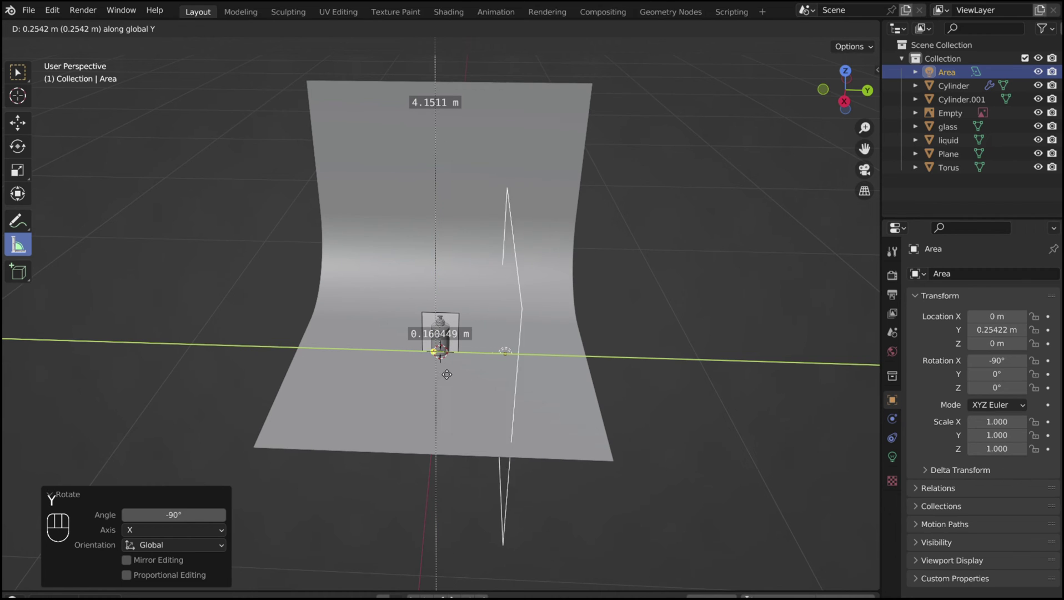
{"action": "left_click", "coordinate": [531, 379]}
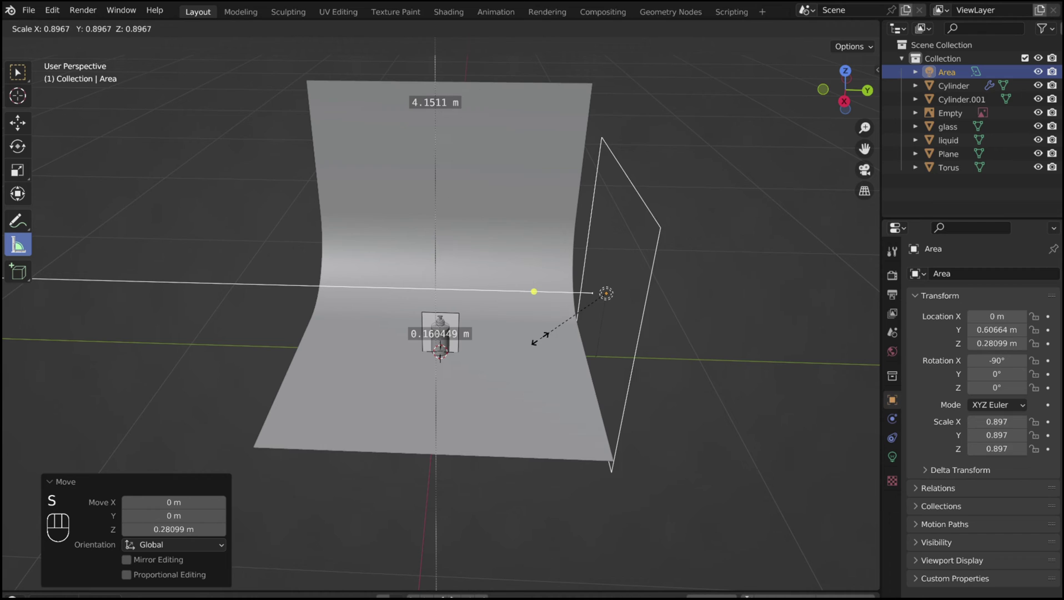
{"action": "left_click", "coordinate": [508, 305]}
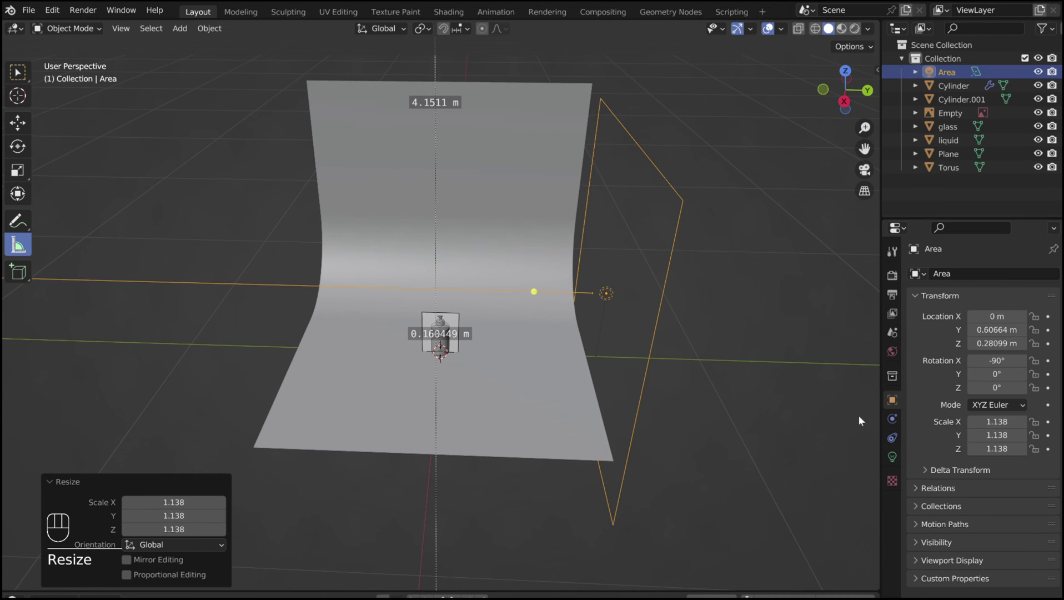
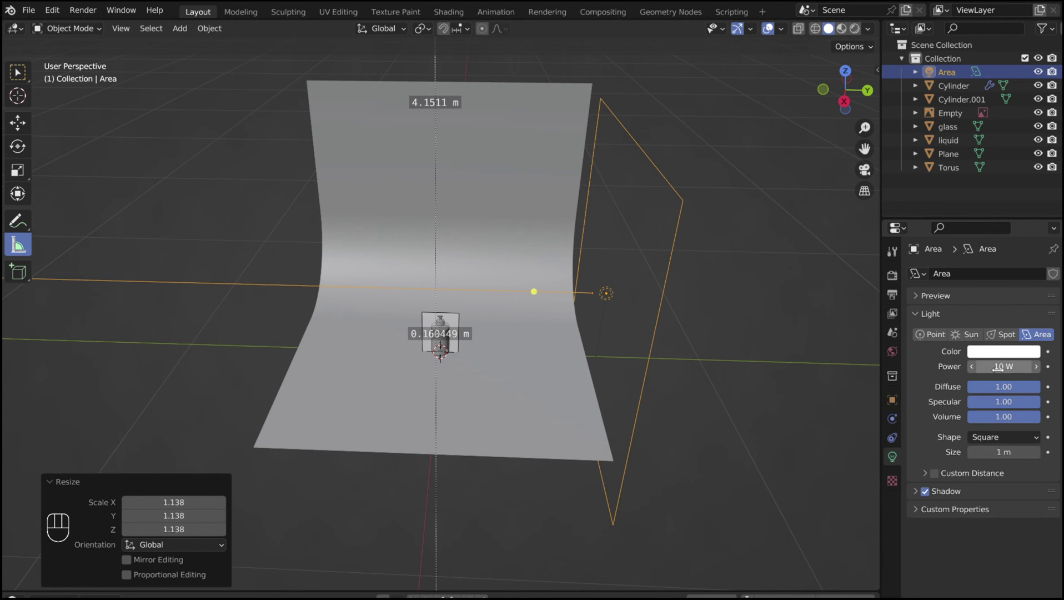
- Duplicate the light as Area.001, rotate the copy -90° around Z and start moving it along Y
{"action": "key", "text": "shift+d"}
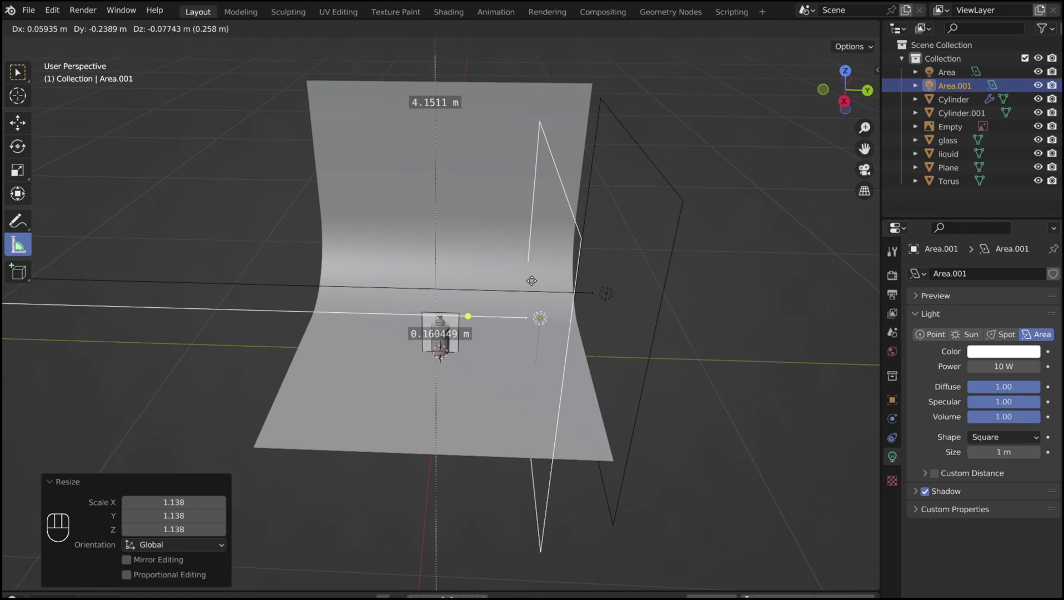
{"action": "key", "text": "r"}
{"action": "key", "text": "z"}
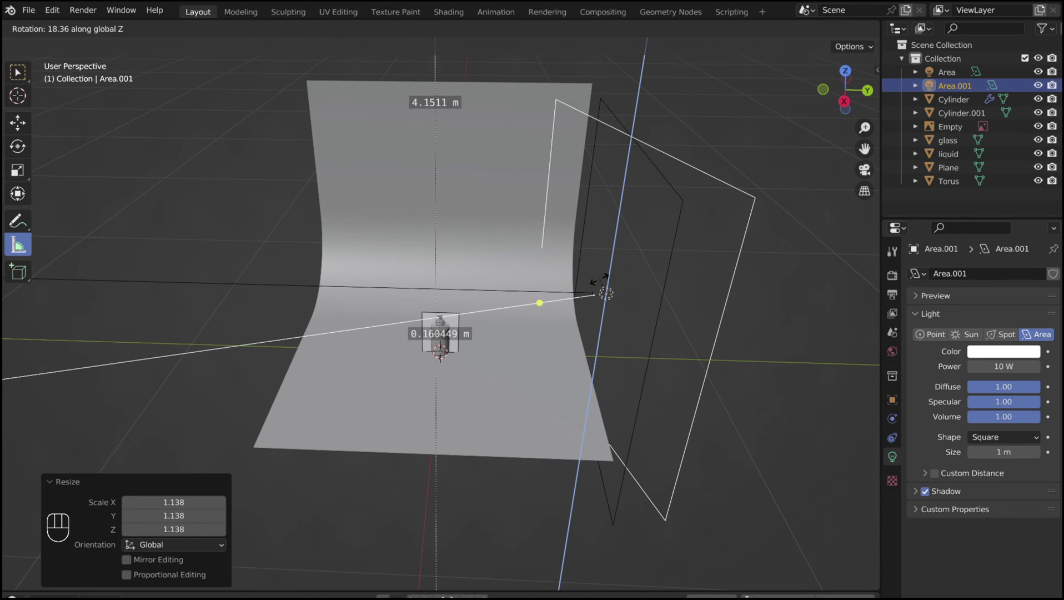
{"action": "key", "text": "9"}
{"action": "key", "text": "0"}
{"action": "key", "text": "-"}
{"action": "key", "text": "Return"}
{"action": "key", "text": "g"}
{"action": "key", "text": "y"}
{"action": "left_click_drag", "start_coordinate": [455, 289], "coordinate": [398, 340]}
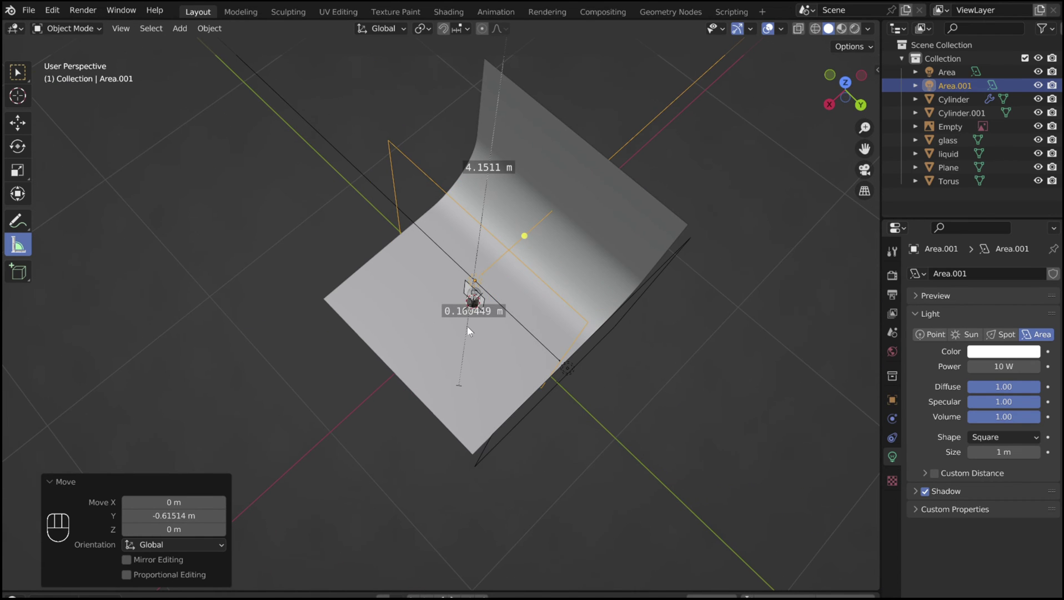
- Reposition the copied light along X, then bring up the Add menu for a camera
{"action": "key", "text": "g"}
{"action": "key", "text": "x"}
{"action": "left_click", "coordinate": [286, 455]}
{"action": "key", "text": "shift+a"}
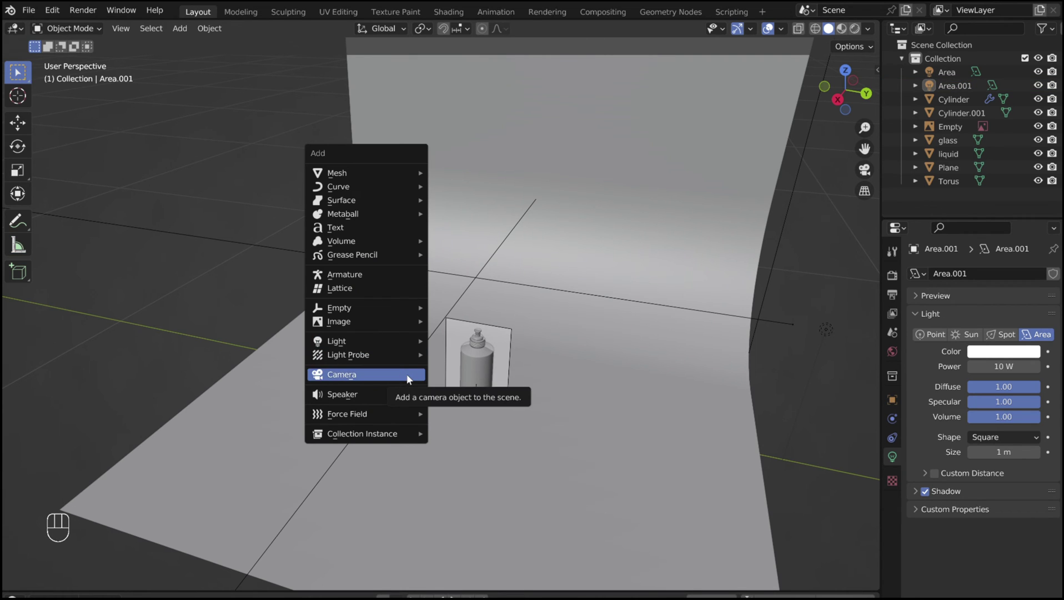
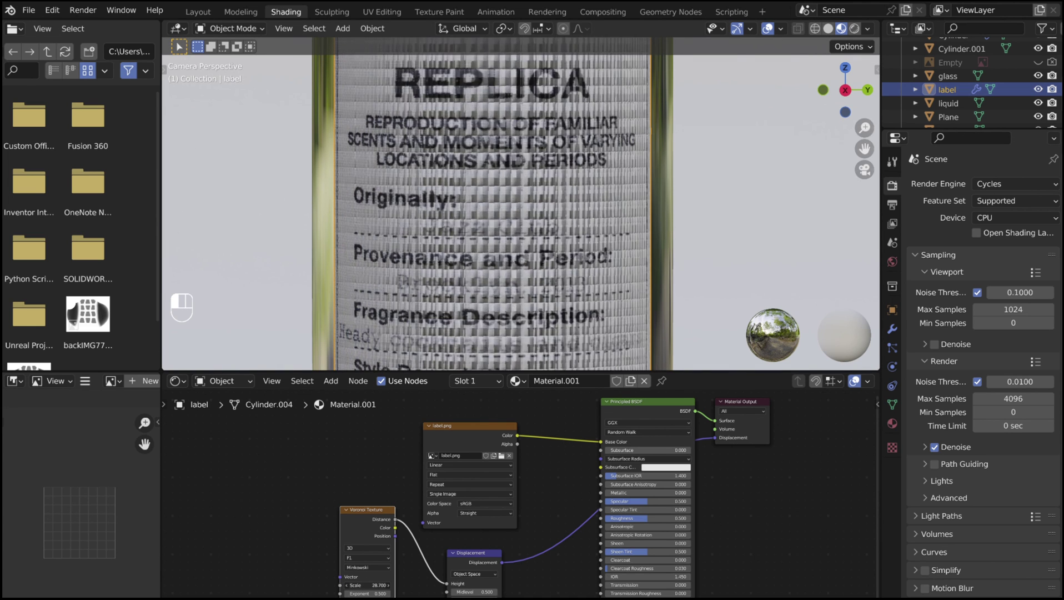
- Frame the REPLICA label in camera view and darken the color ramp's stop to raise contrast
{"action": "key", "text": "0"}
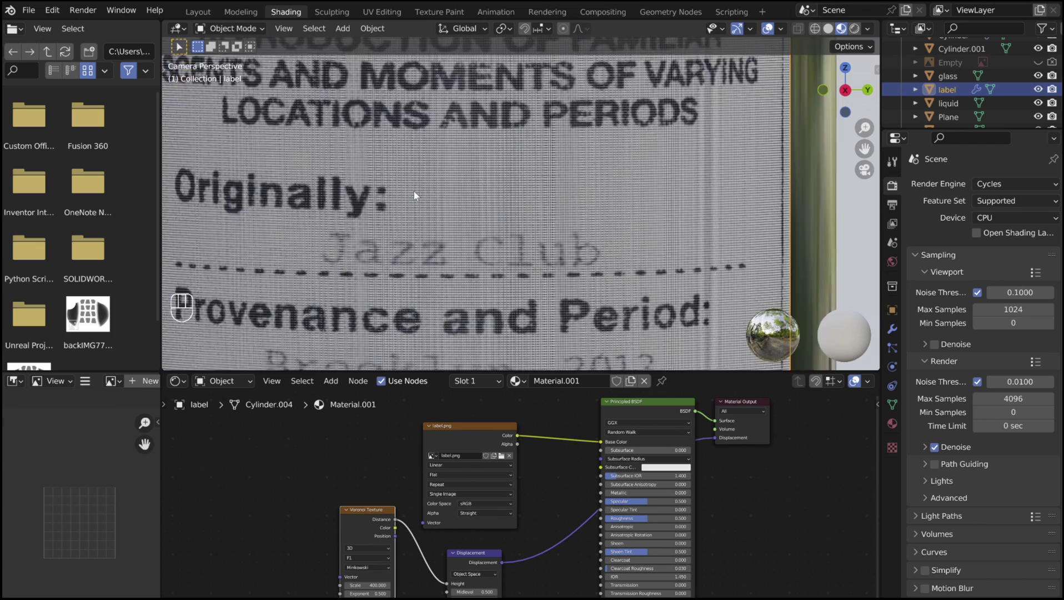
{"action": "middle_click", "coordinate": [437, 208]}
{"action": "left_click_drag", "start_coordinate": [409, 265], "coordinate": [382, 292]}
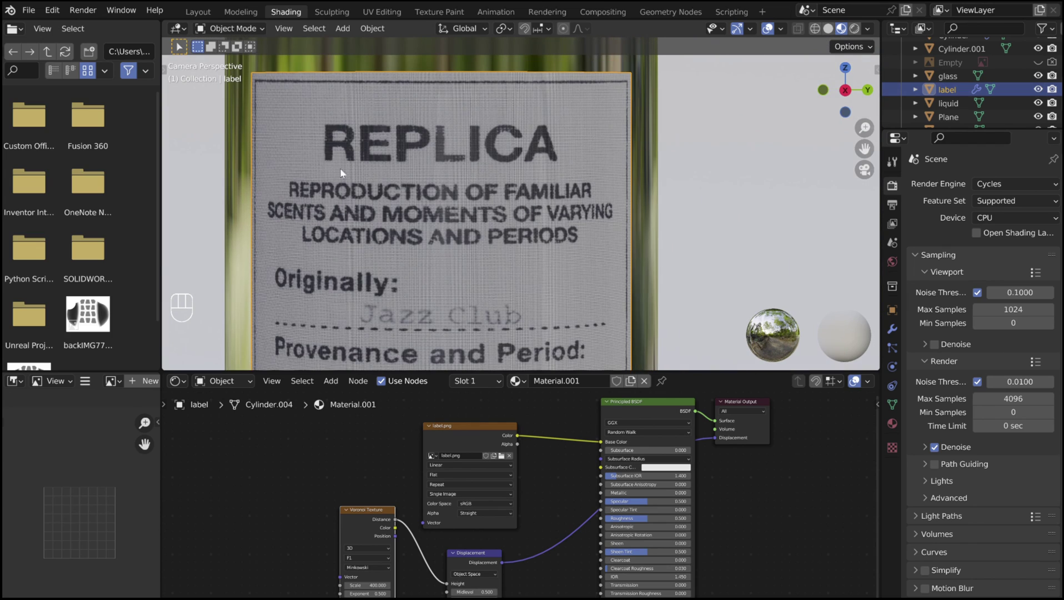
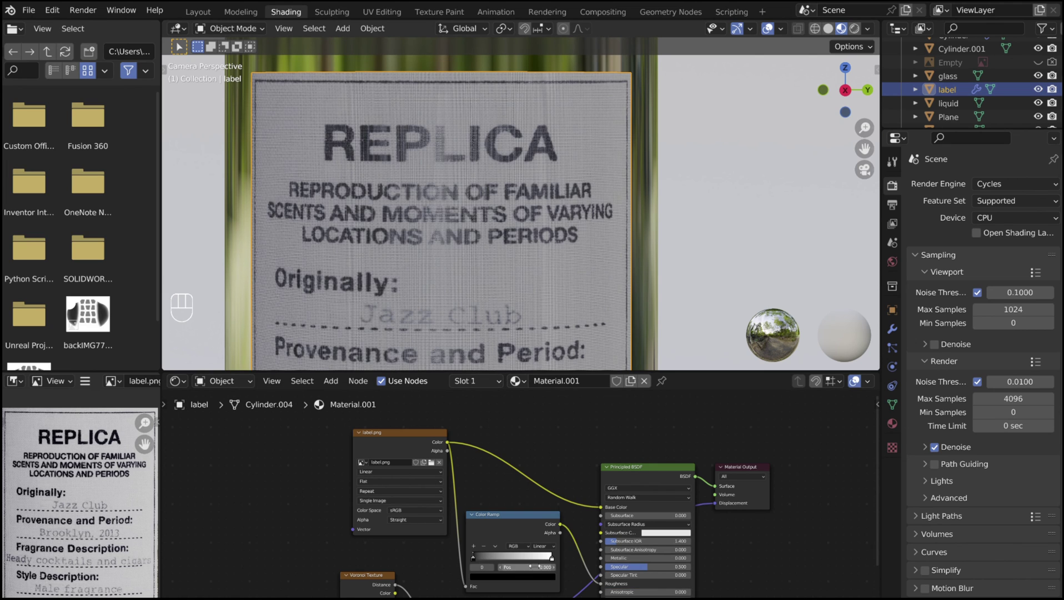
{"action": "left_click_drag", "start_coordinate": [551, 564], "coordinate": [474, 562]}
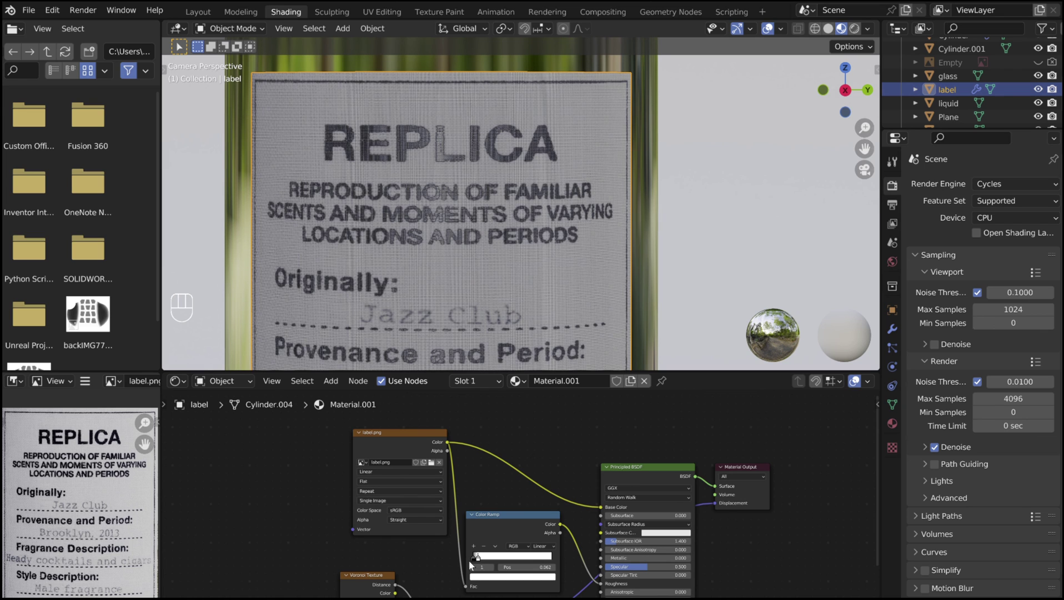
{"action": "left_click_drag", "start_coordinate": [478, 563], "coordinate": [434, 318]}
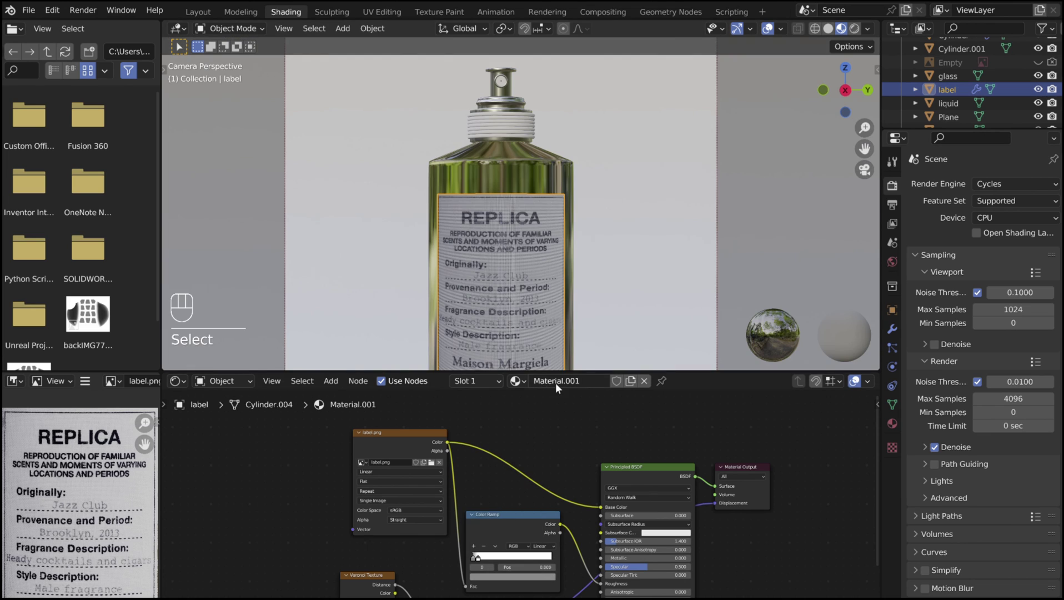
{"action": "left_click_drag", "start_coordinate": [559, 385], "coordinate": [558, 387]}
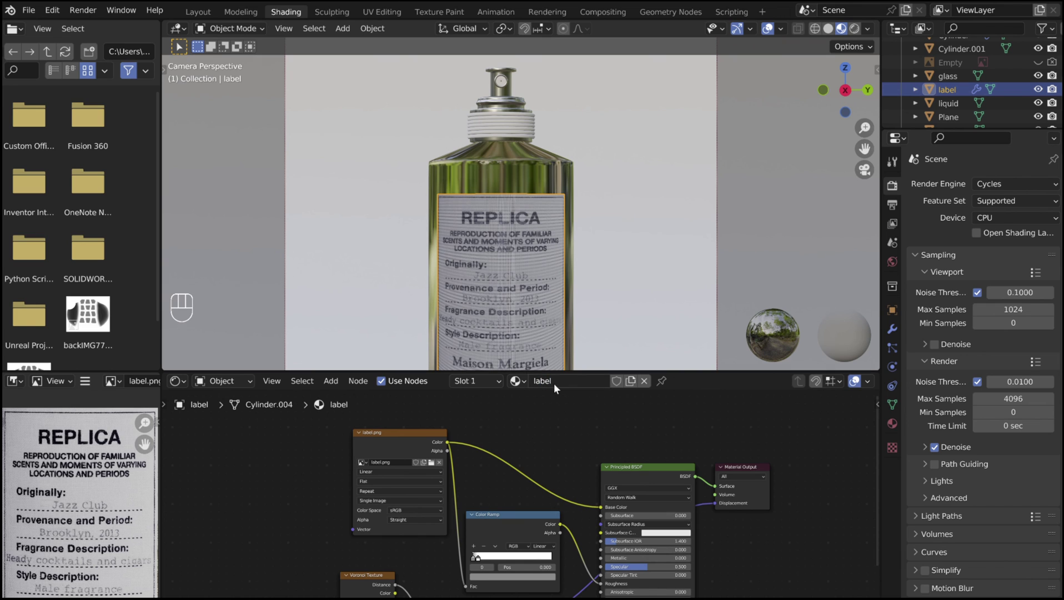
- Select the torus band under the cap and rename its material to rope
{"action": "left_click", "coordinate": [532, 380]}
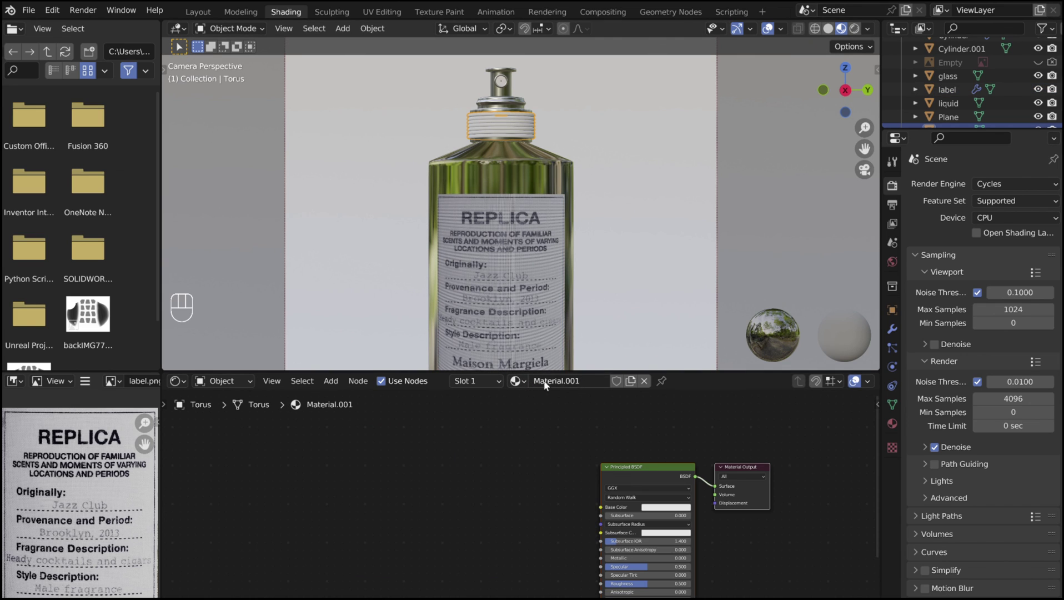
{"action": "left_click", "coordinate": [549, 385]}
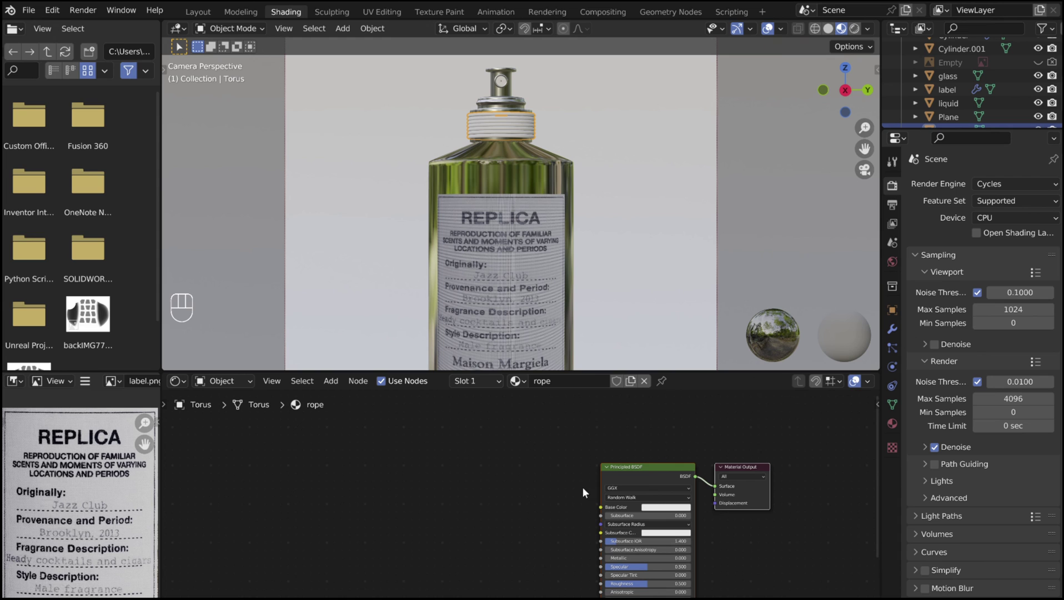
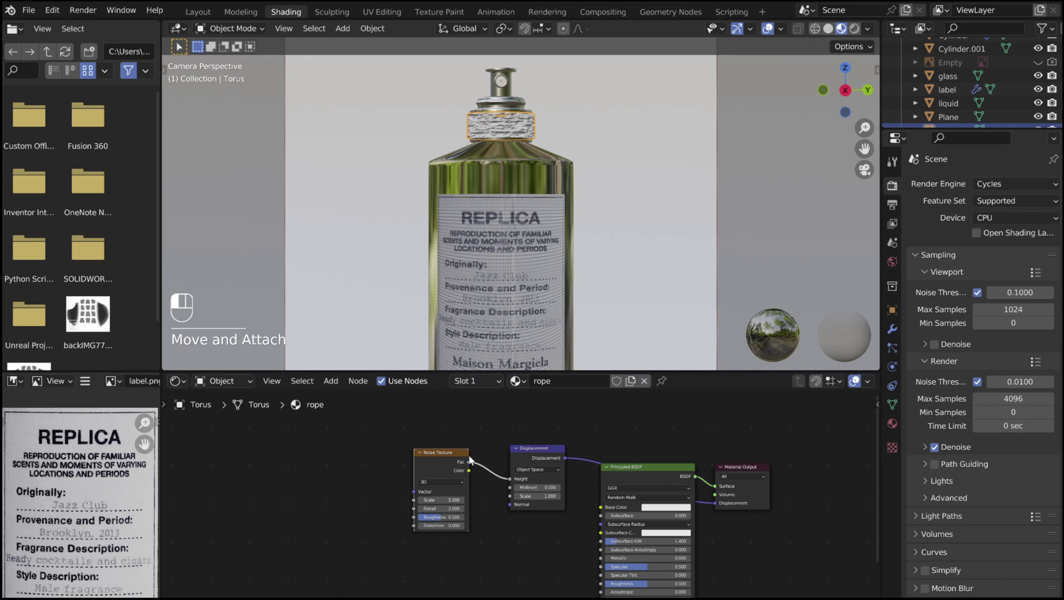
- Give Cylinder.001 a white material and the backdrop plane a background material with Roughness 0
{"action": "left_click_drag", "start_coordinate": [477, 156], "coordinate": [464, 211]}
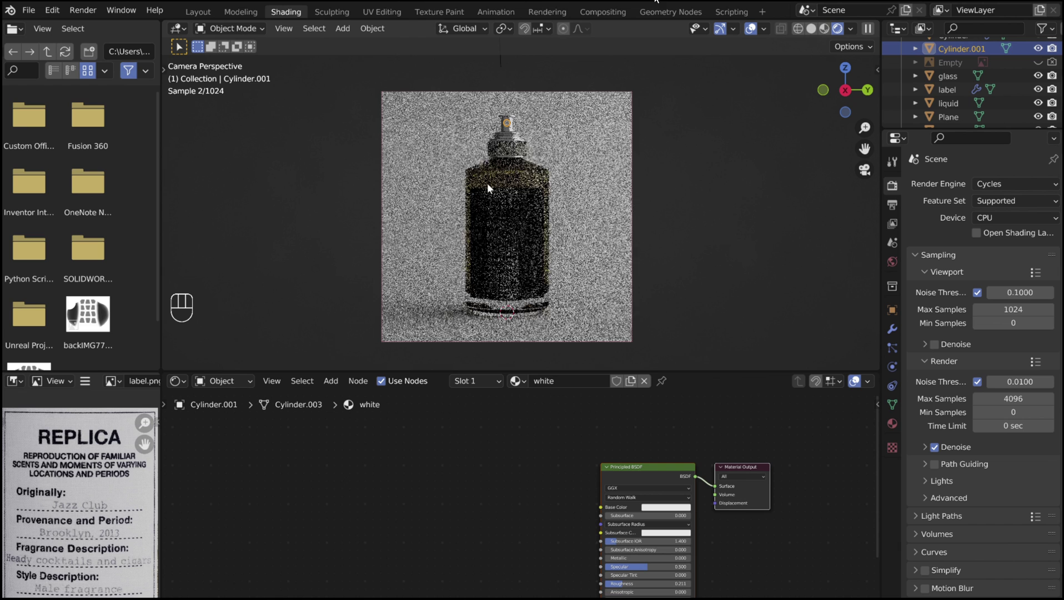
{"action": "left_click", "coordinate": [303, 162]}
{"action": "left_click", "coordinate": [539, 383]}
{"action": "left_click_drag", "start_coordinate": [572, 387], "coordinate": [575, 388]}
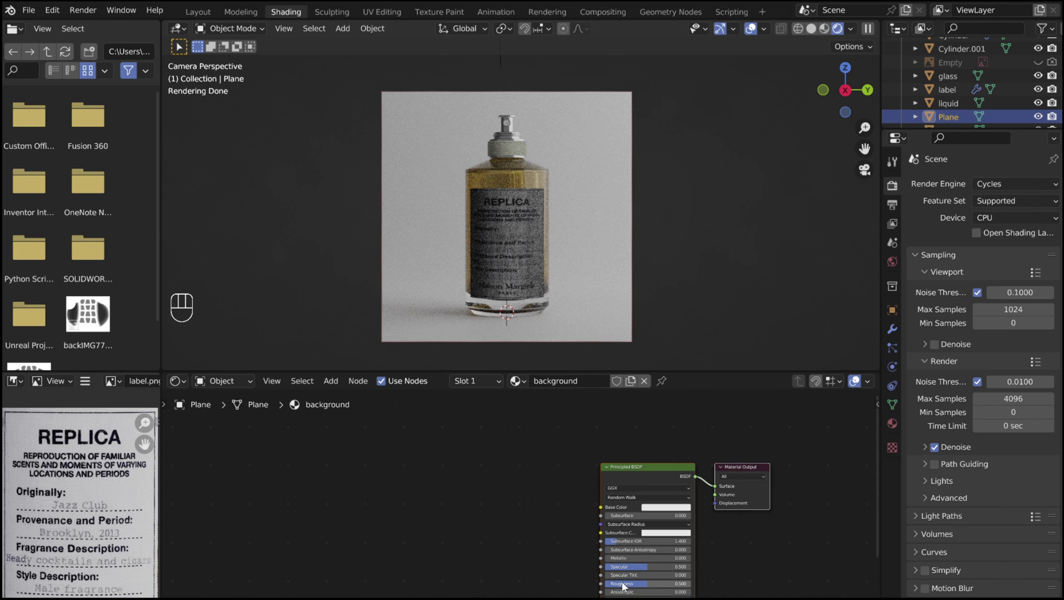
{"action": "left_click_drag", "start_coordinate": [628, 589], "coordinate": [605, 585]}
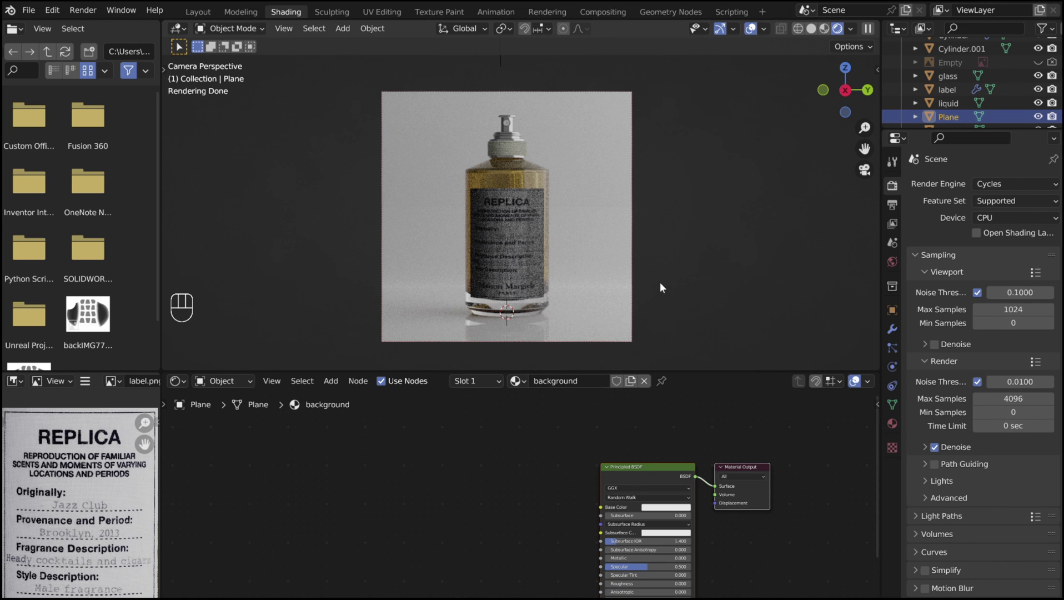
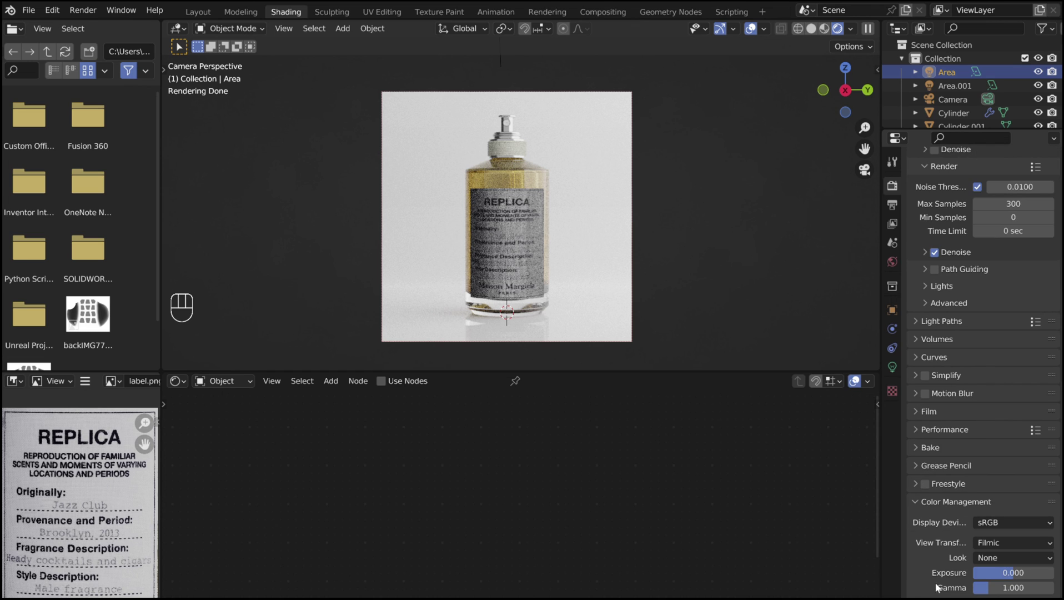
- Set the Color Management Look to Medium High Contrast over Filmic
{"action": "left_click_drag", "start_coordinate": [998, 561], "coordinate": [983, 504]}
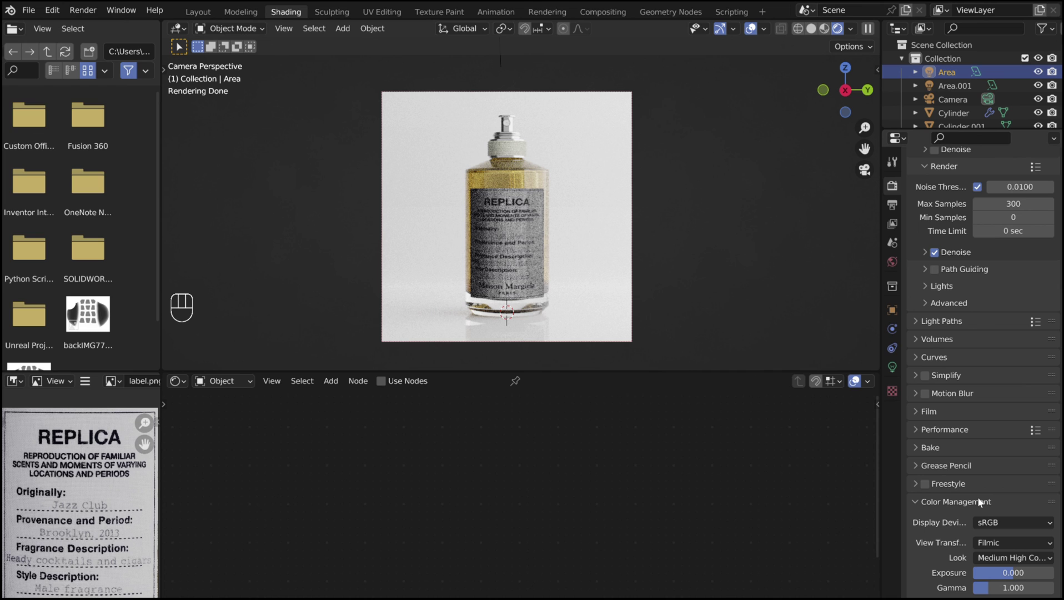